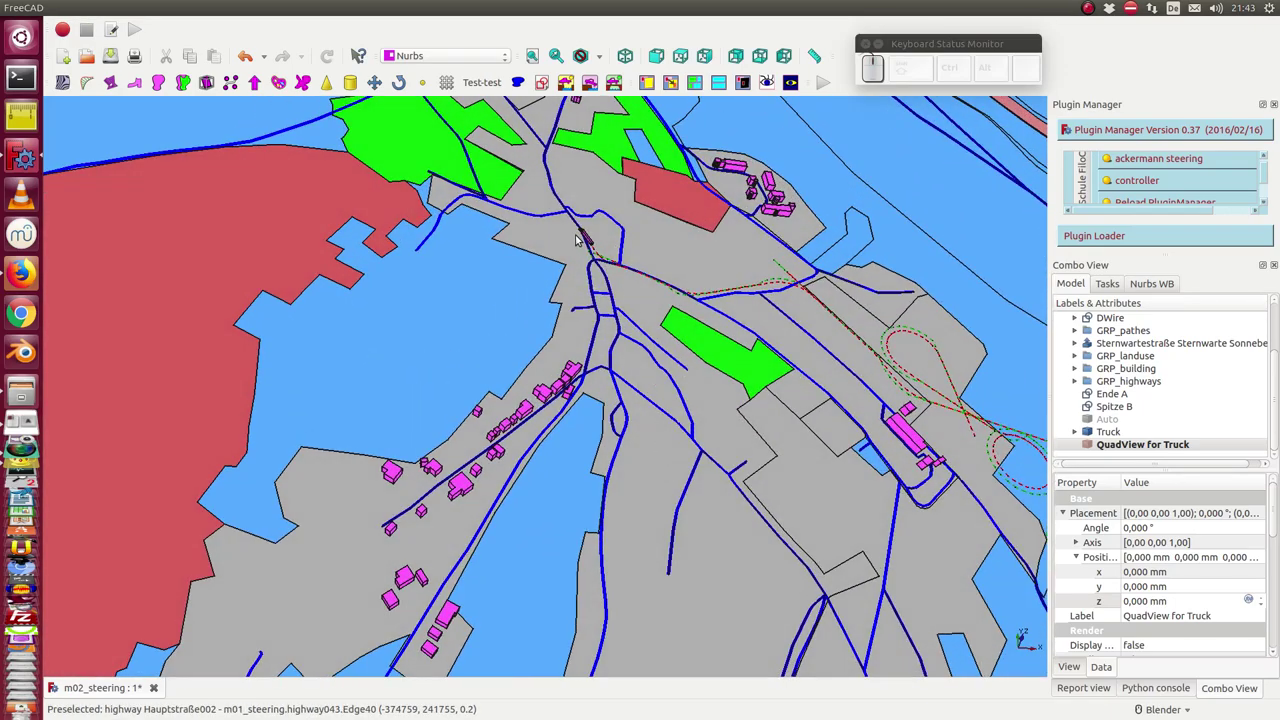
Show the QuadView for Truck briefly, then zoom the map view in on the truck at the road junction
left_click(1118, 447)
key("space")
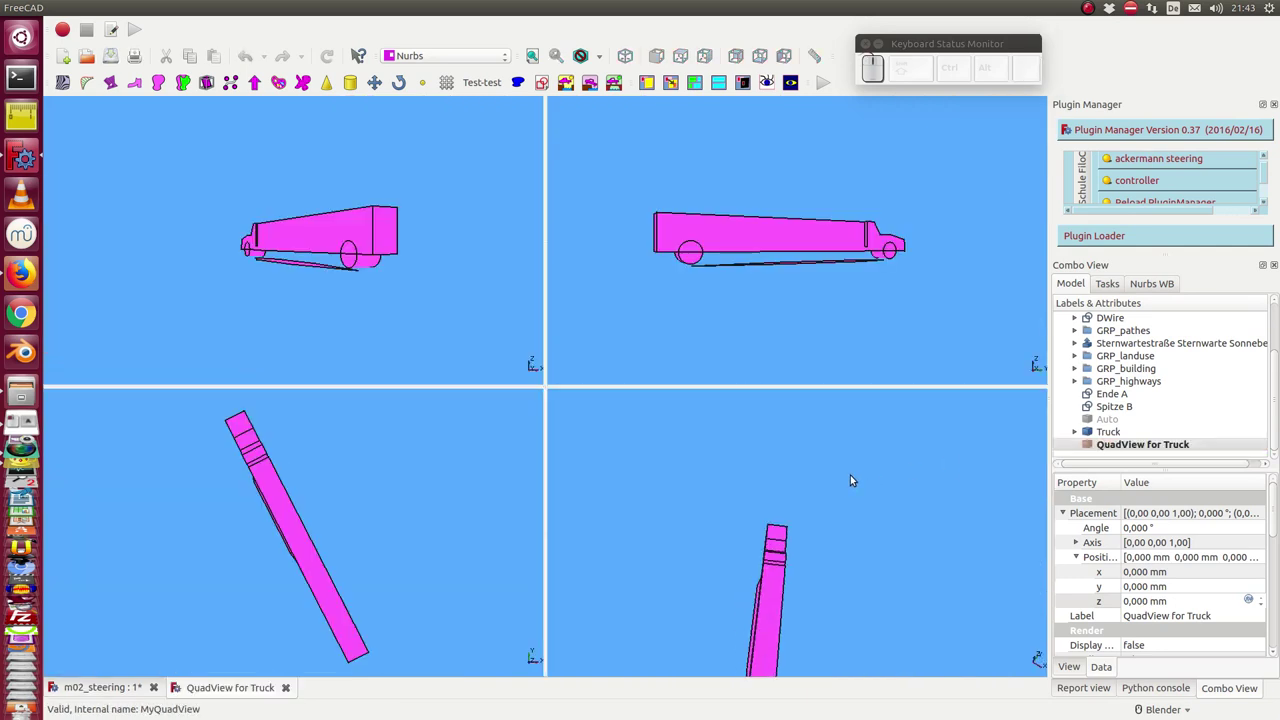
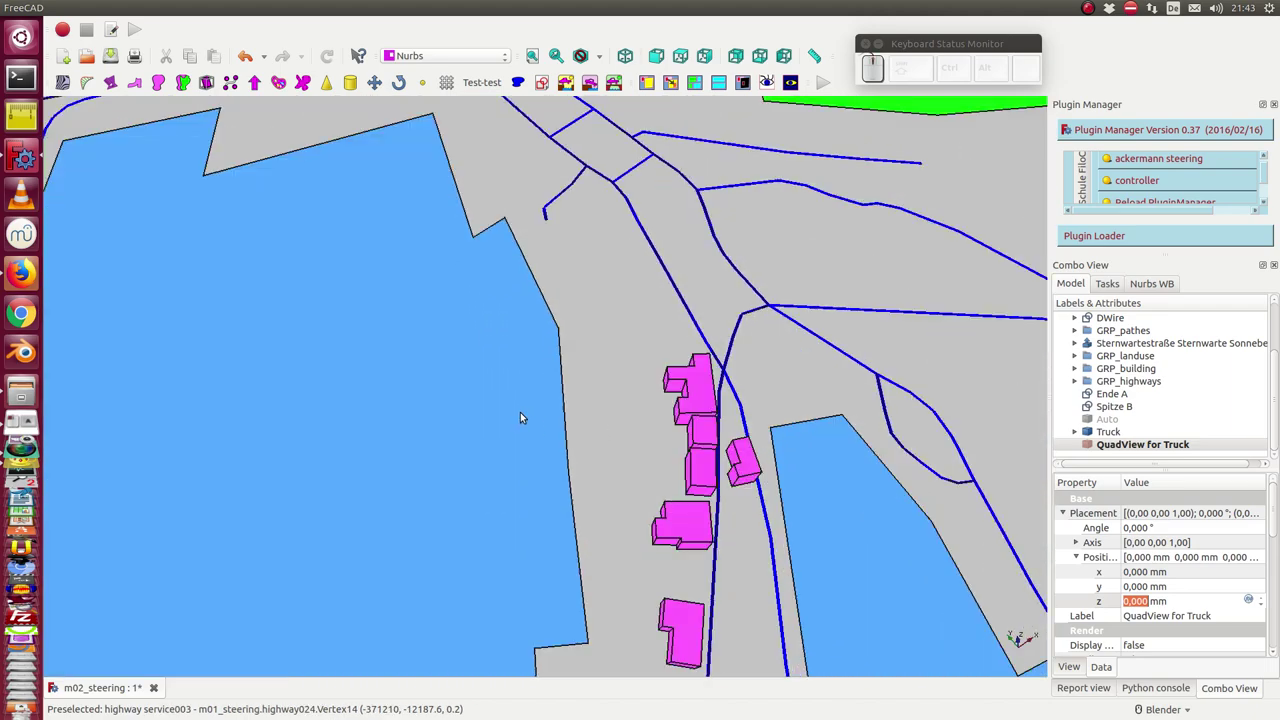
left_click(518, 403)
left_click_drag(518, 403, 553, 603)
scroll("up", 3)
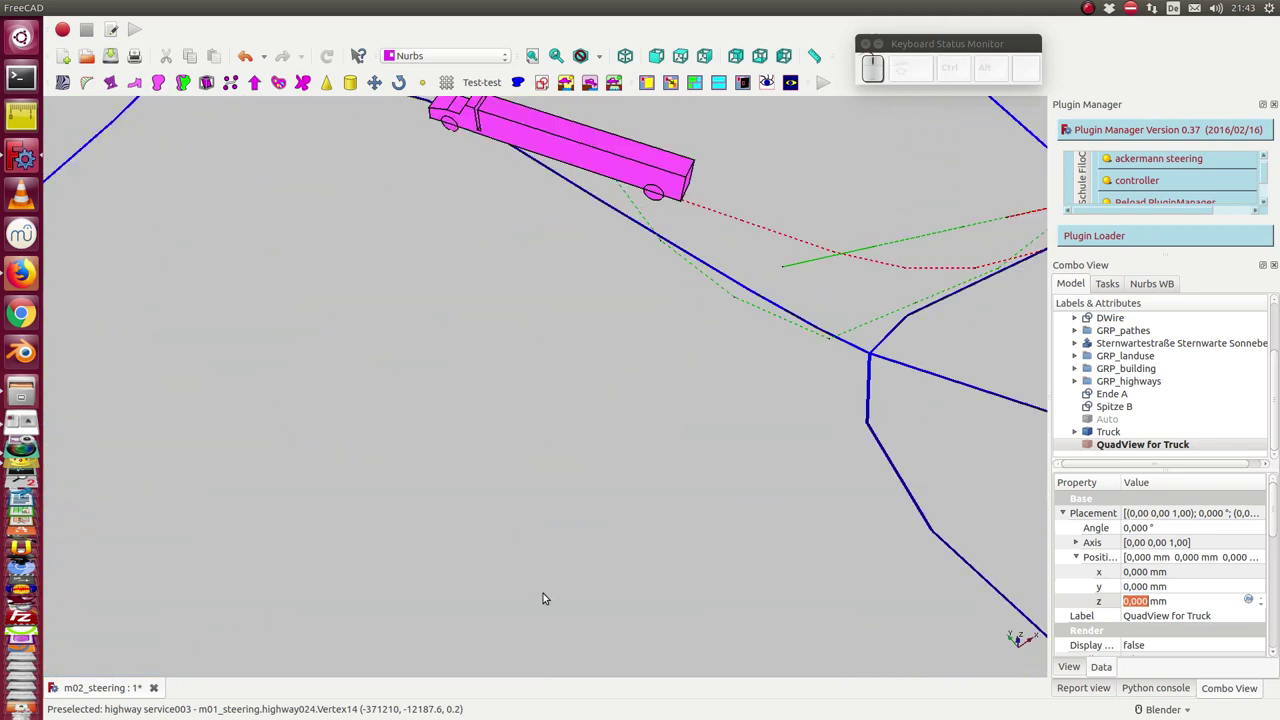
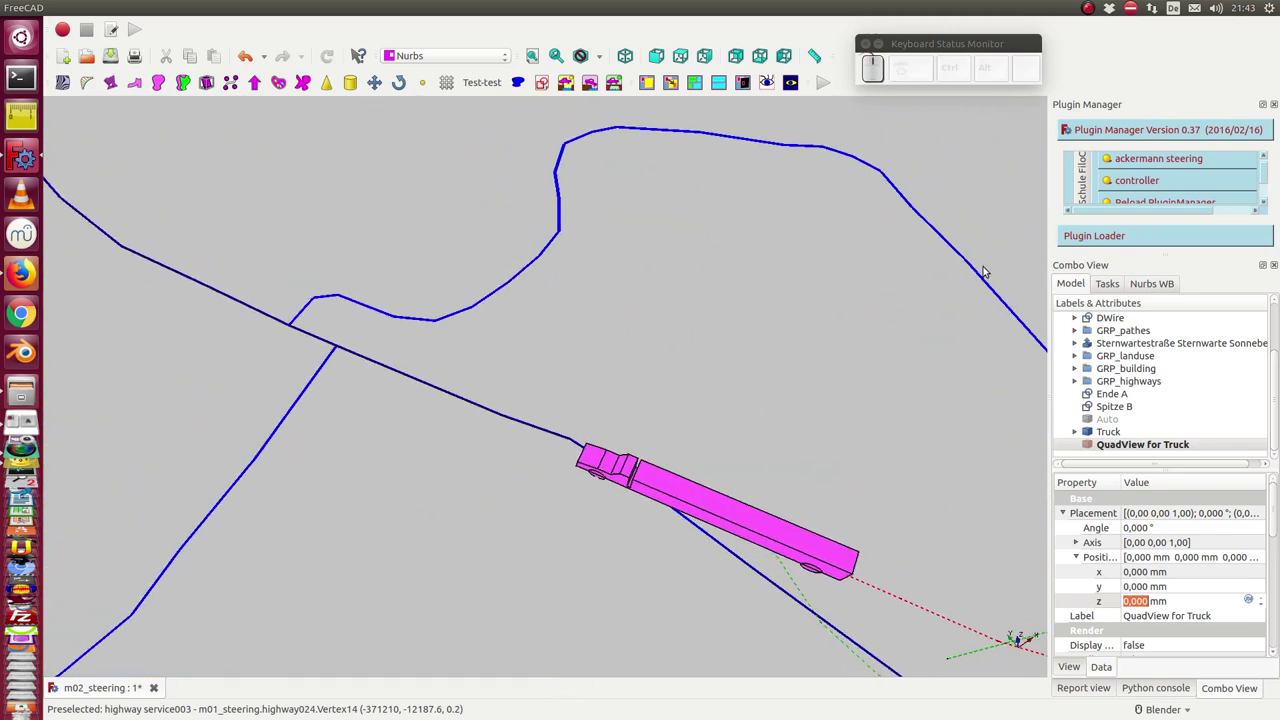
Bring up the Driver panel and step the truck forward four times along the road
left_click(1146, 278)
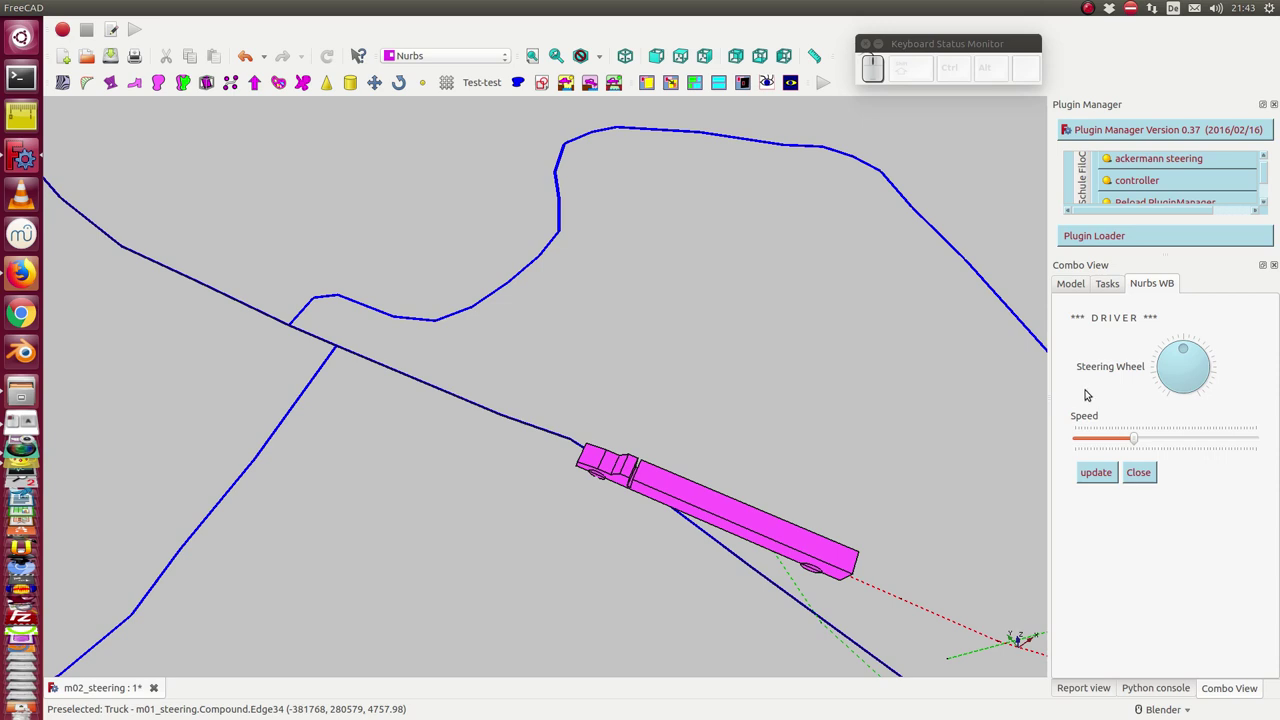
key("Up")
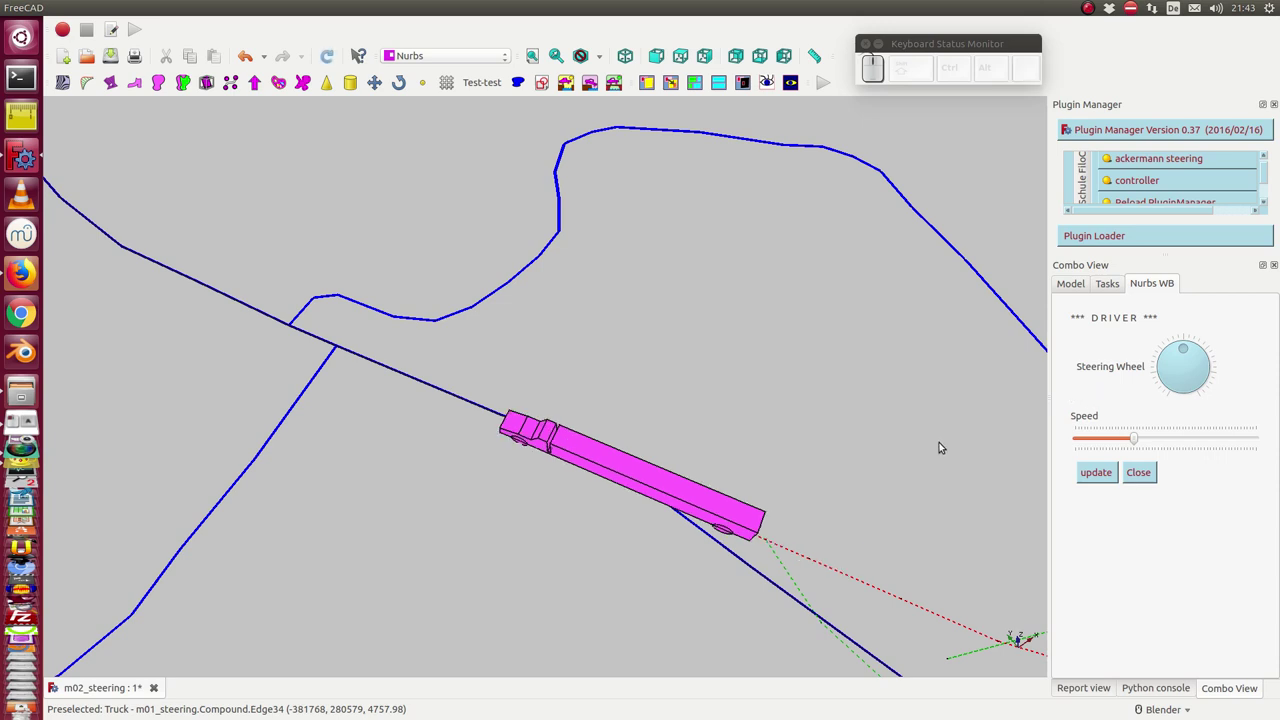
key("Up")
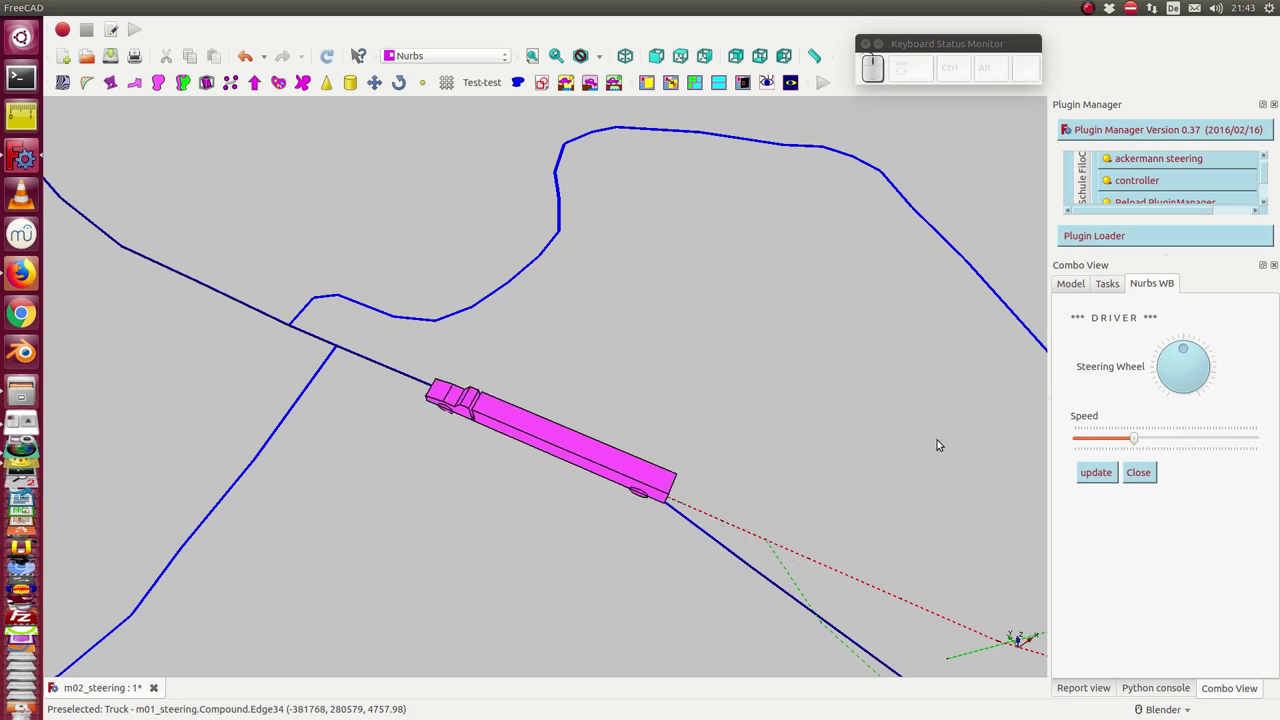
key("Up")
key("Up")
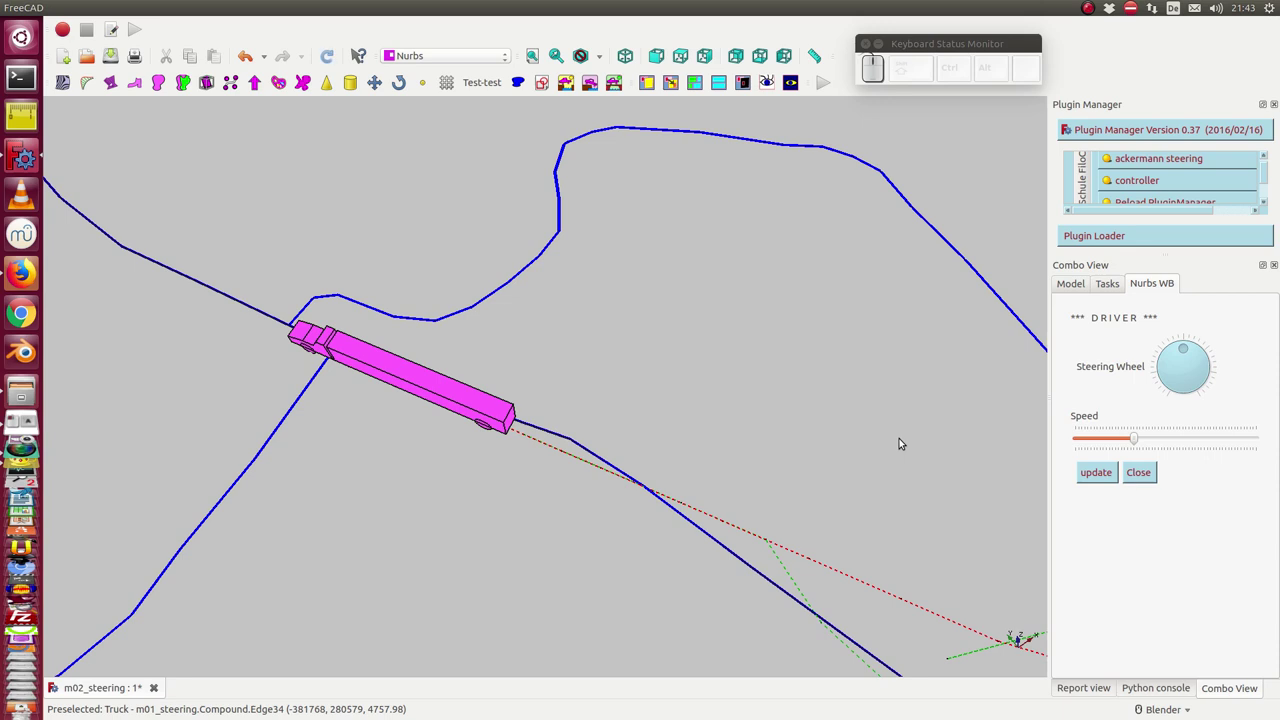
Turn the Steering Wheel dial and drive four more steps so the truck curves toward the upper left
left_click(1208, 376)
key("Up")
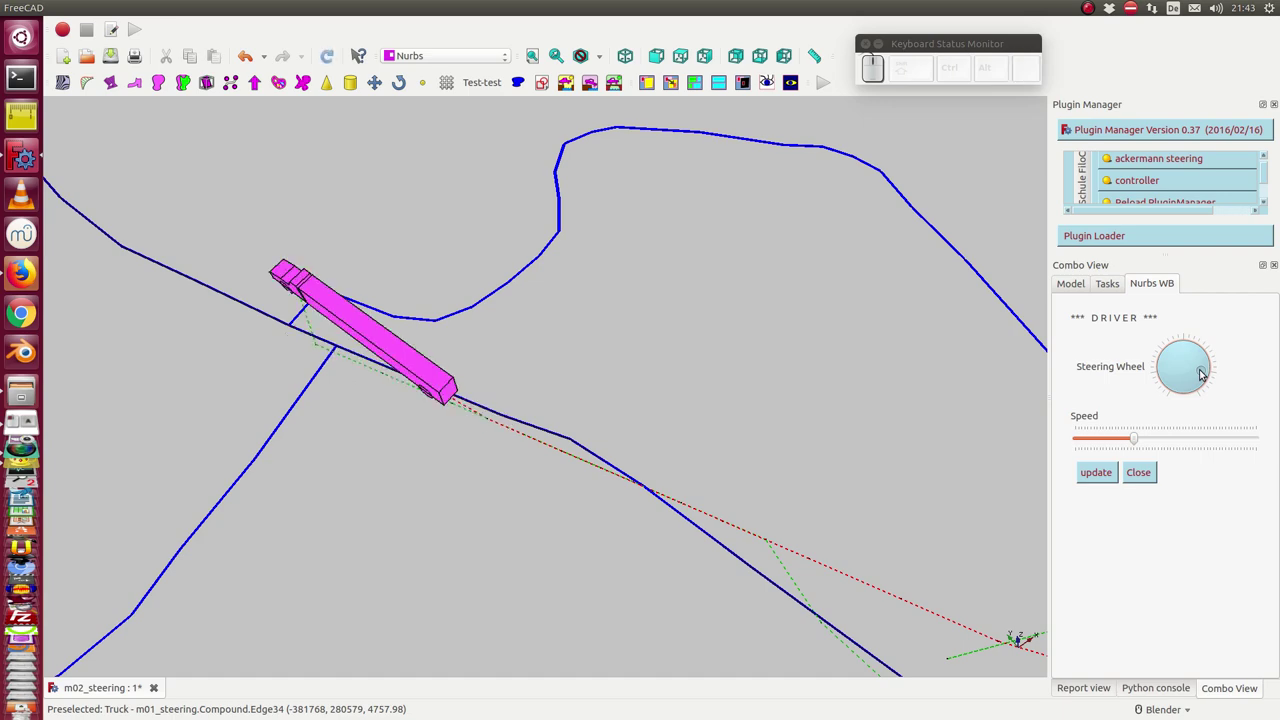
key("Up")
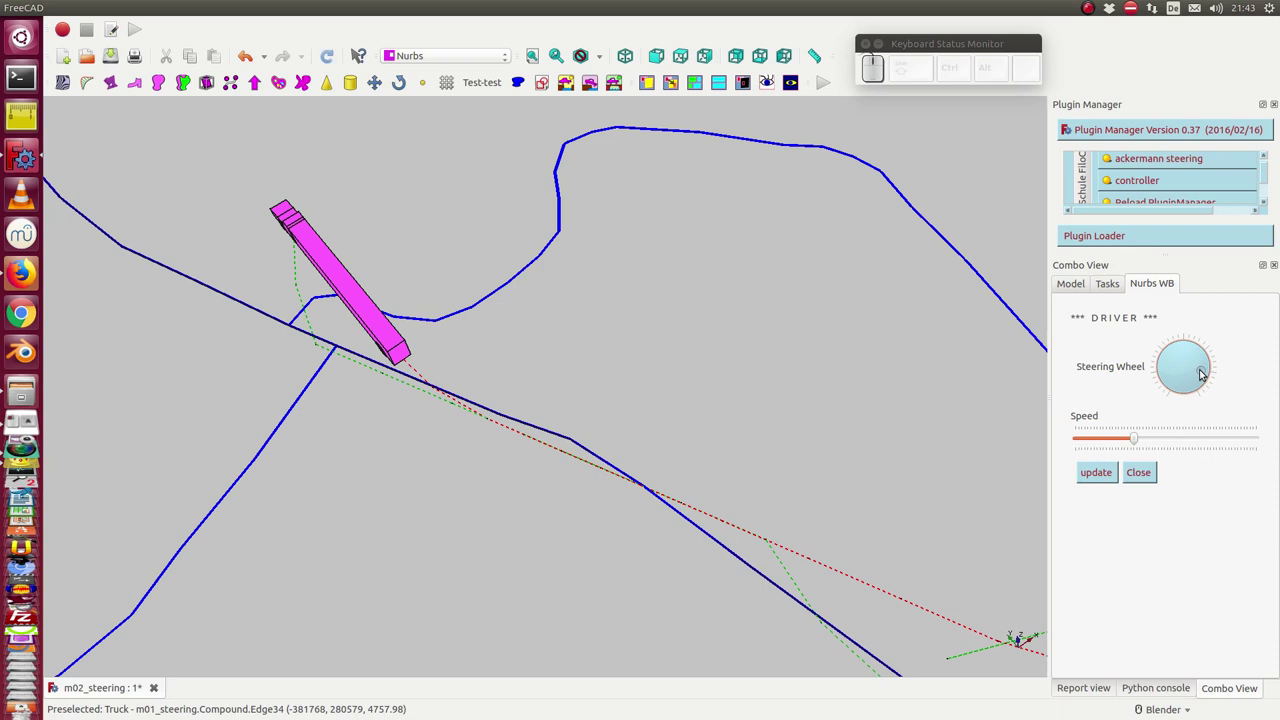
key("Up")
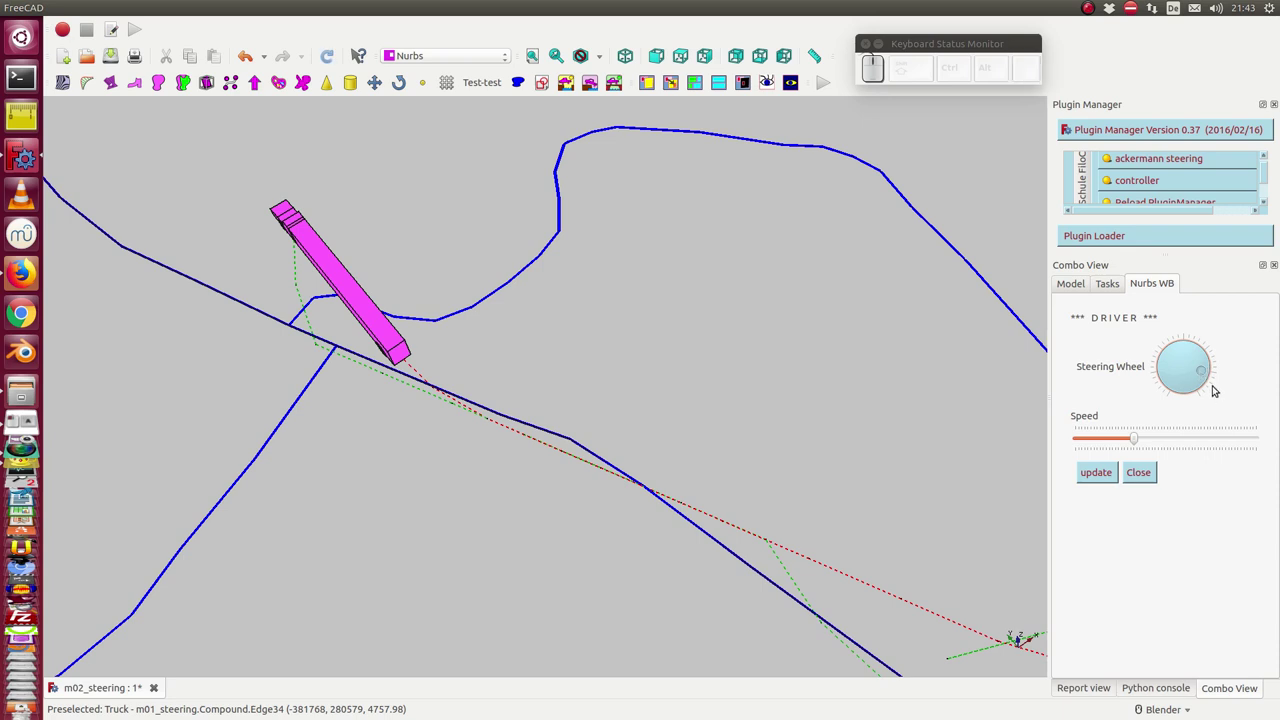
key("Up")
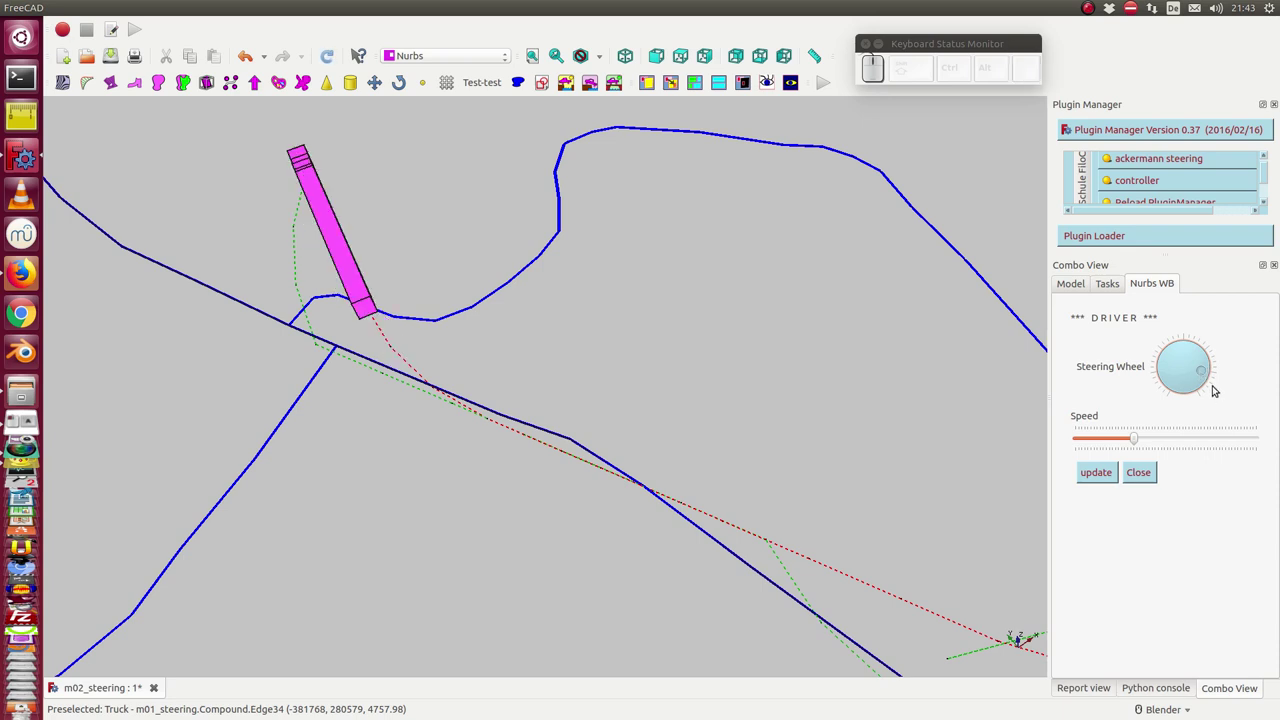
Pan to follow the truck and drive it forward several steps into the loop
left_click(860, 358)
left_click_drag(860, 358, 849, 454)
key("shift+Up")
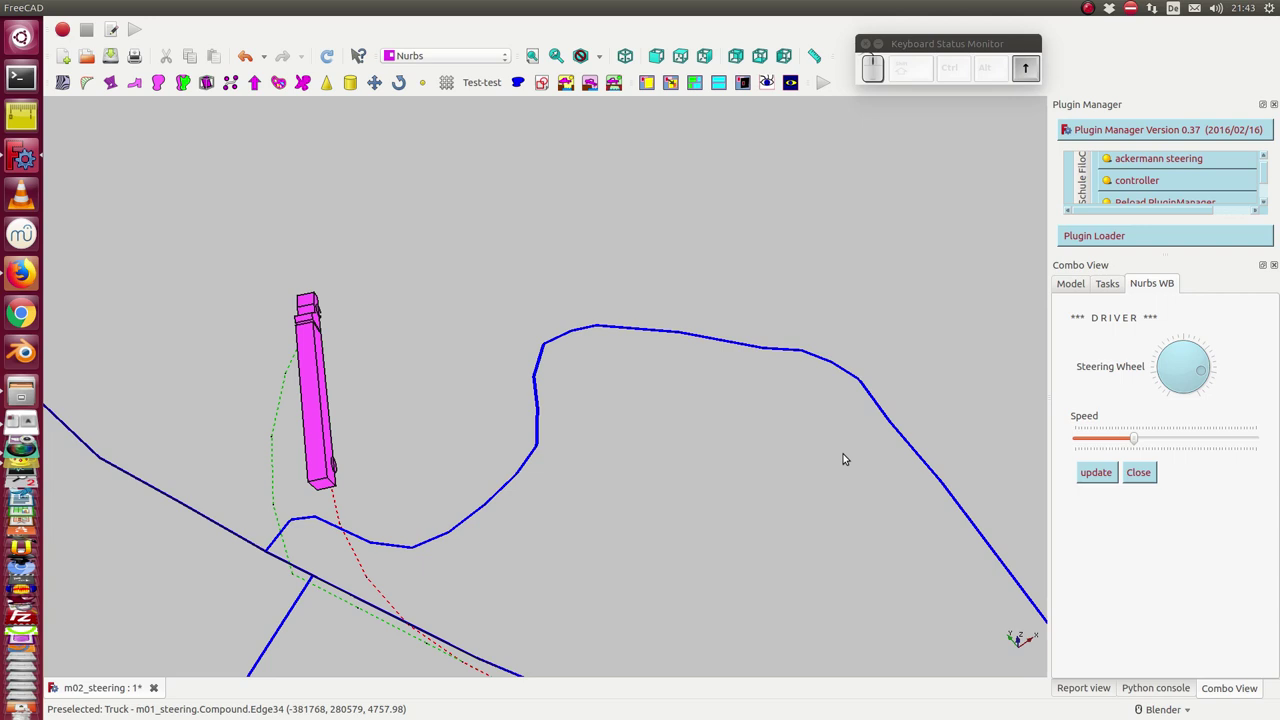
key("Up")
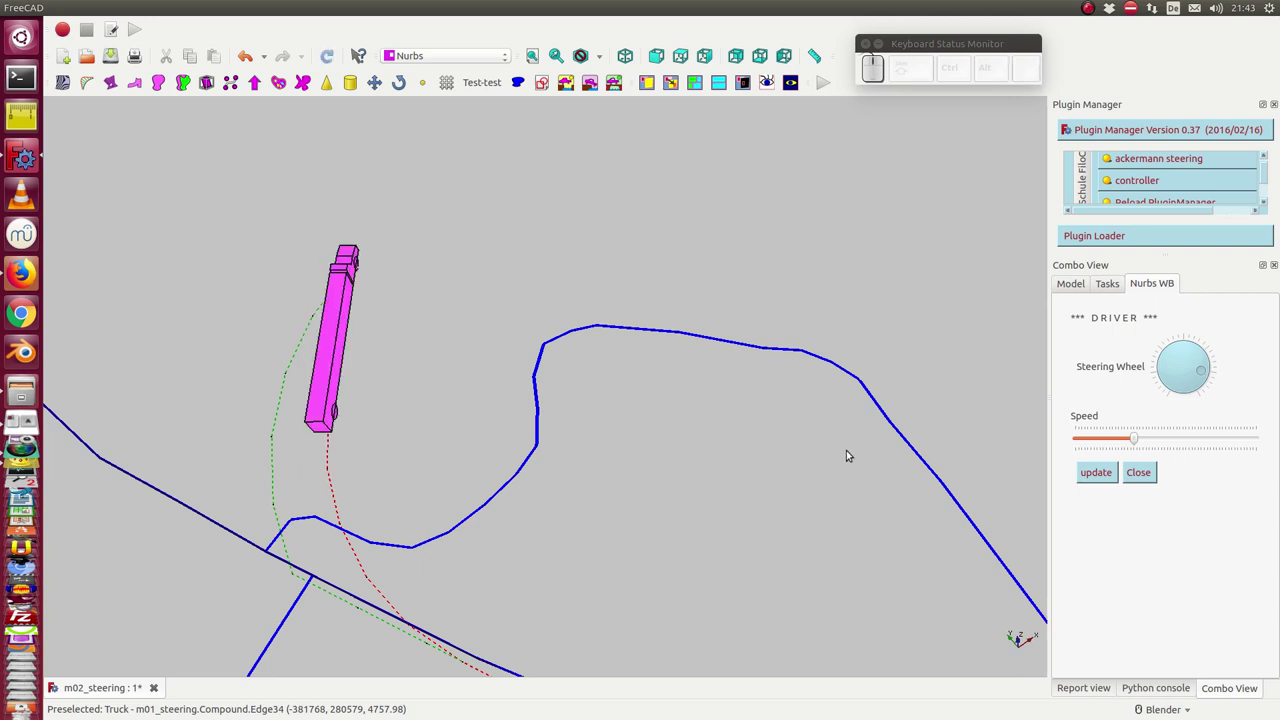
key("Up")
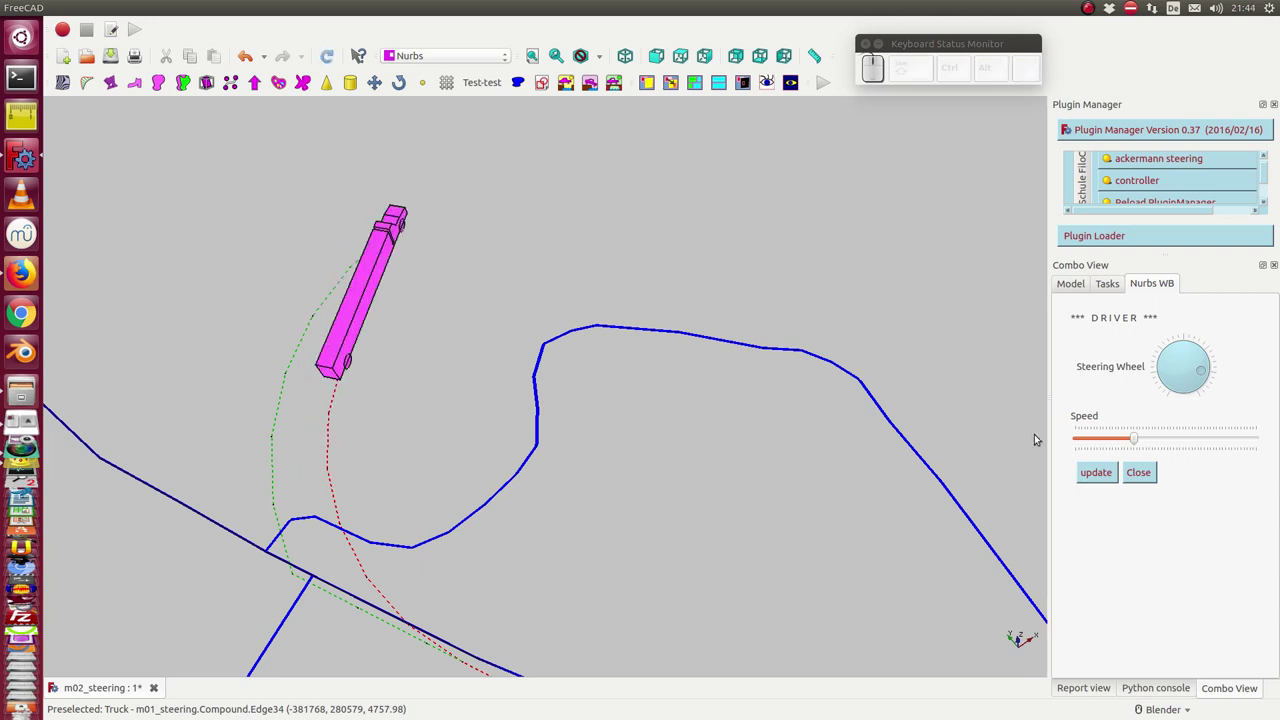
key("Up")
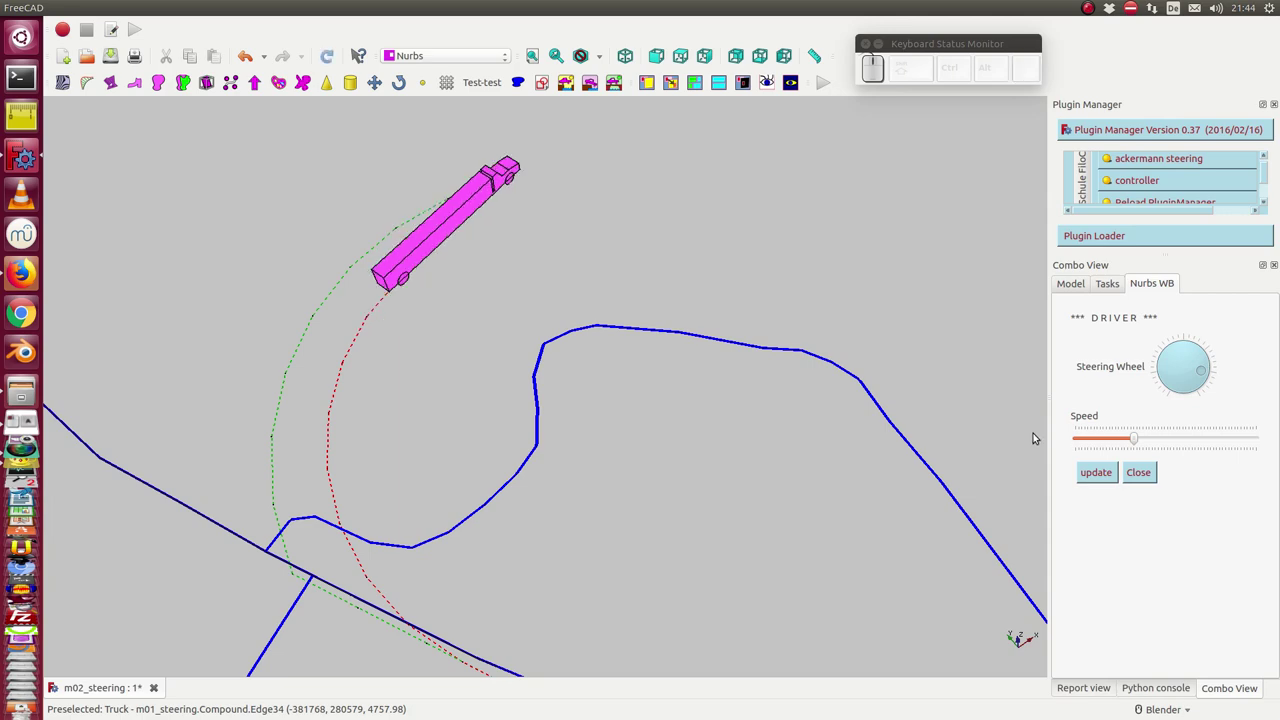
key("KP_Enter")
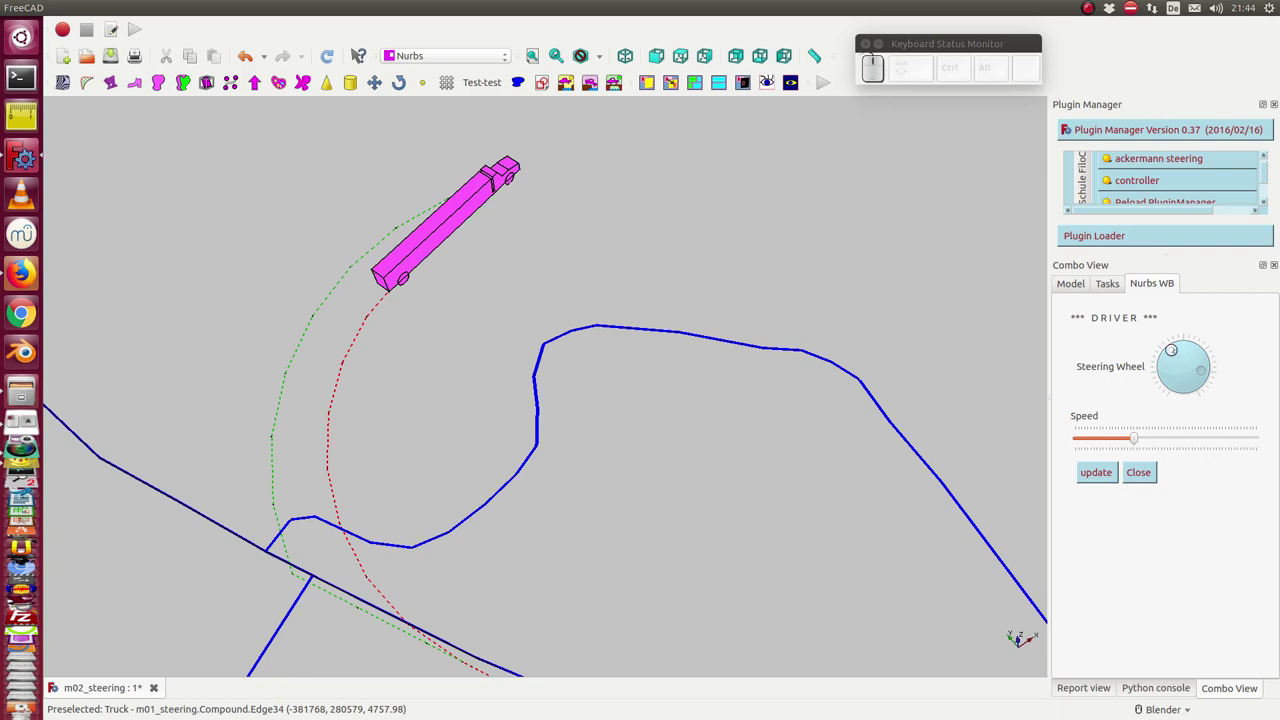
Change the steering angle and drive the truck around the loop, its dashed tracks curving back
left_click(1169, 360)
key("Up")
key("Up")
key("Up")
key("Up")
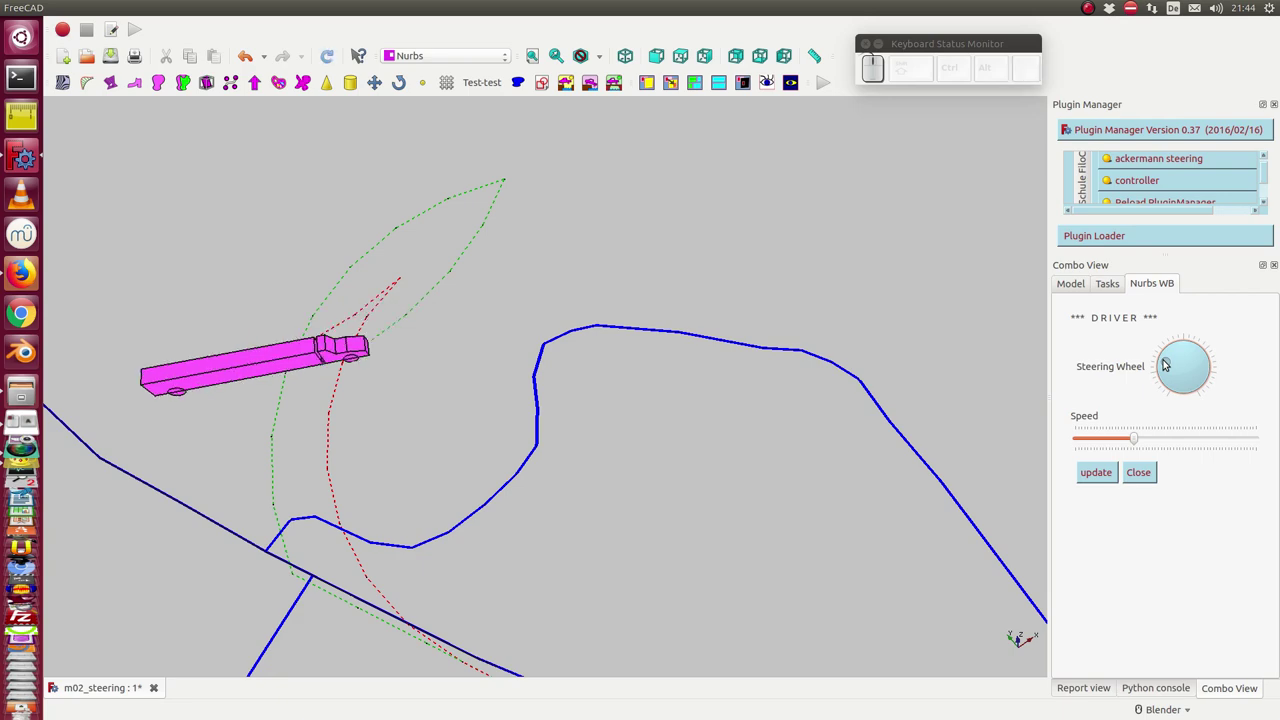
key("Down")
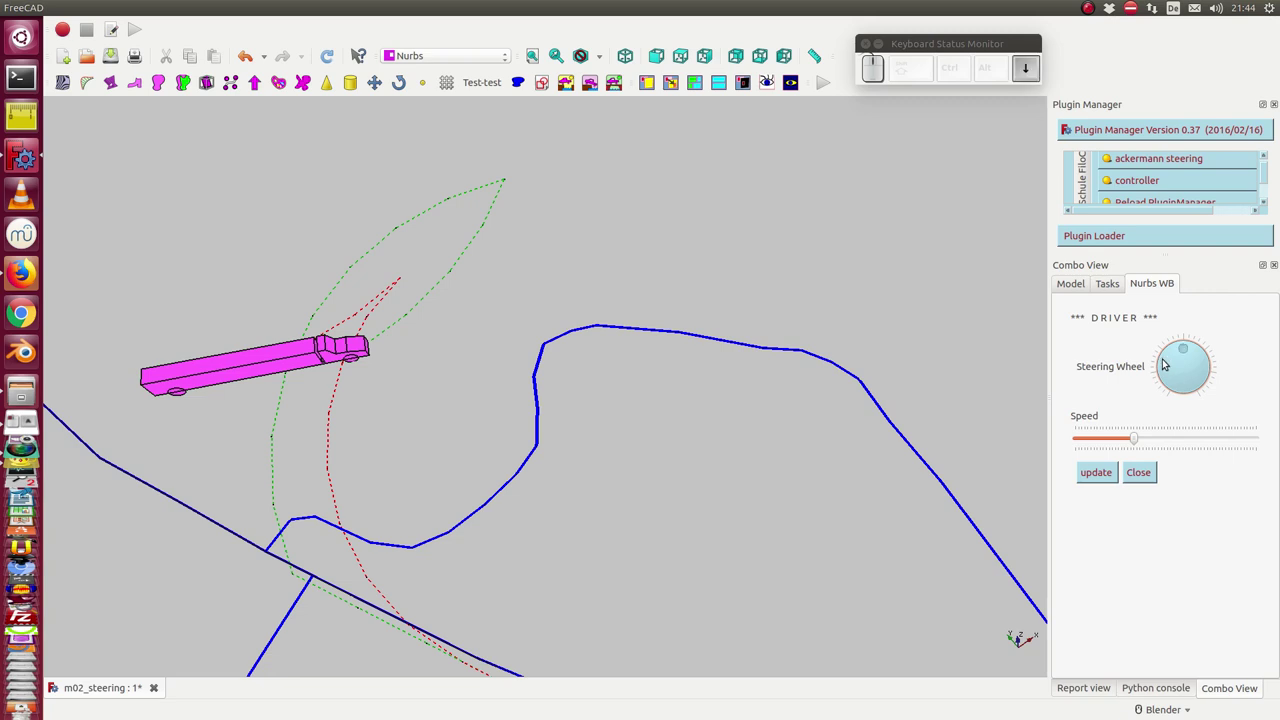
key("KP_Enter")
key("Up")
key("Up")
key("Up")
Re-aim the Steering Wheel toward the winding road and drive the truck one step toward it
left_click(1213, 372)
key("Up")
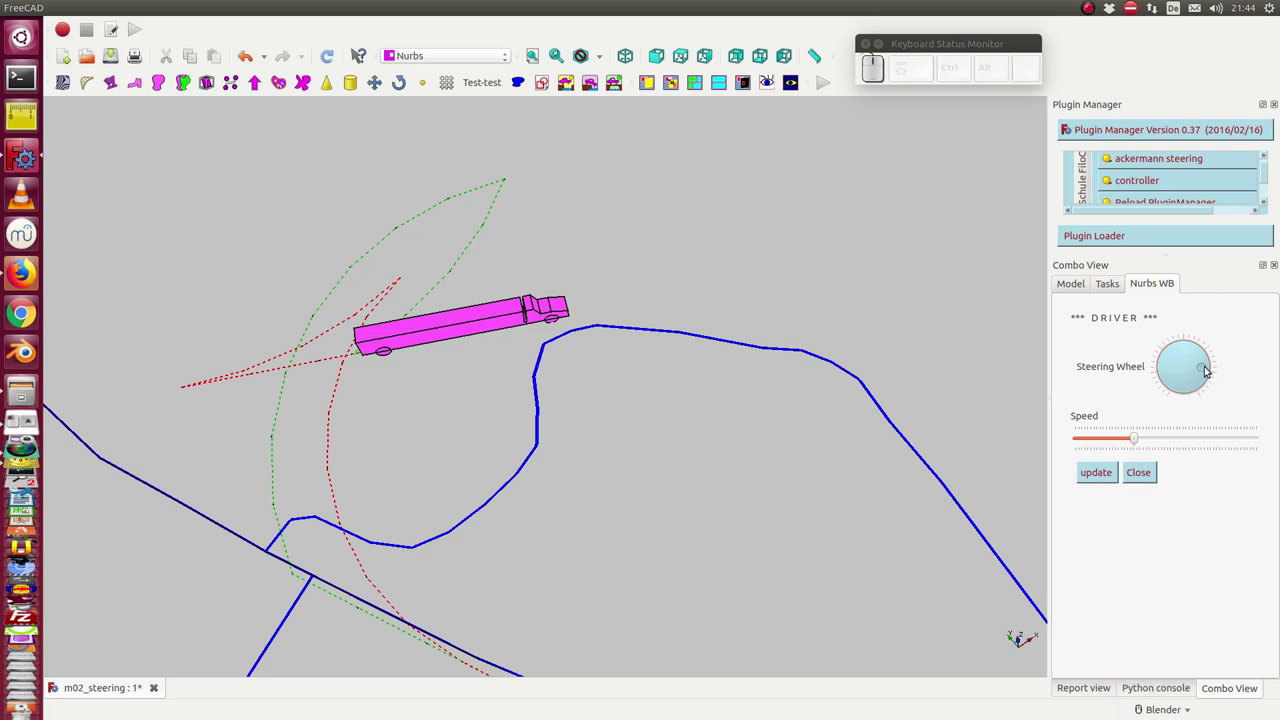
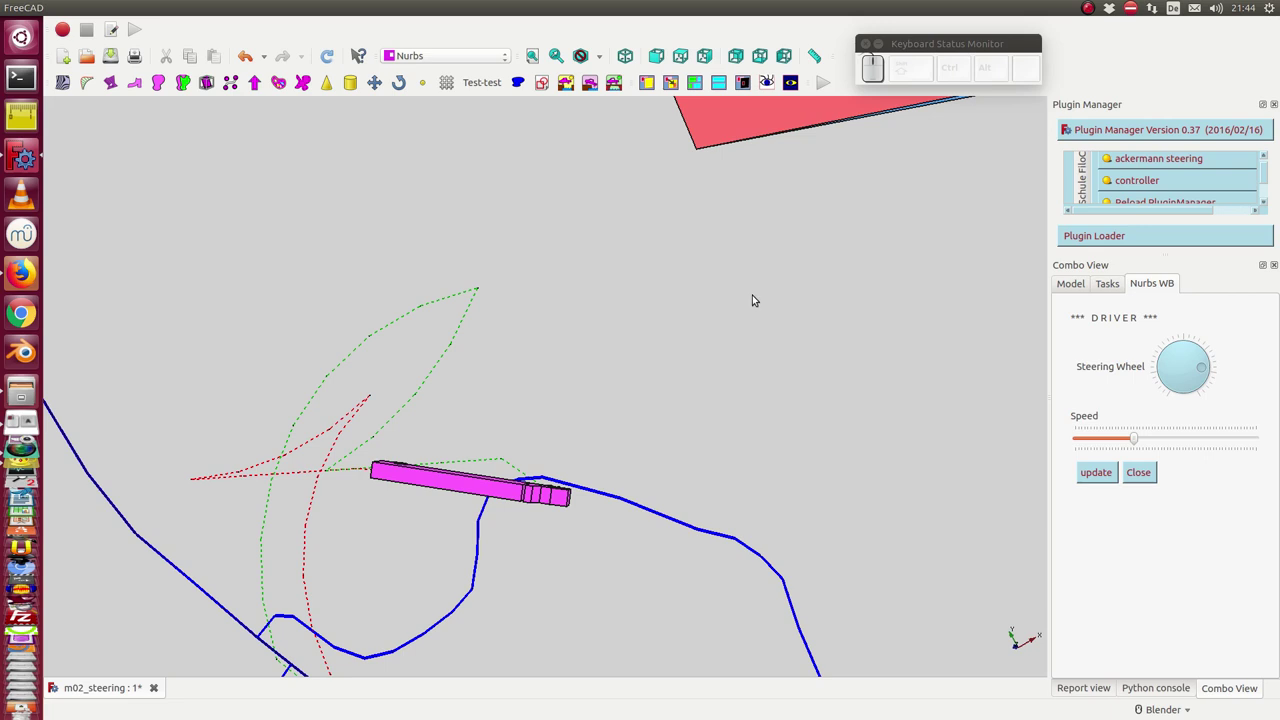
Alternate steering tweaks and drive steps so the truck follows the road's bend to the lower right
scroll("down", 3)
scroll("up", 3)
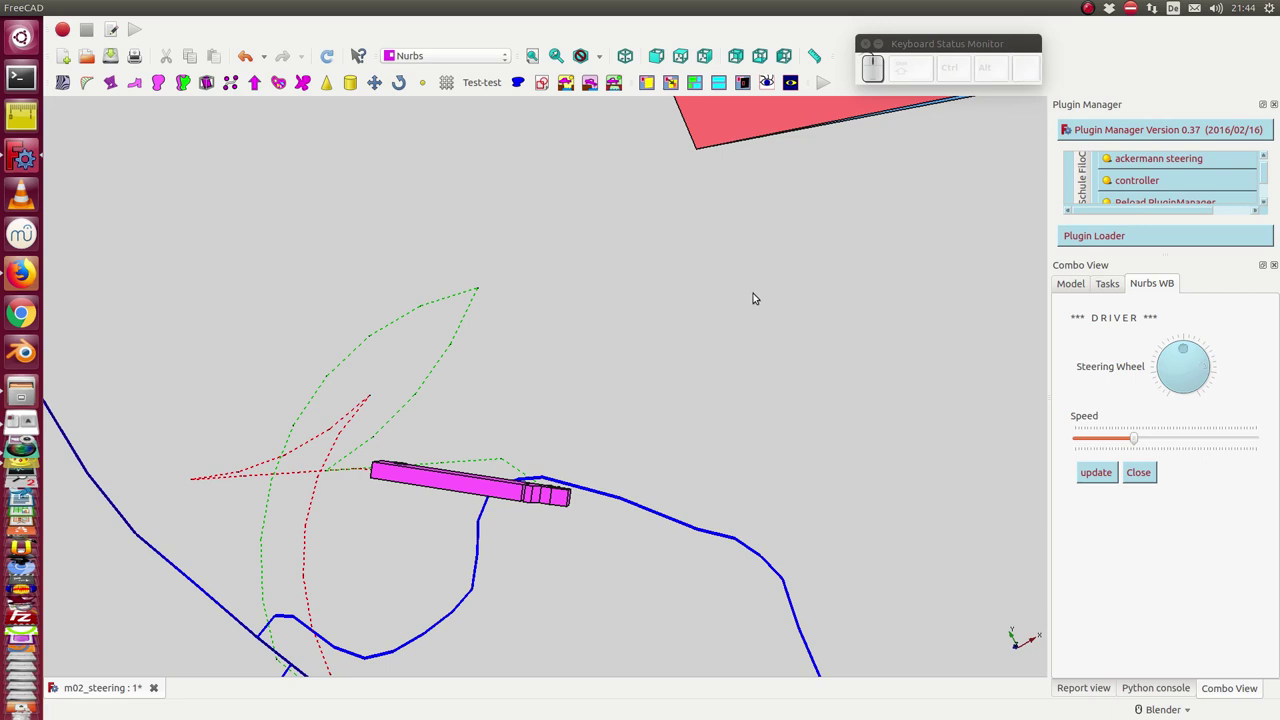
key("Up")
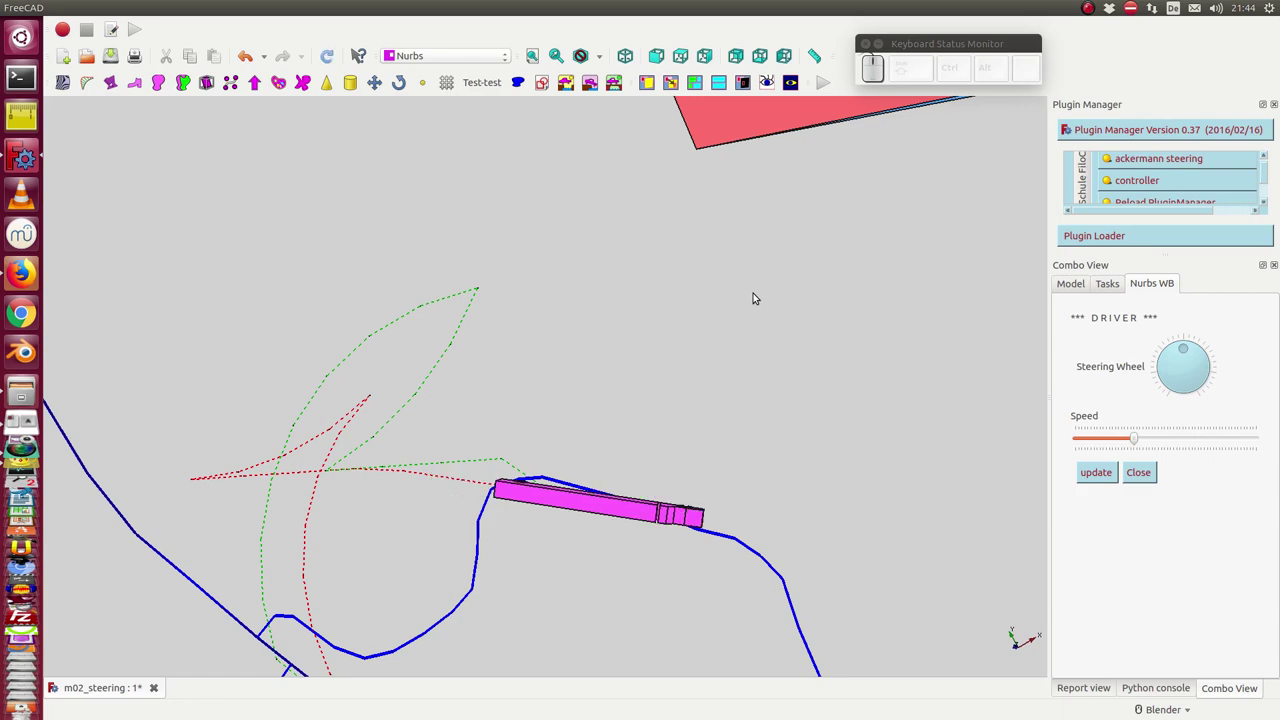
left_click(1204, 353)
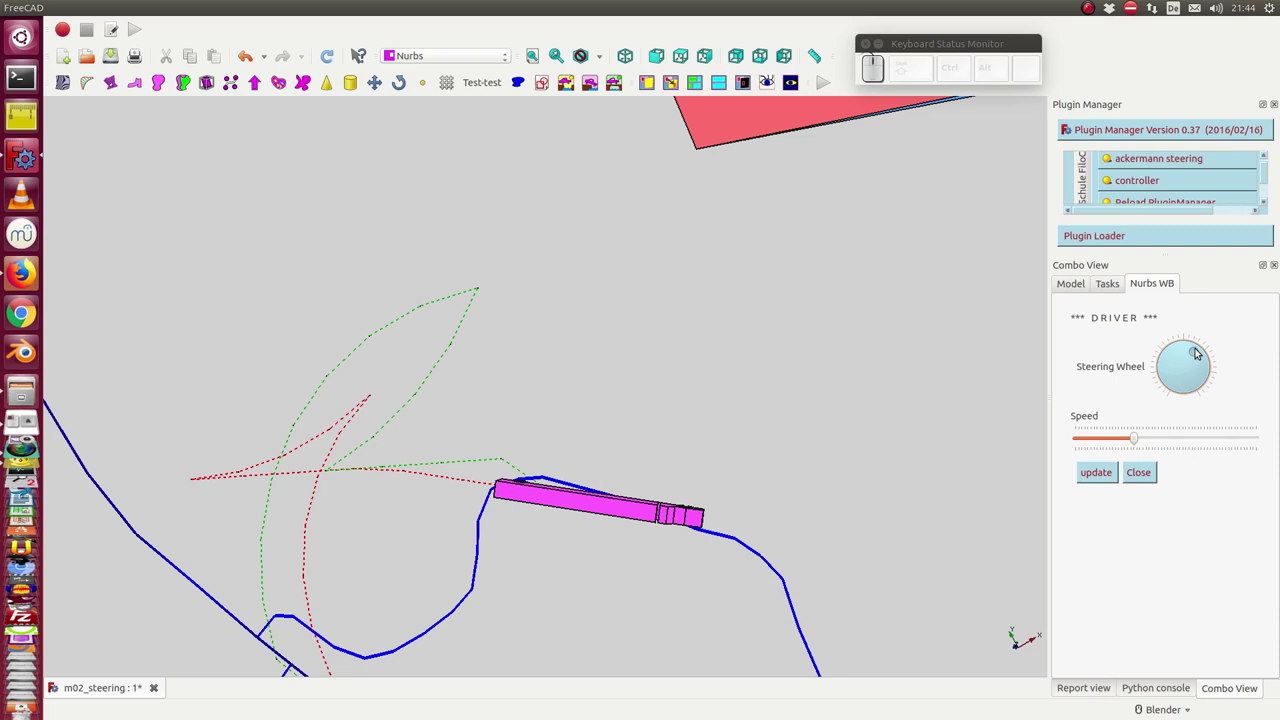
key("Up")
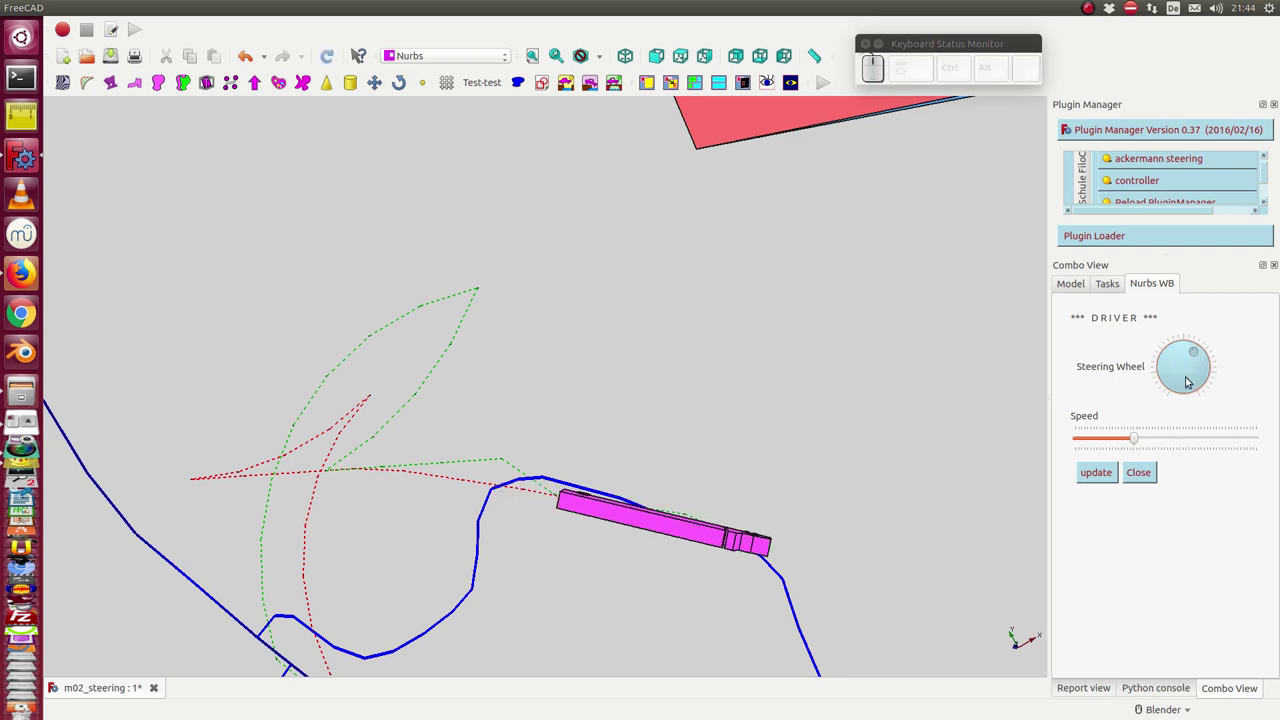
left_click(1197, 374)
key("Up")
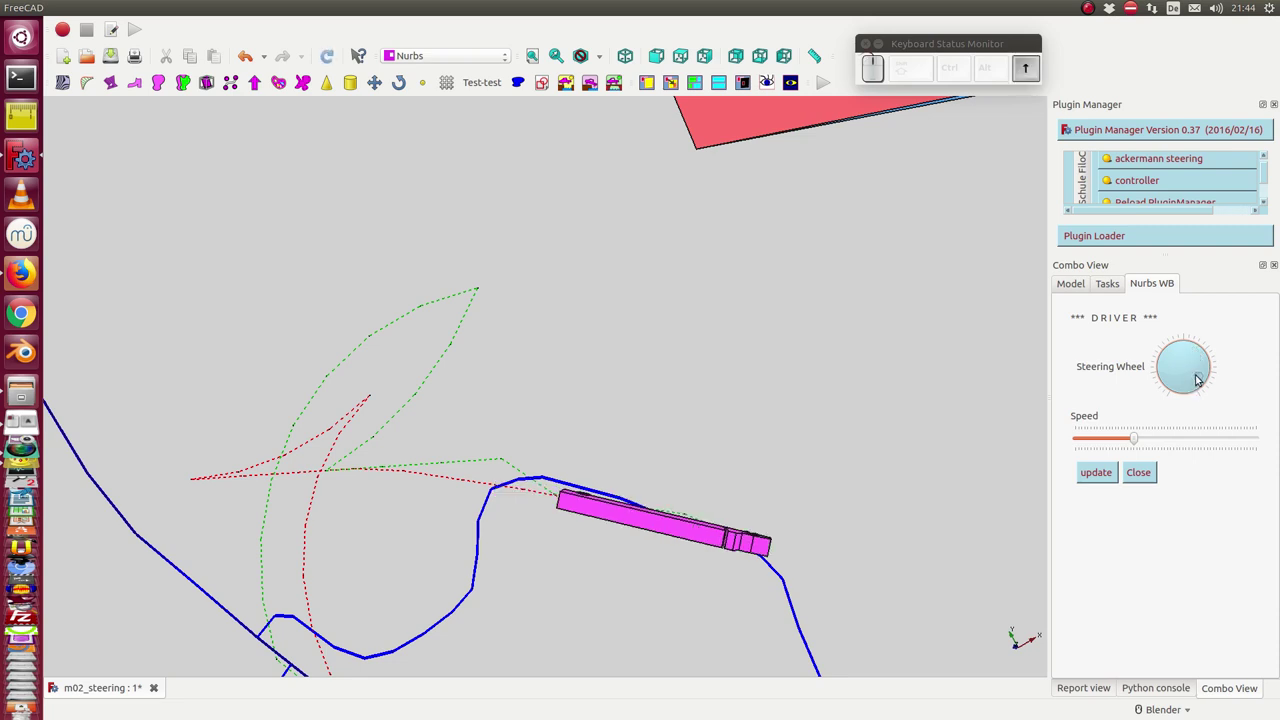
Pan after the truck and drive it down the road with two steering corrections along the way
left_click_drag(716, 631, 695, 444)
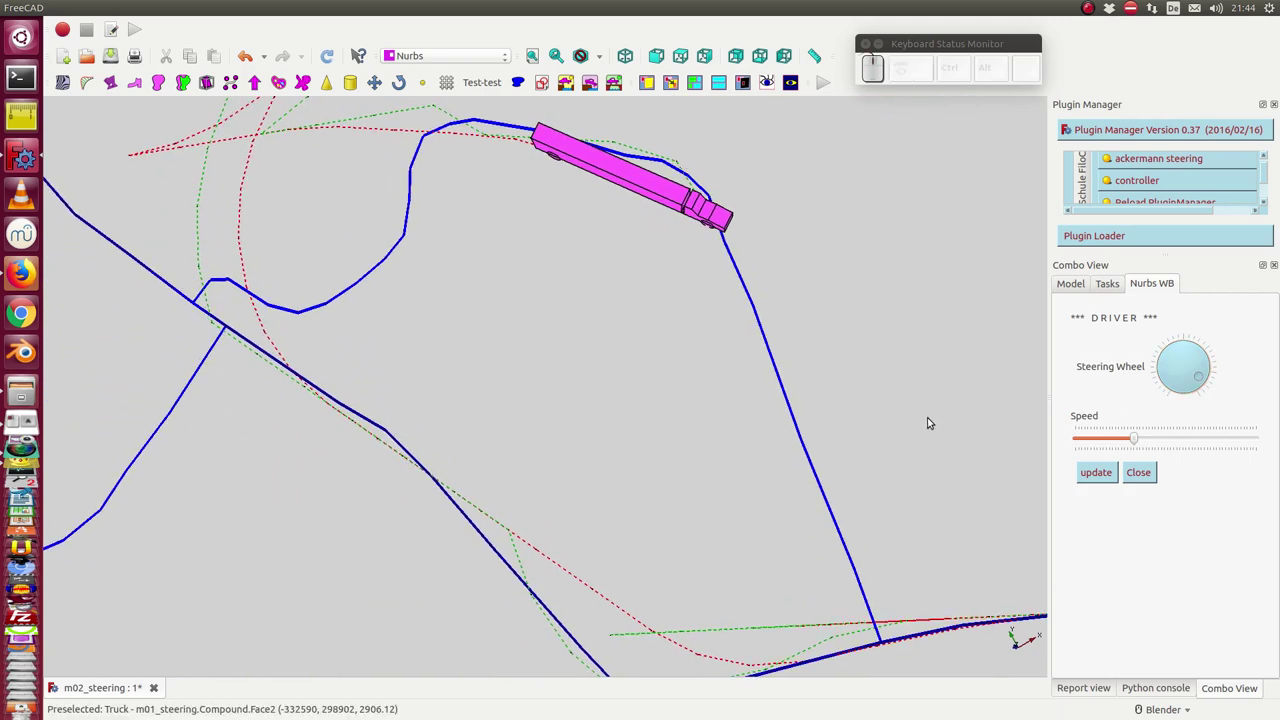
key("Up")
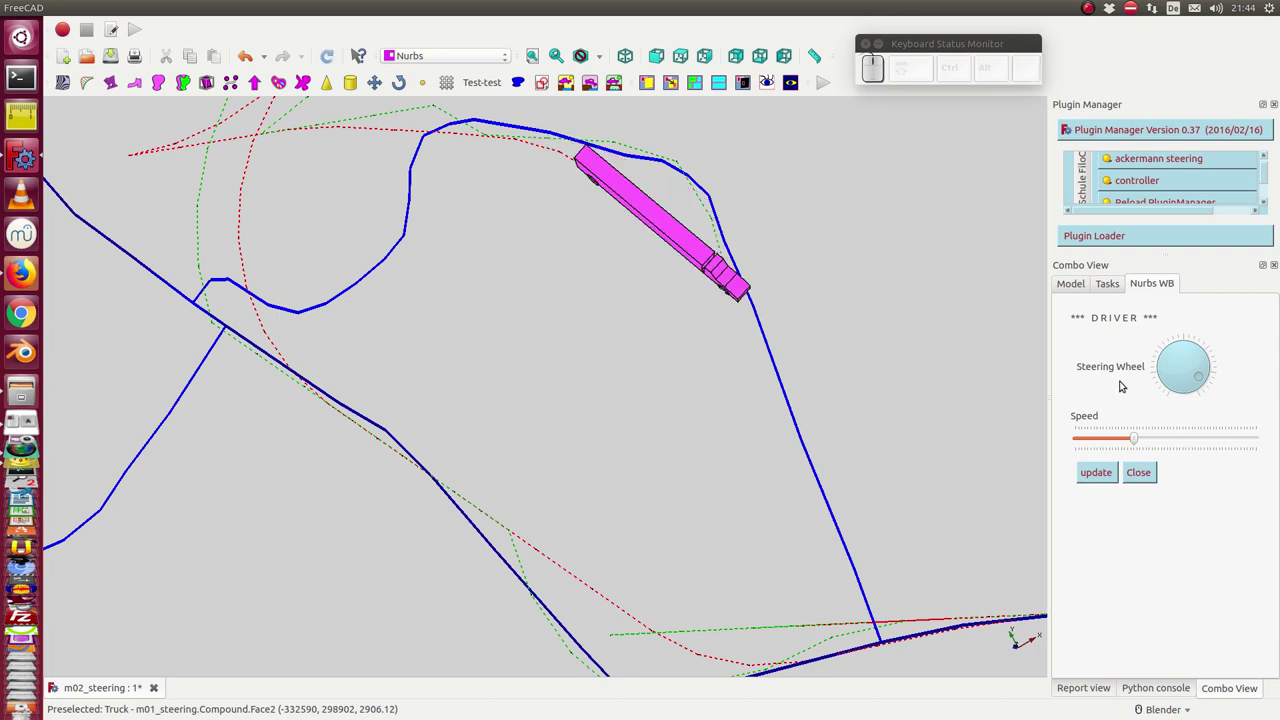
left_click(1203, 346)
key("Up")
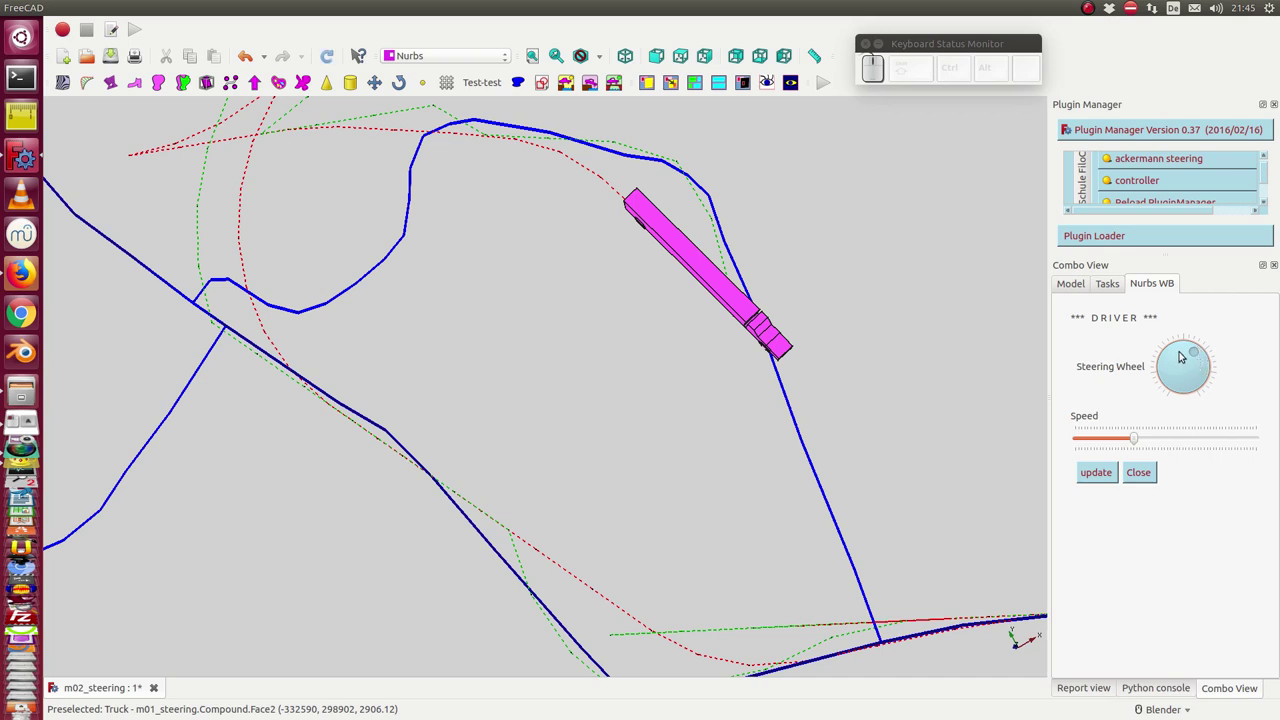
key("Up")
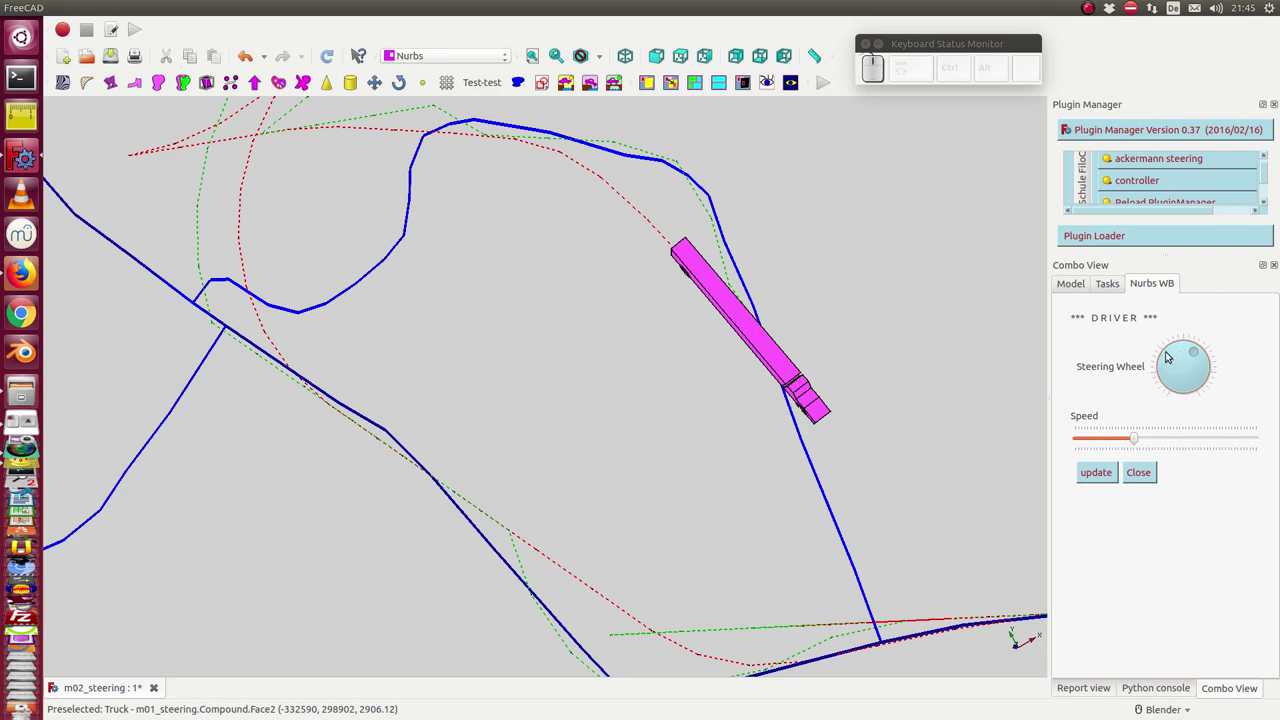
left_click(1178, 353)
key("Up")
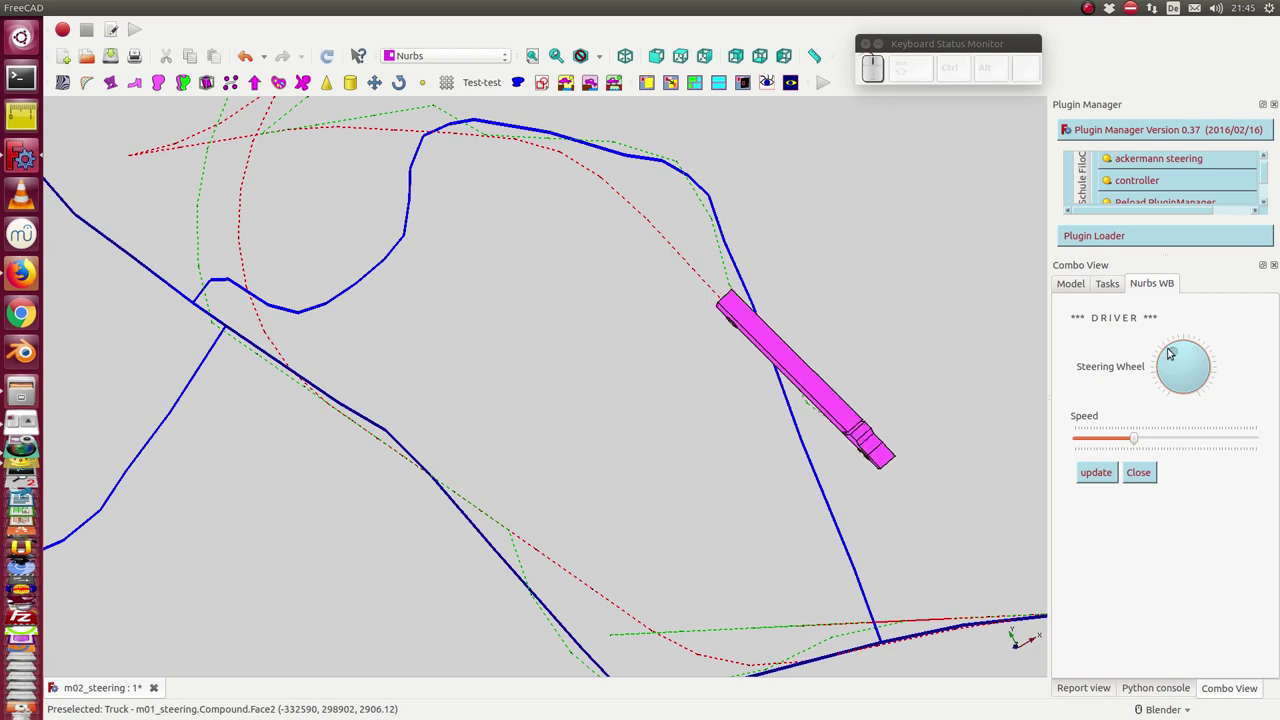
key("KP_Enter")
key("Up")
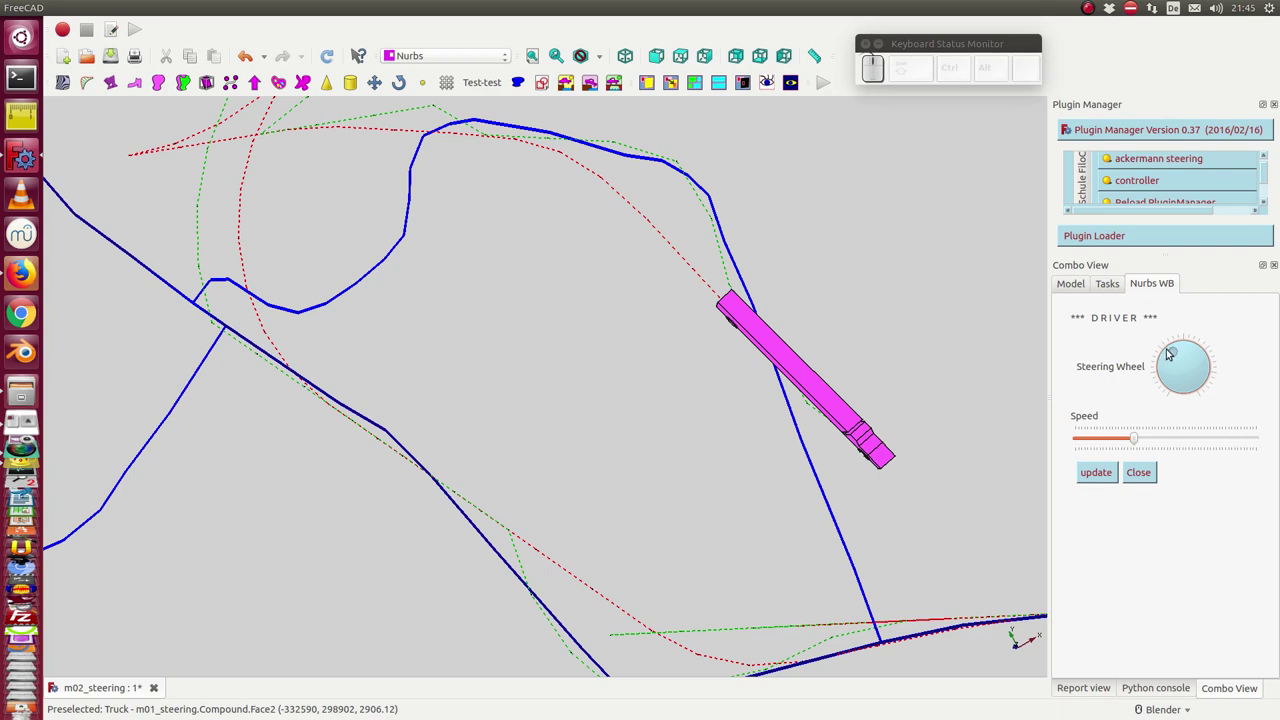
key("Up")
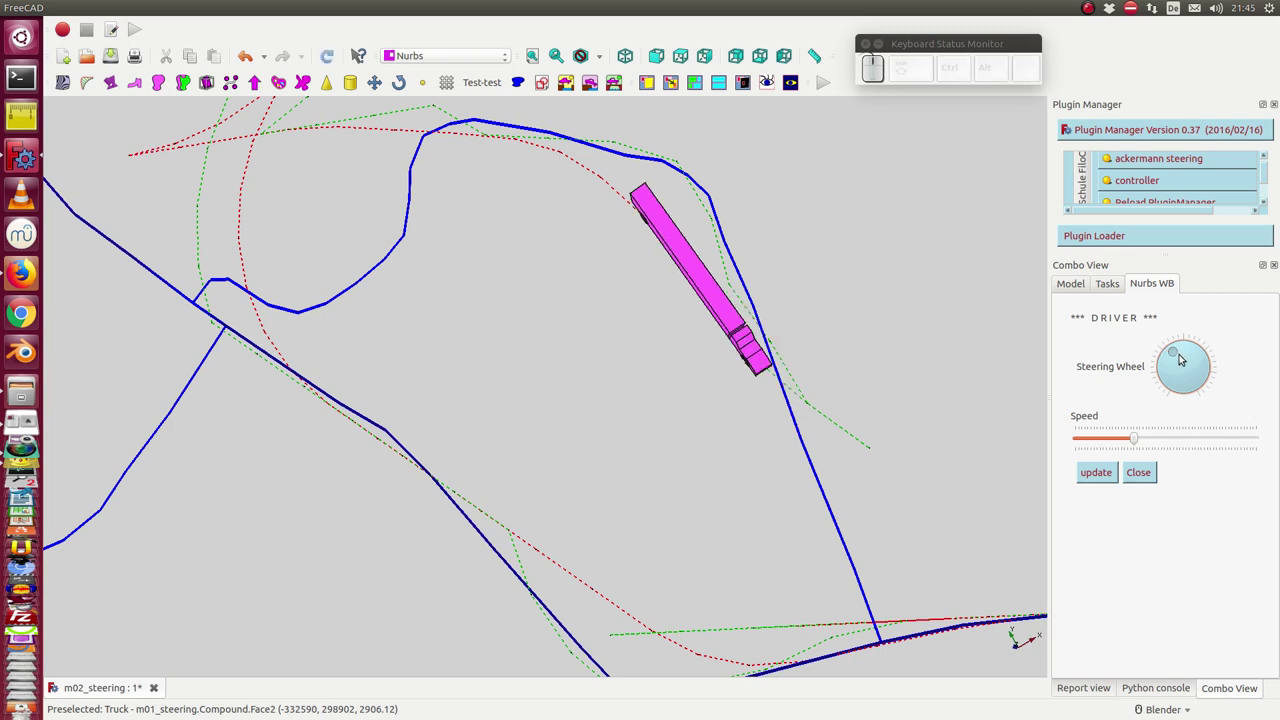
Trim the steering slightly and step the truck further down the road toward the lower junction
left_click(1201, 347)
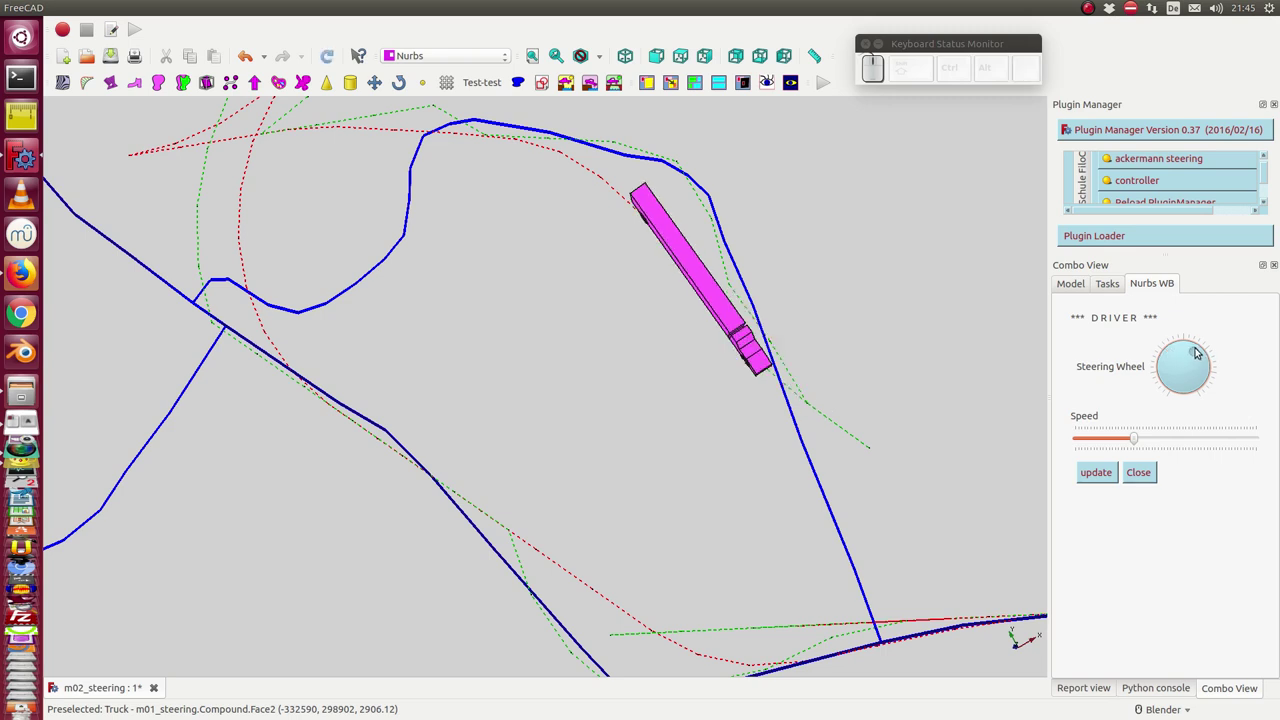
key("KP_Enter")
key("Up")
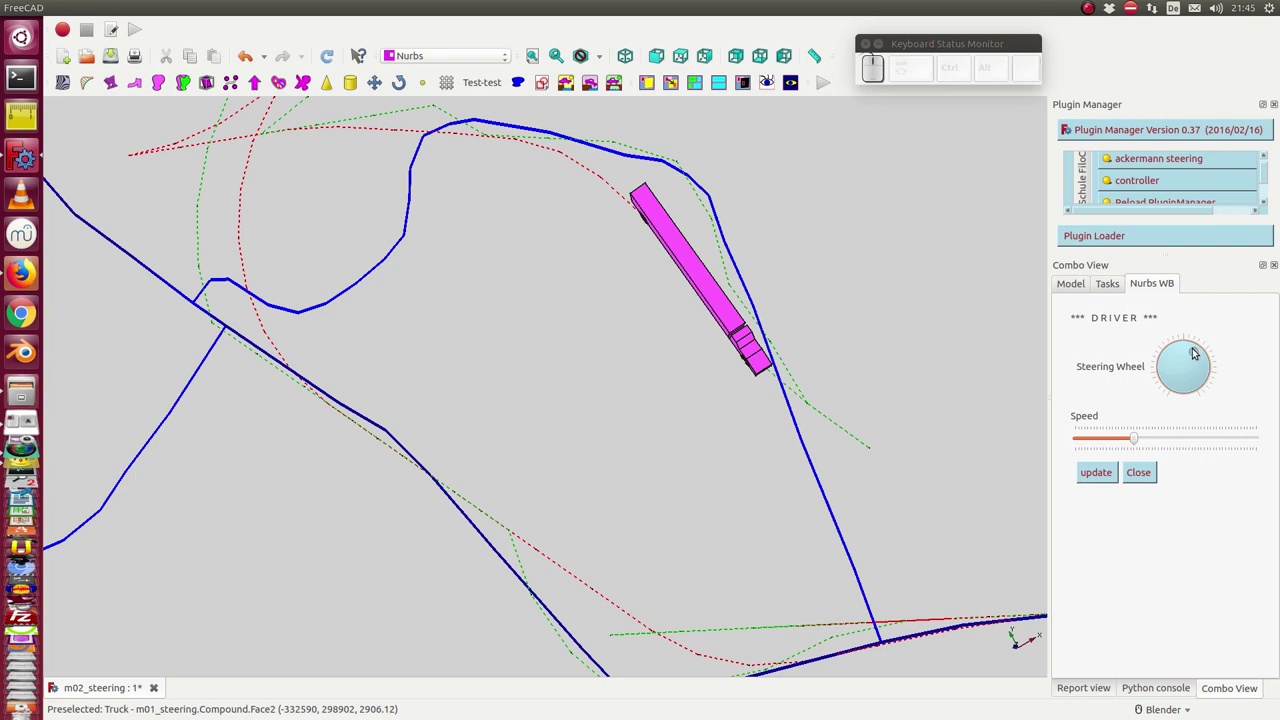
key("Up")
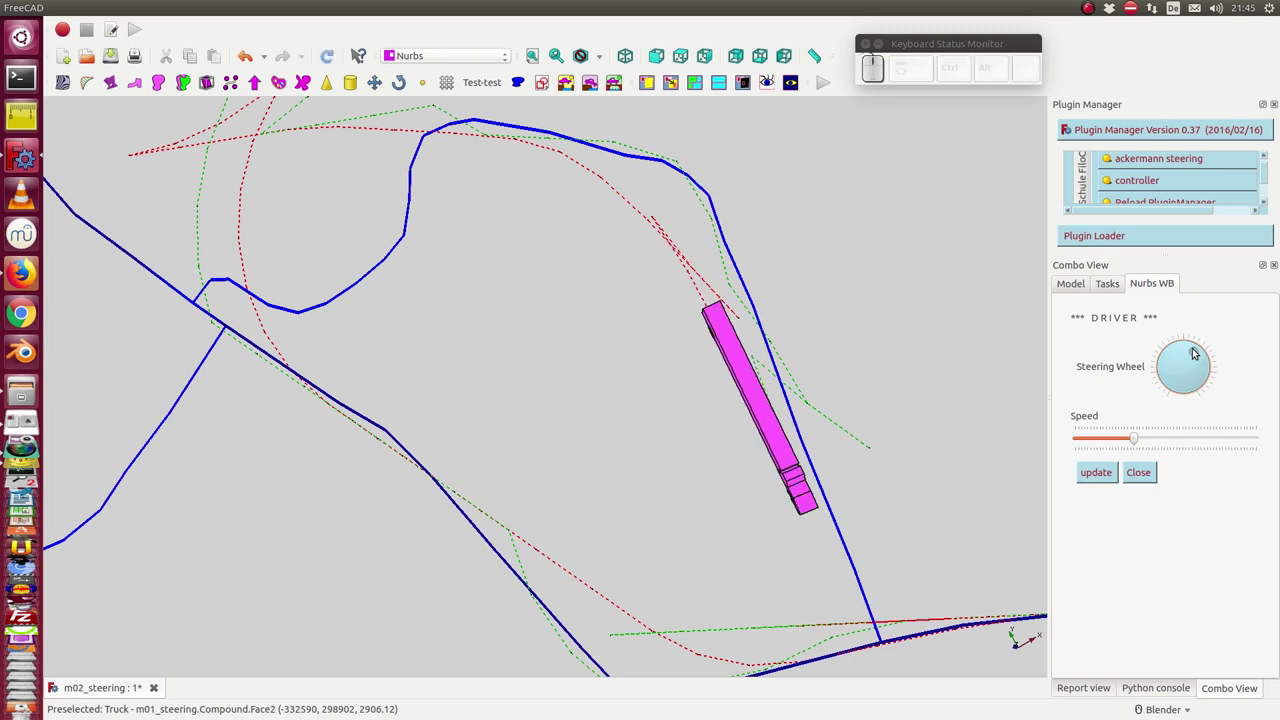
key("Up")
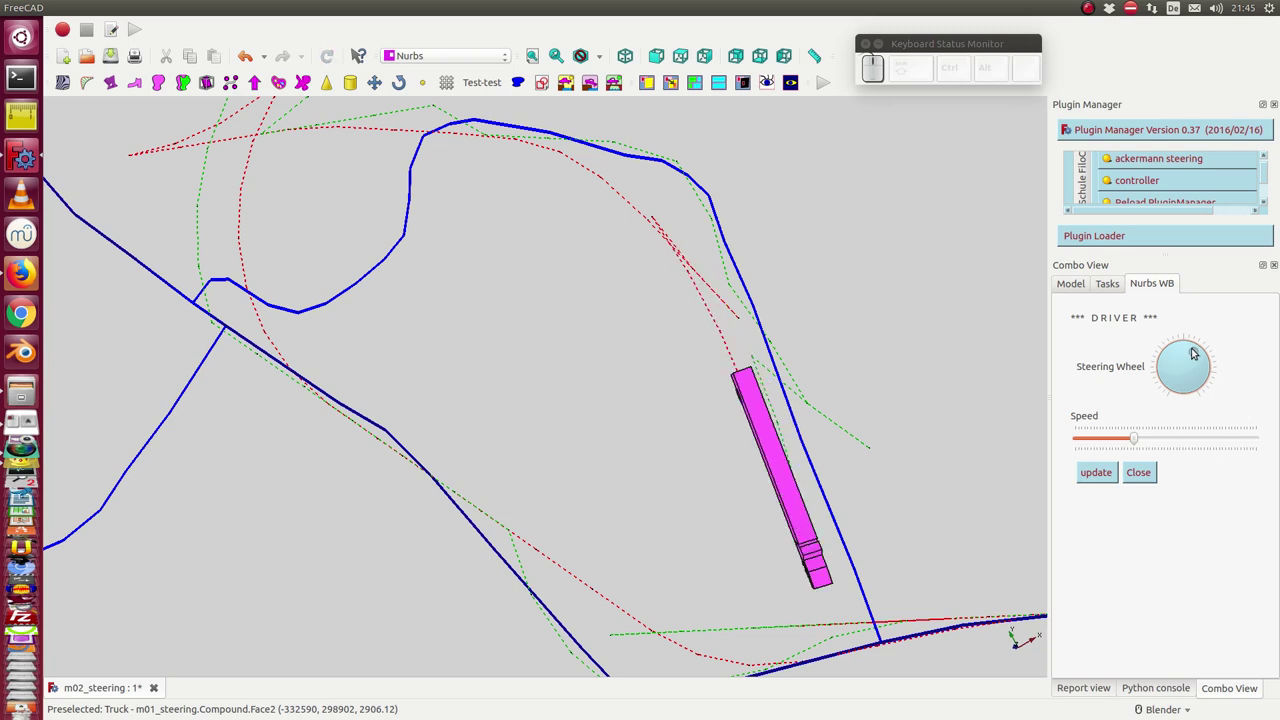
key("Up")
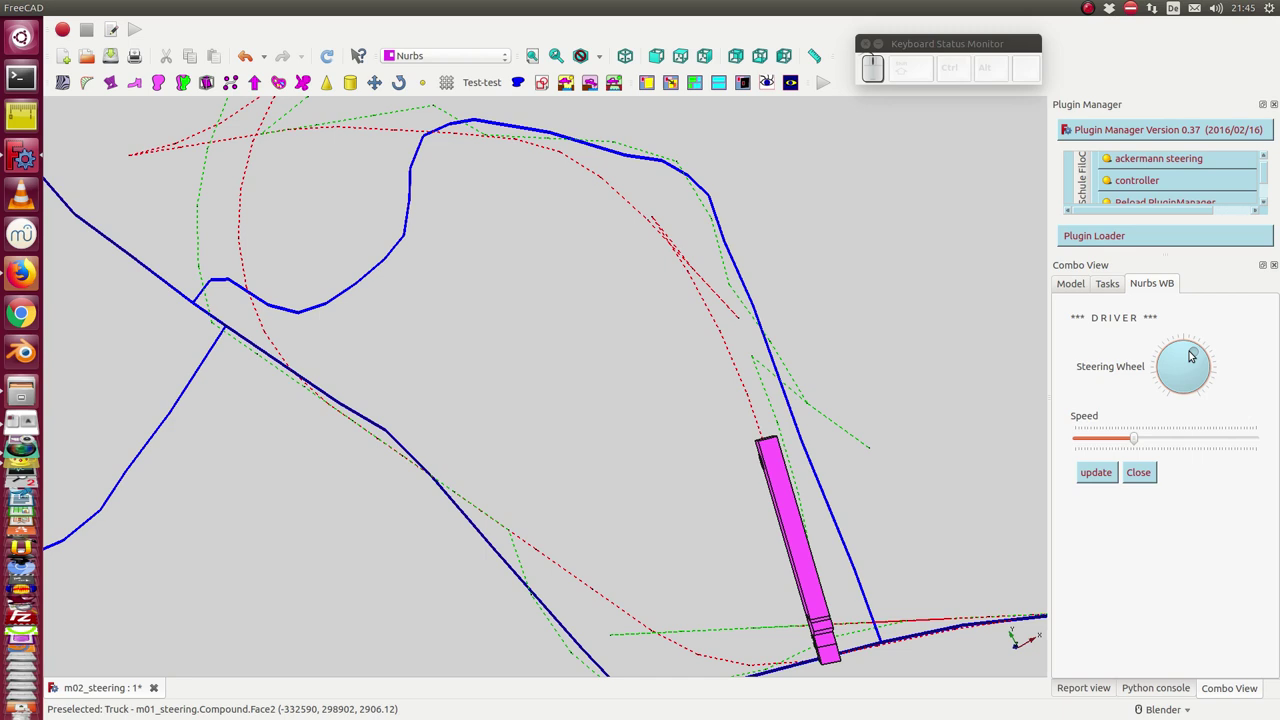
key("KP_Enter")
key("Down")
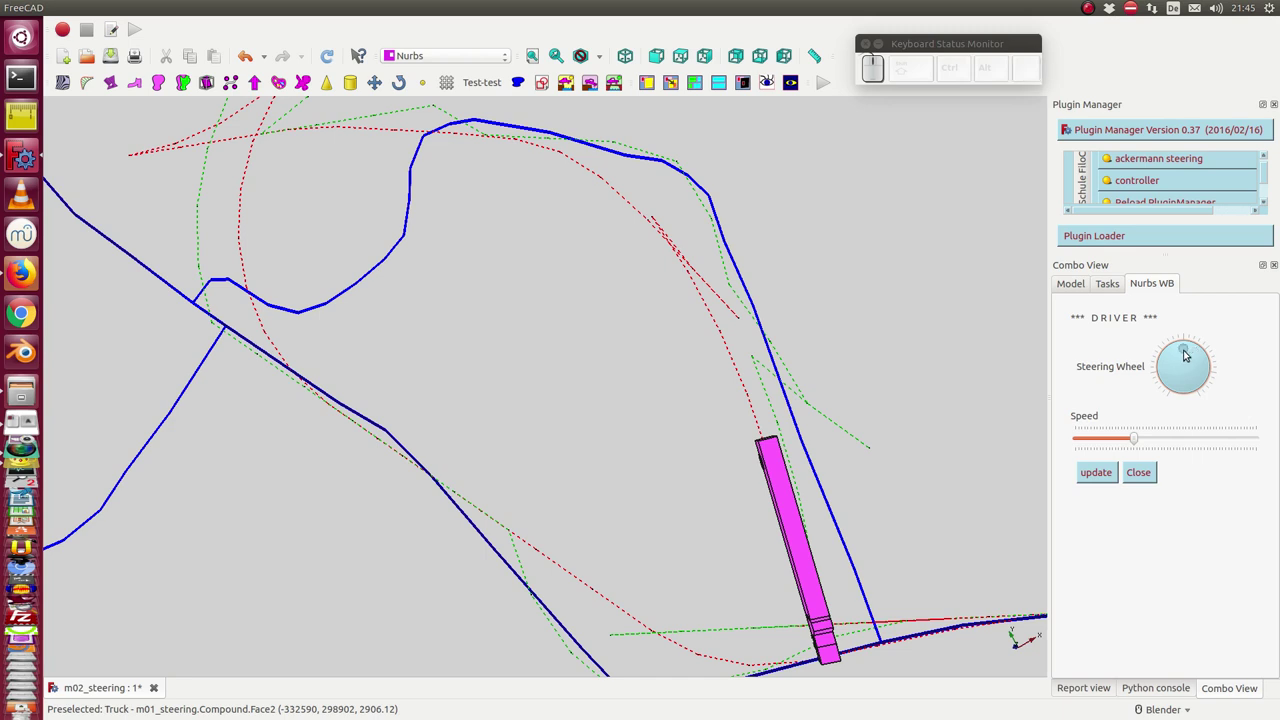
key("Up")
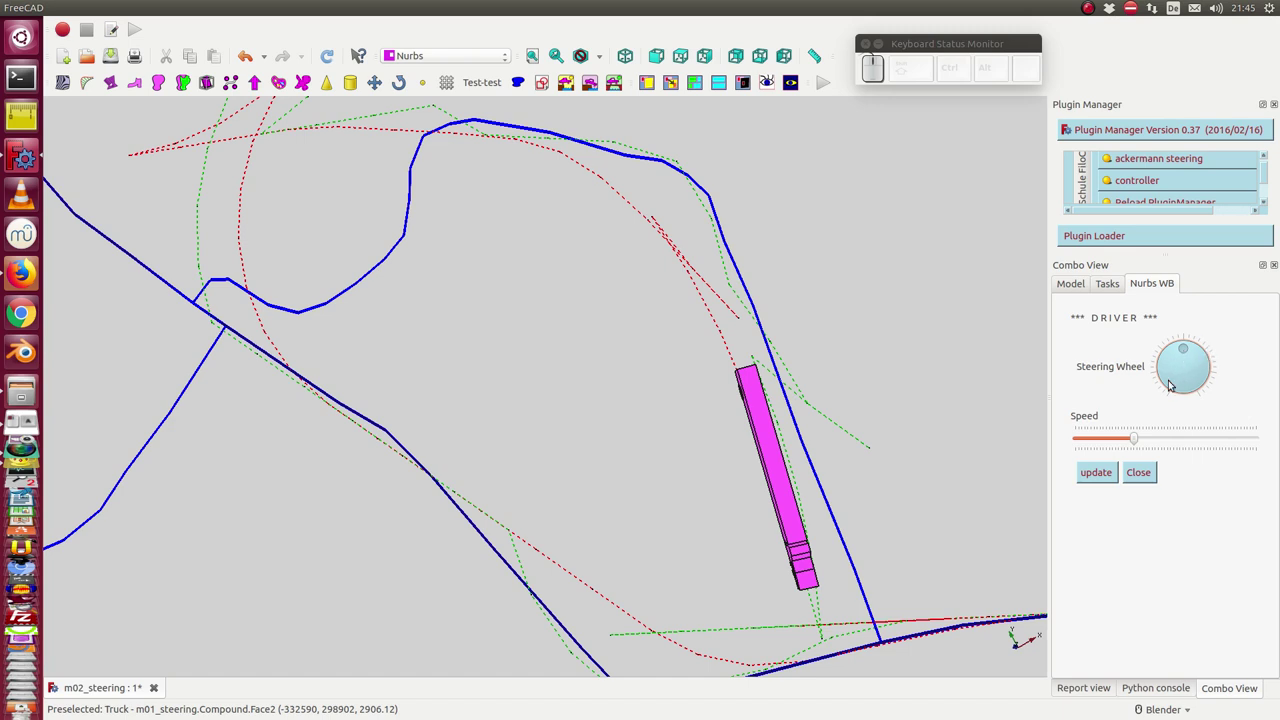
Turn the Steering Wheel and drive through the junction, swinging the truck onto the eastbound road
left_click(1173, 376)
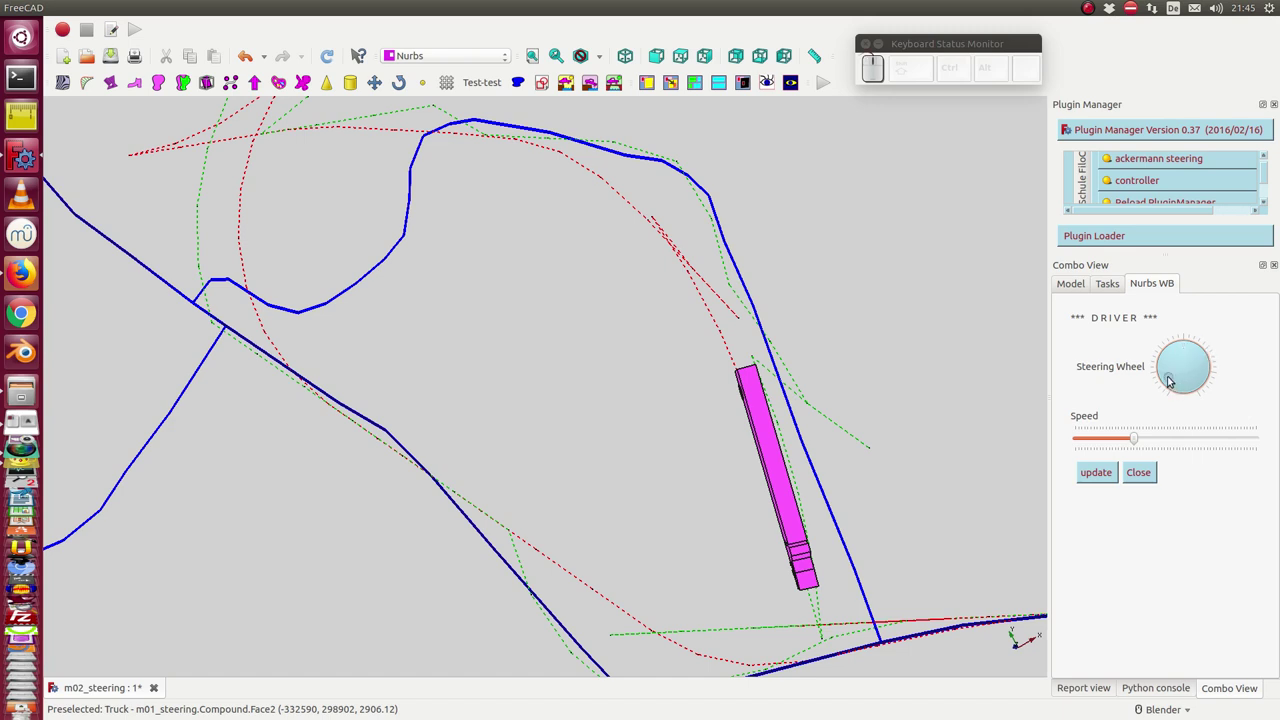
key("Up")
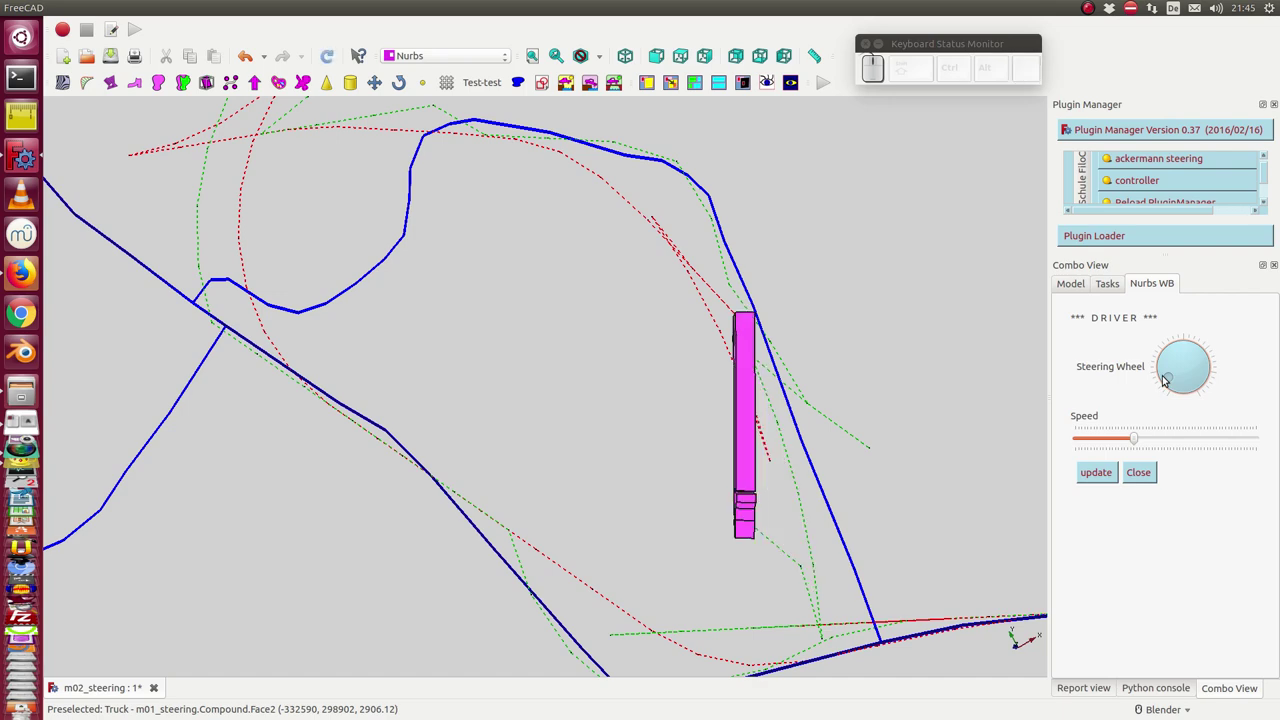
key("KP_Enter")
key("Up")
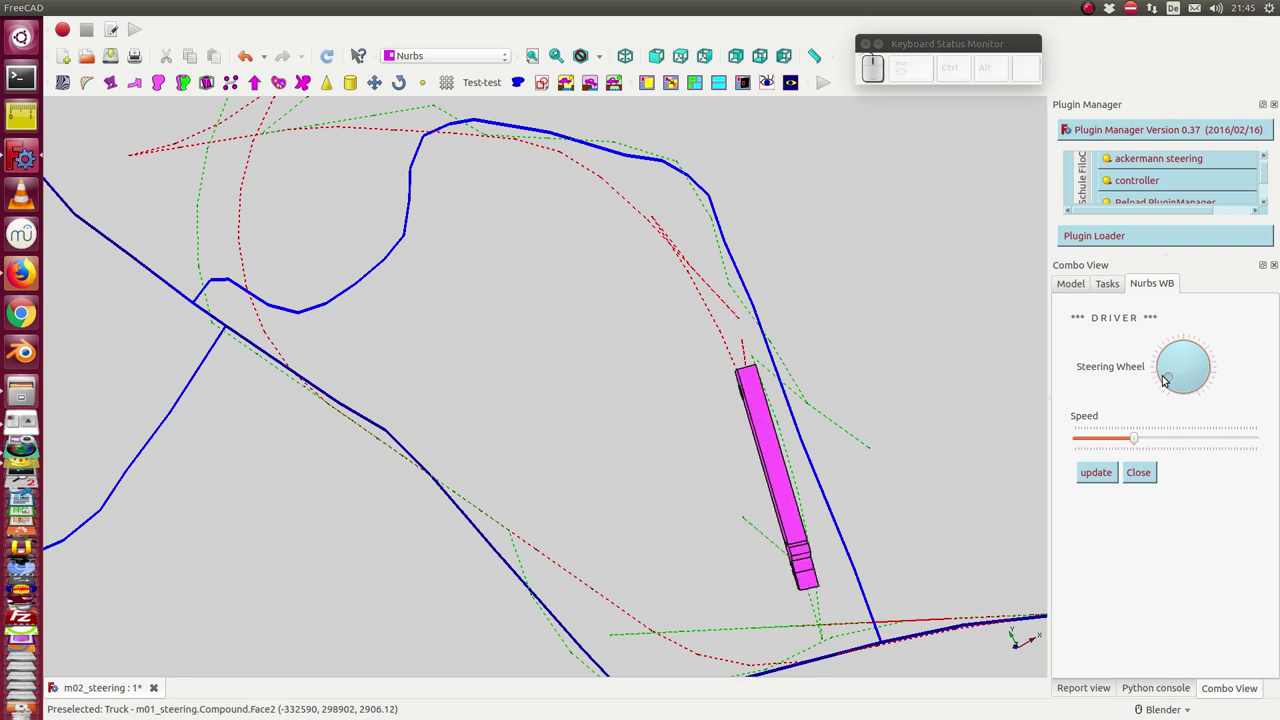
key("Up")
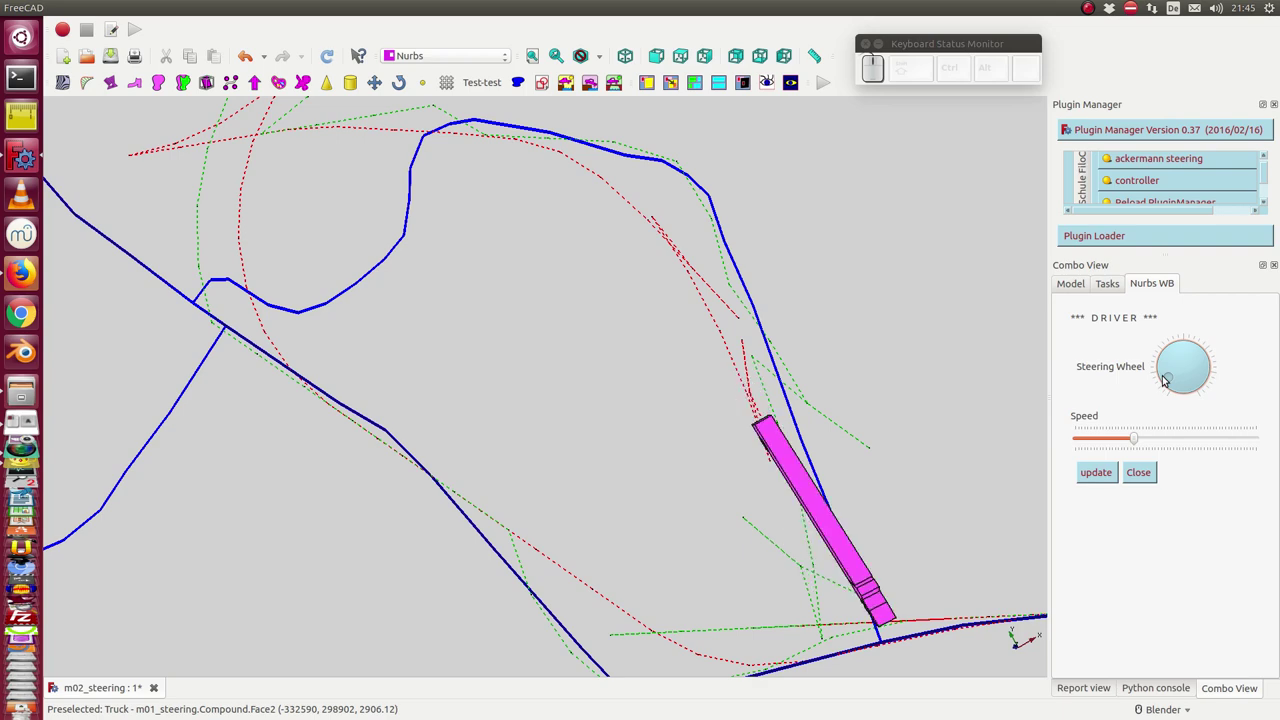
key("Up")
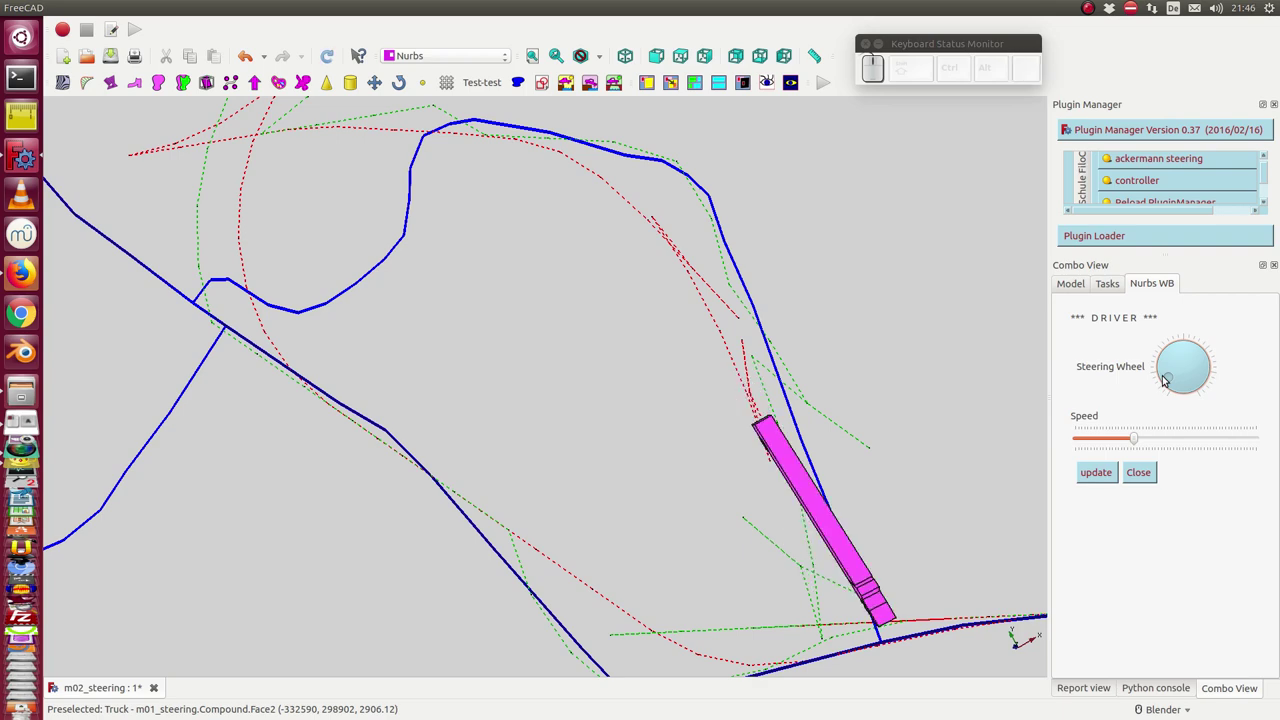
key("Up")
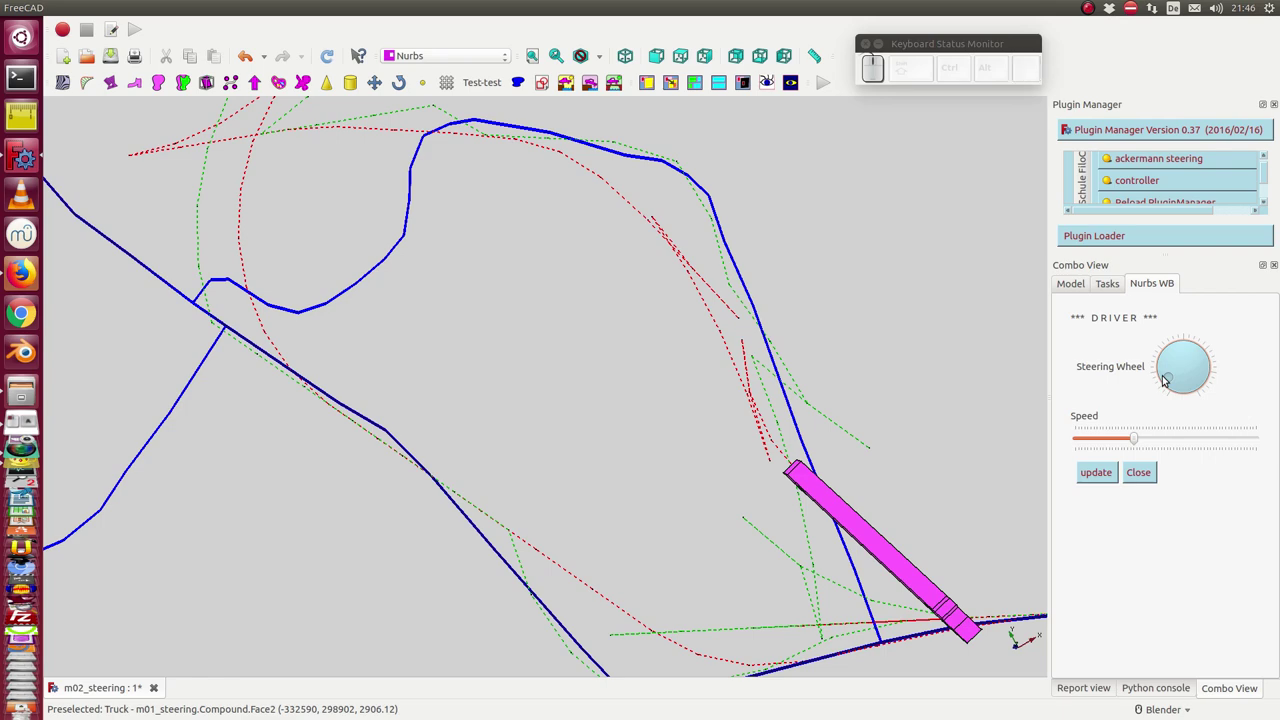
Zoom out and recenter the map around the truck, then drive it forward a step
scroll("down", 3)
scroll("down", 3)
left_click(797, 81)
left_click_drag(524, 544, 516, 536)
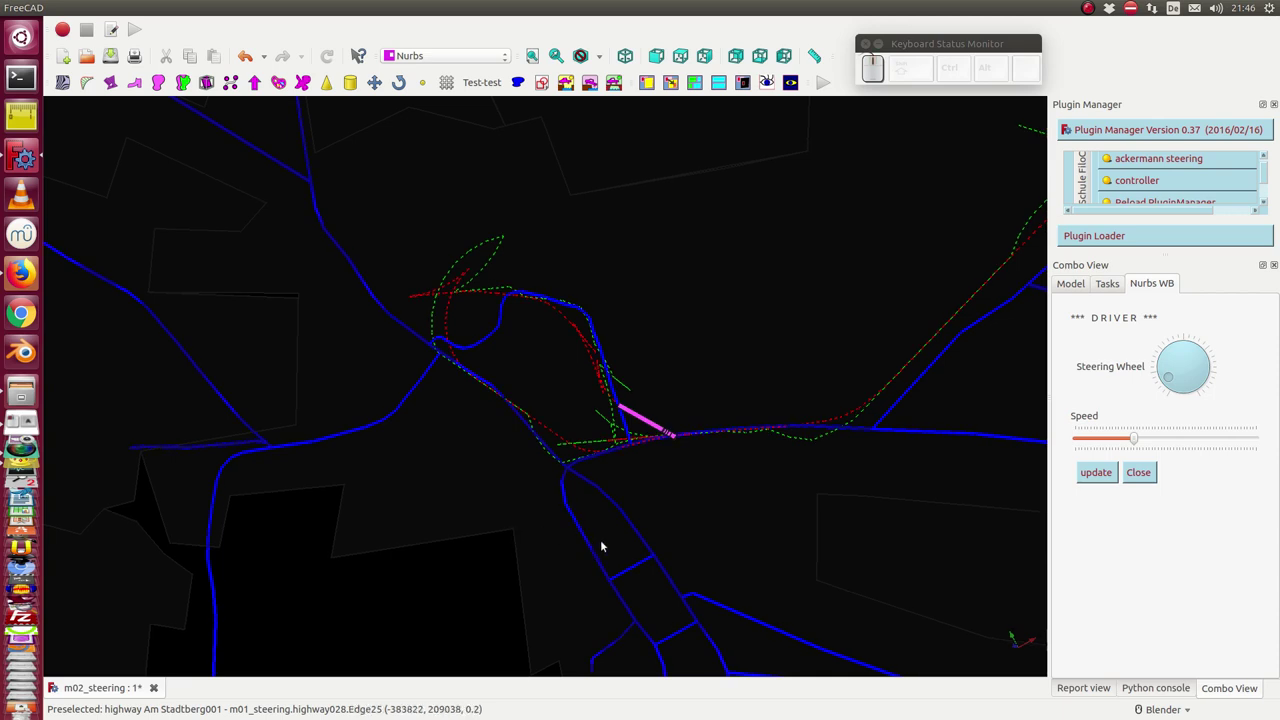
scroll("down", 3)
key("Up")
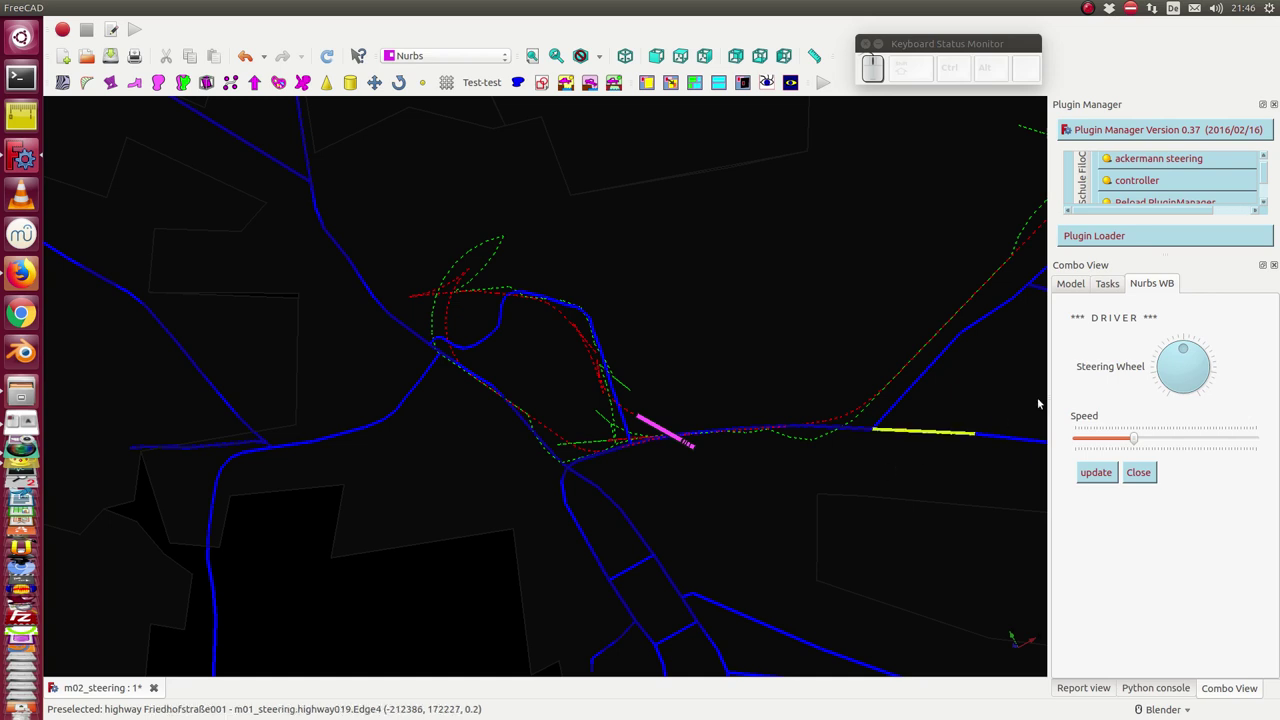
Change the steering direction and drive the truck out of the looped roads onto the long road
left_click(1172, 377)
key("Up")
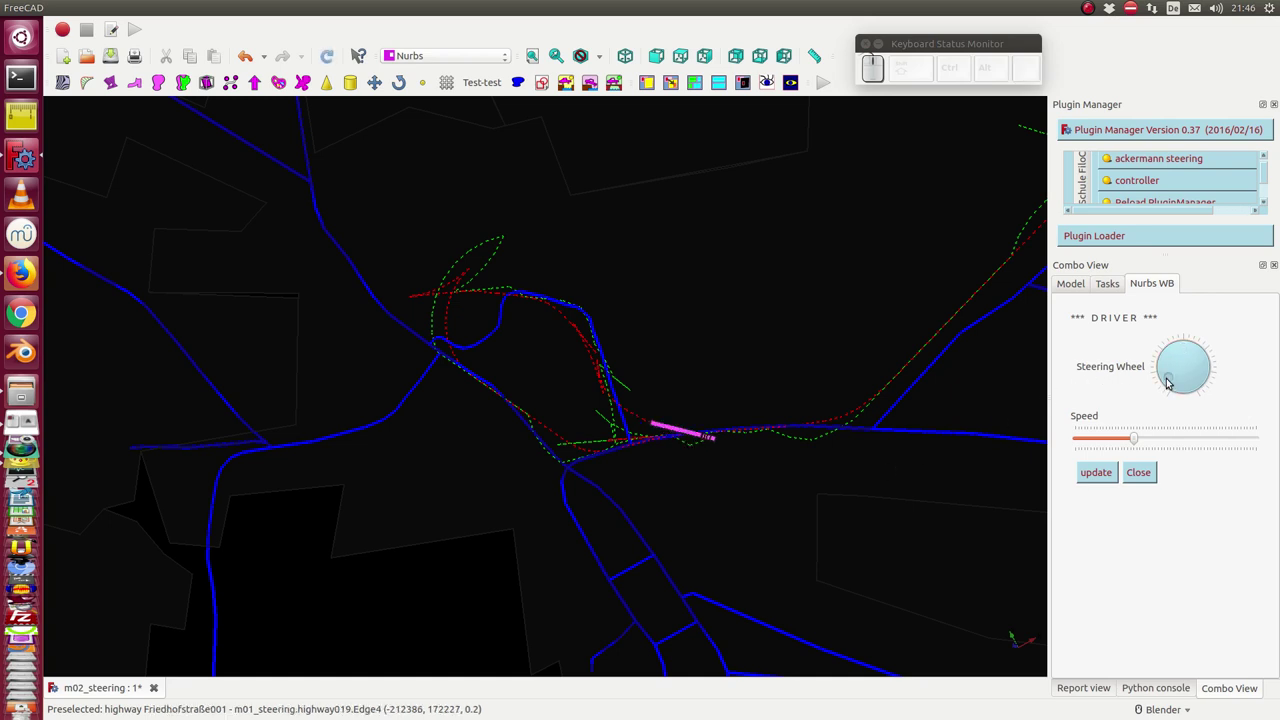
key("Up")
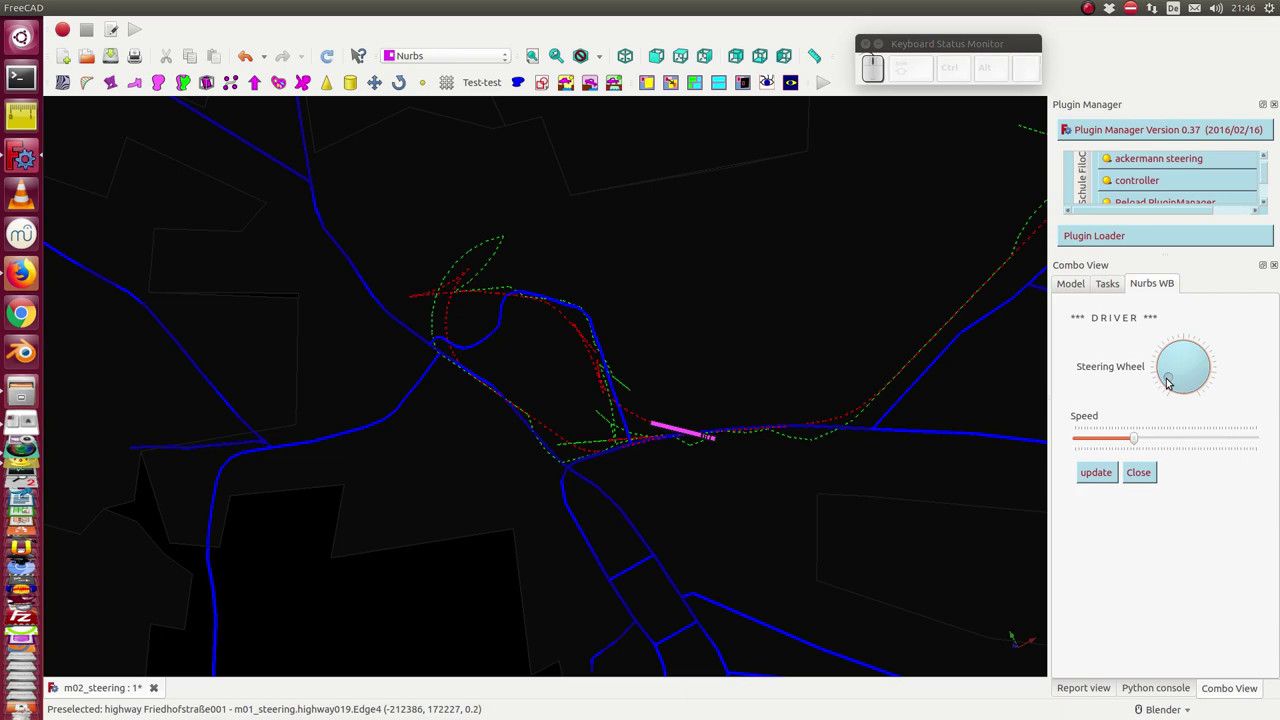
key("Down")
key("Up")
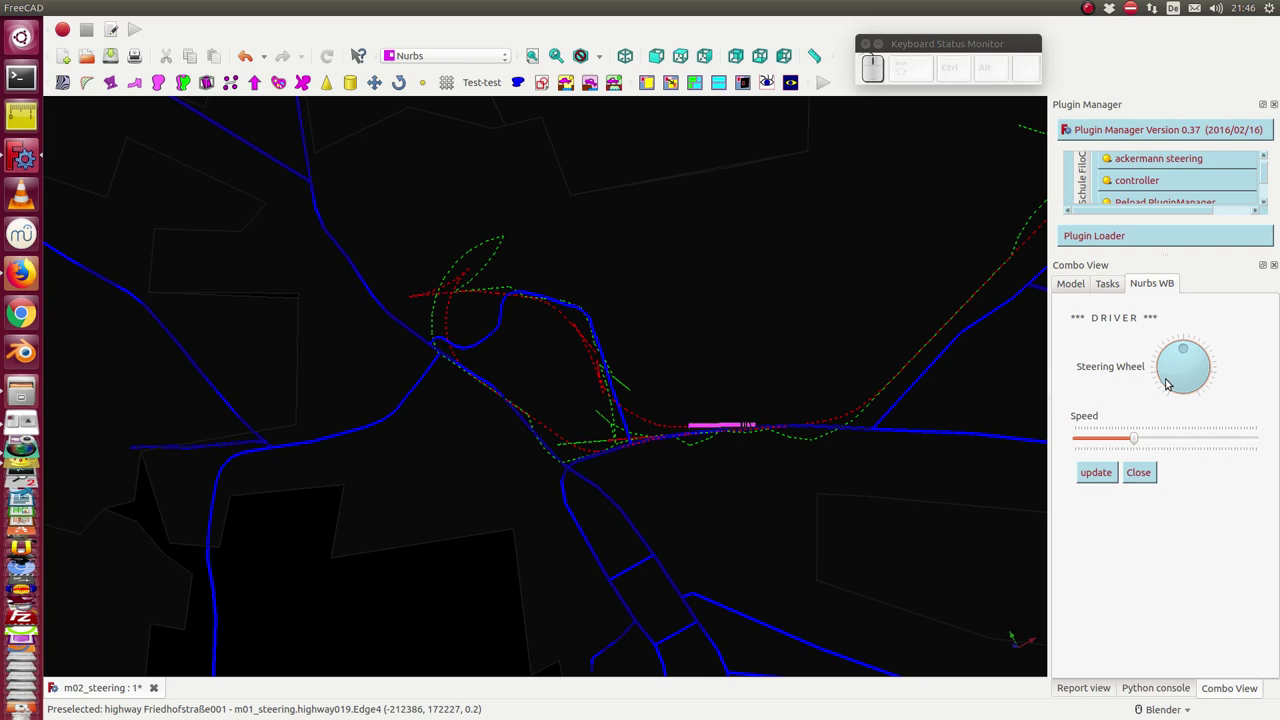
key("Up")
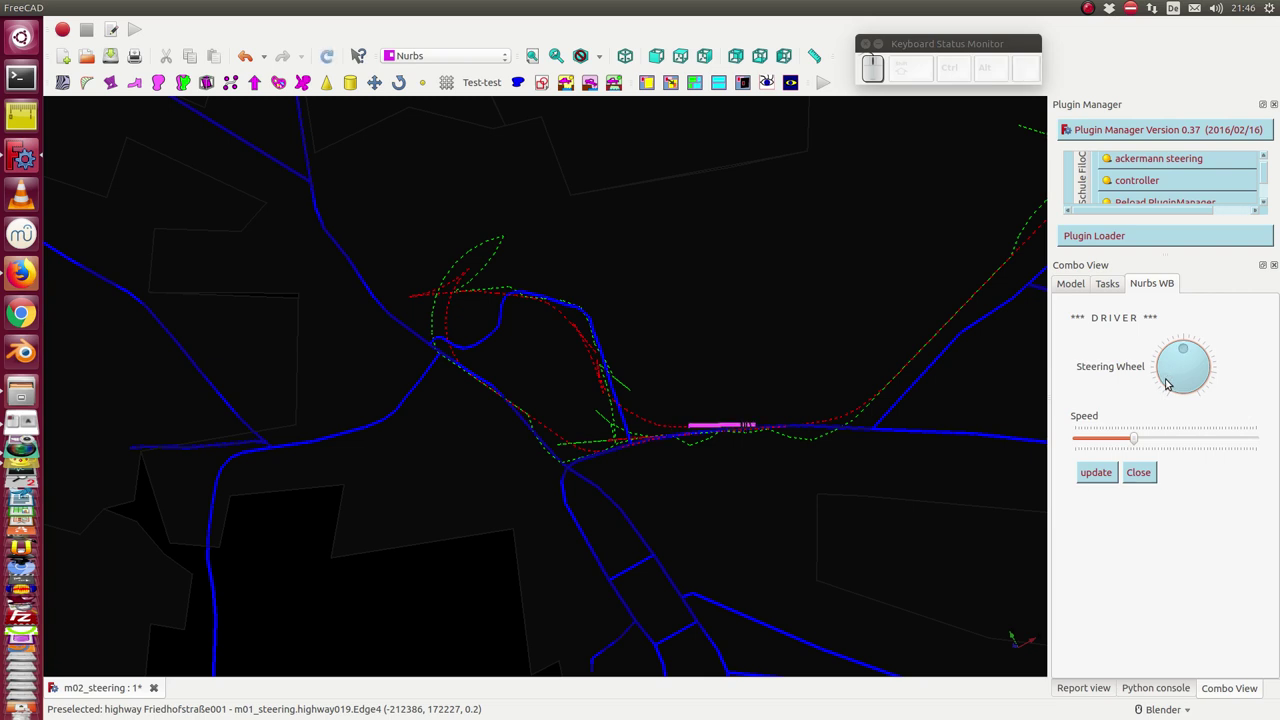
key("Up")
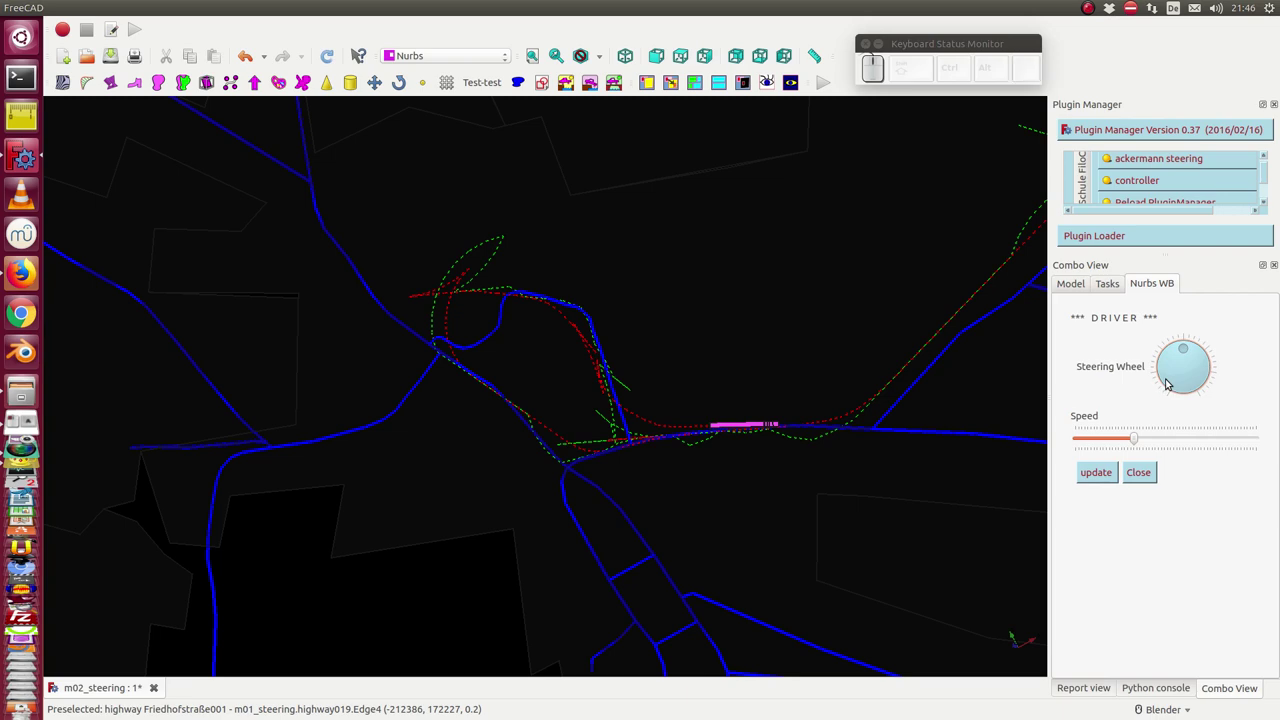
key("Up")
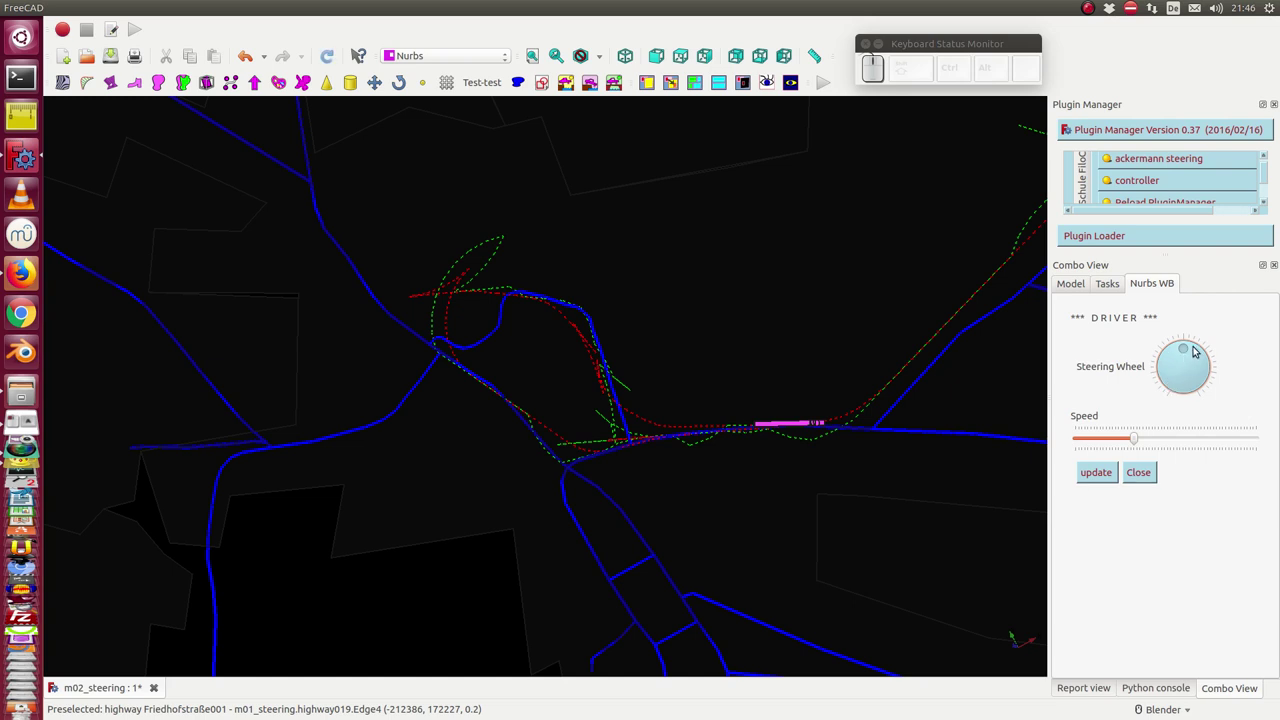
Straighten the Steering Wheel and drive a few steps so the truck heads due east
left_click(1194, 345)
key("Up")
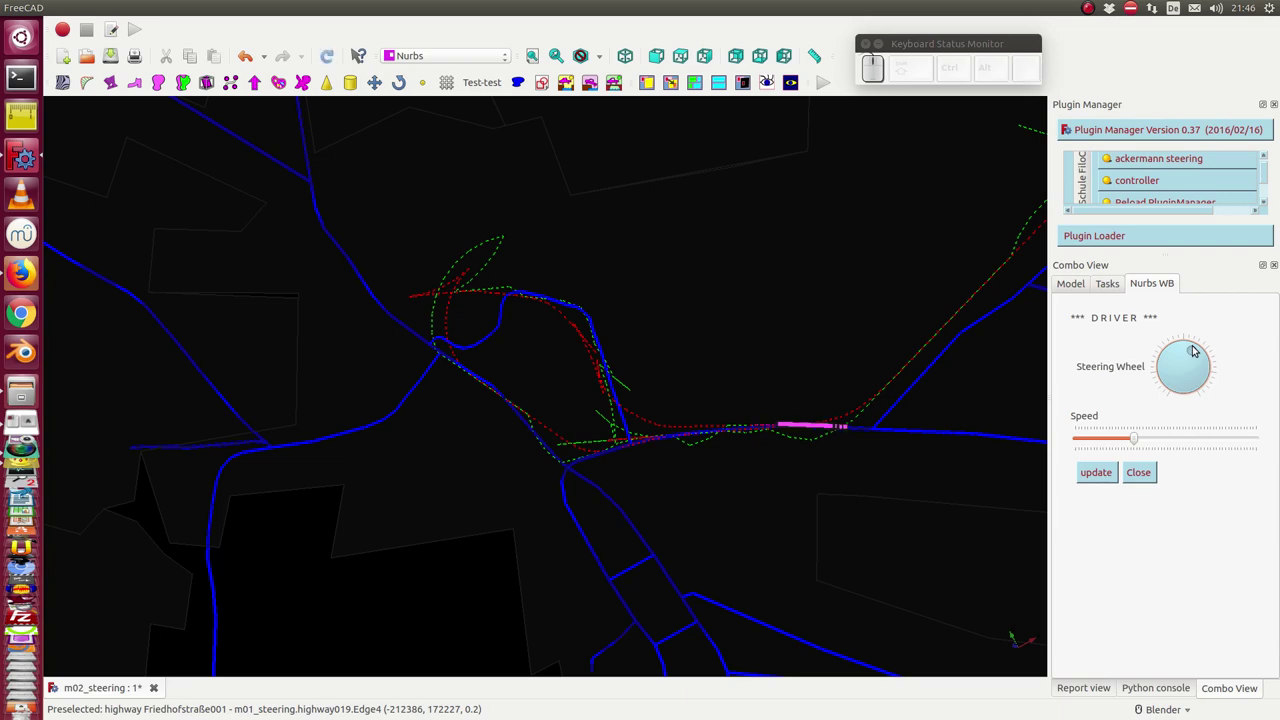
key("Up")
scroll("up", 3)
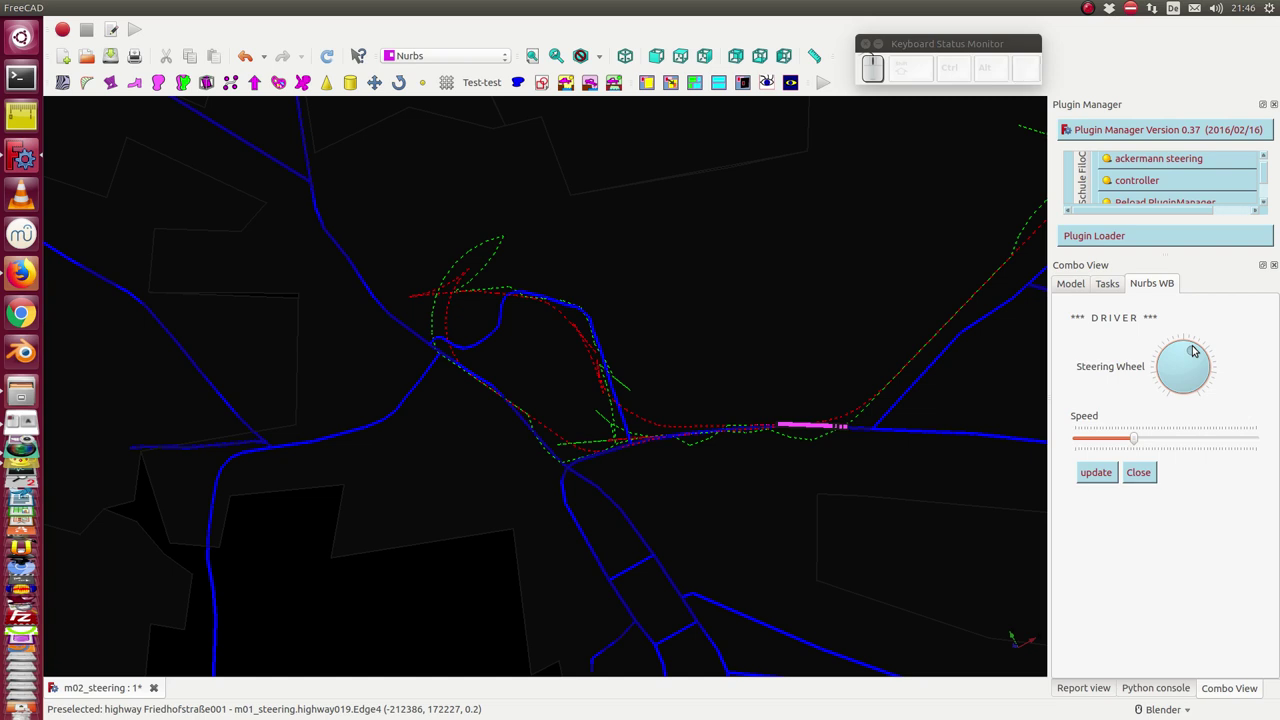
left_click(1185, 343)
key("Up")
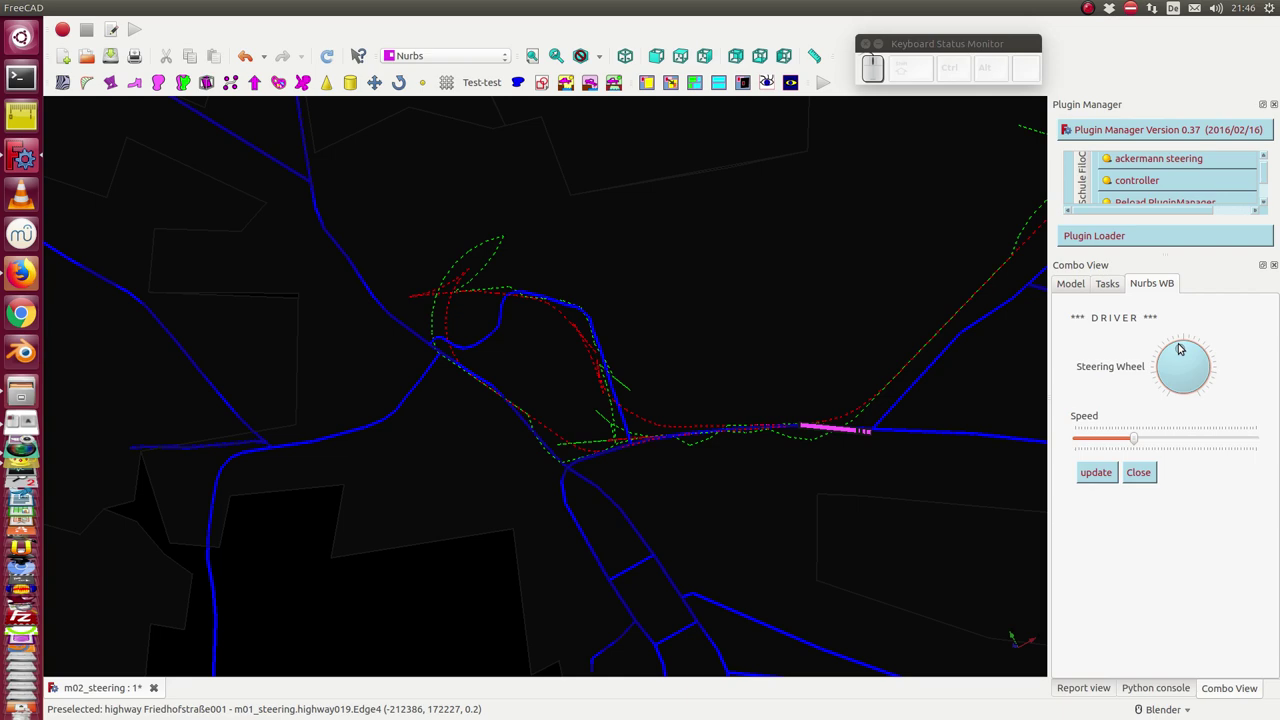
key("Down")
key("Up")
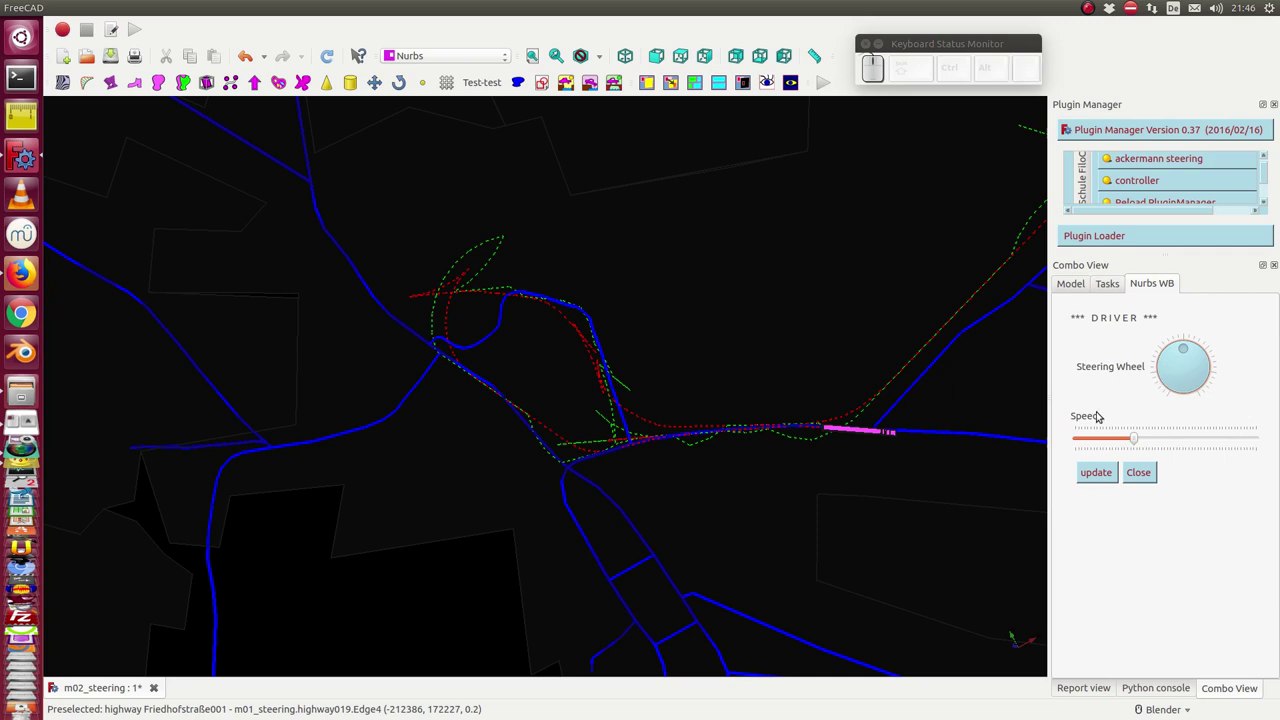
Drive the truck straight east past the junction, extending its dashed tracks rightward
key("Up")
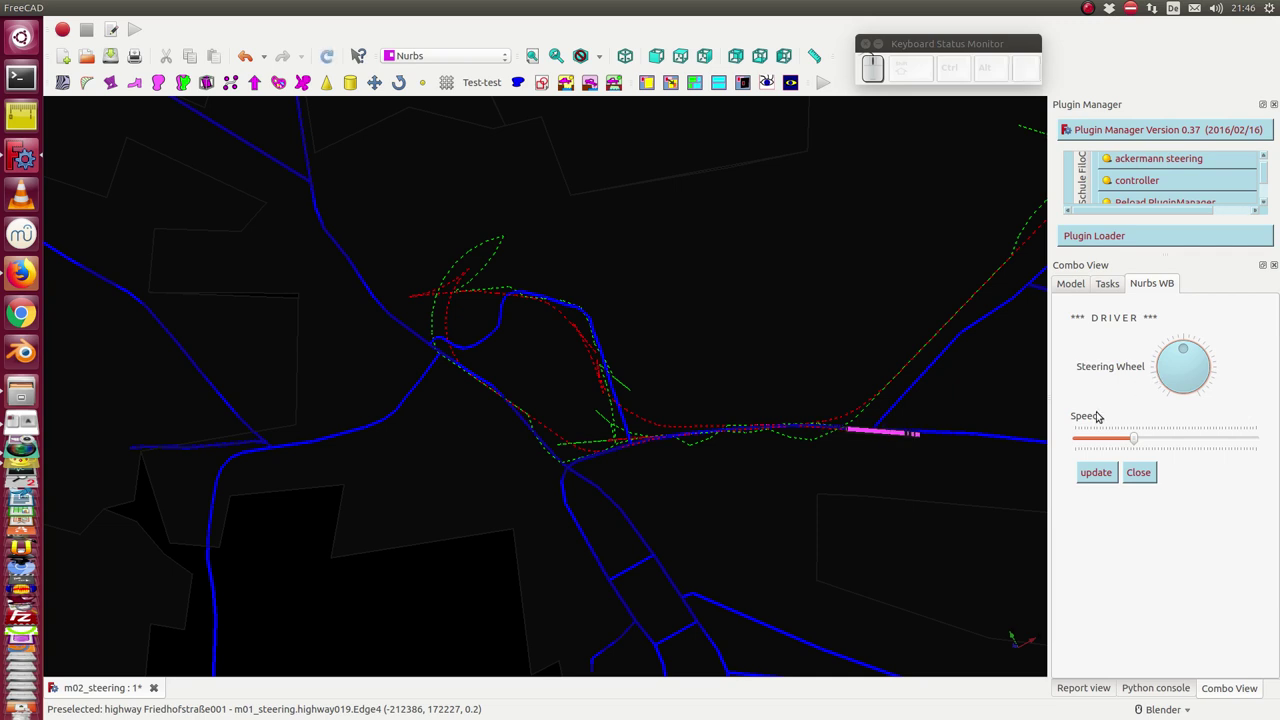
key("Up")
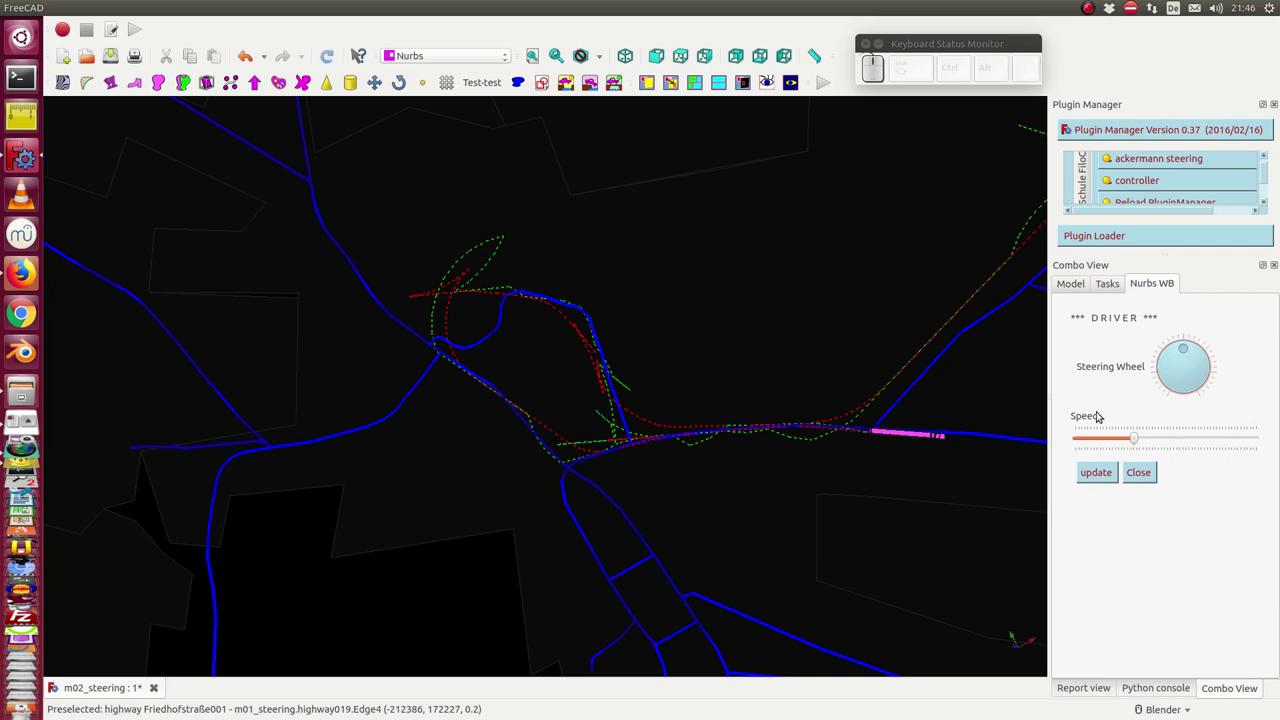
key("Up")
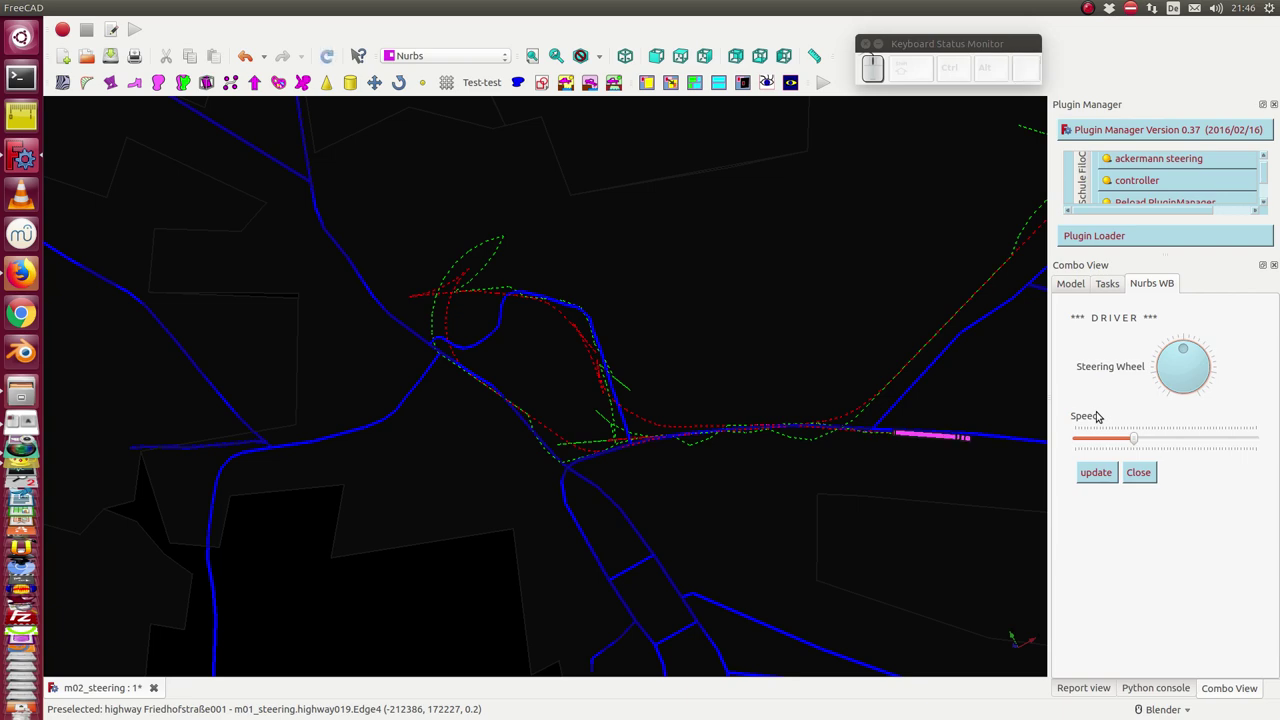
key("Up")
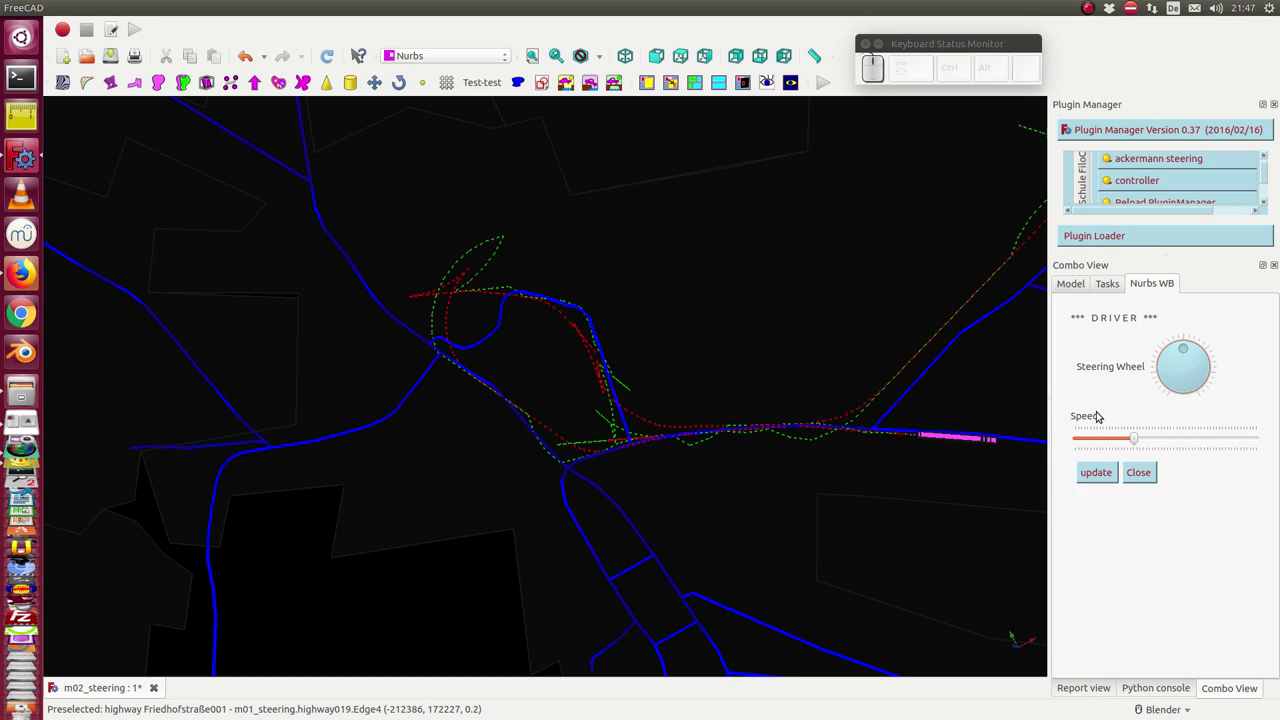
key("Up")
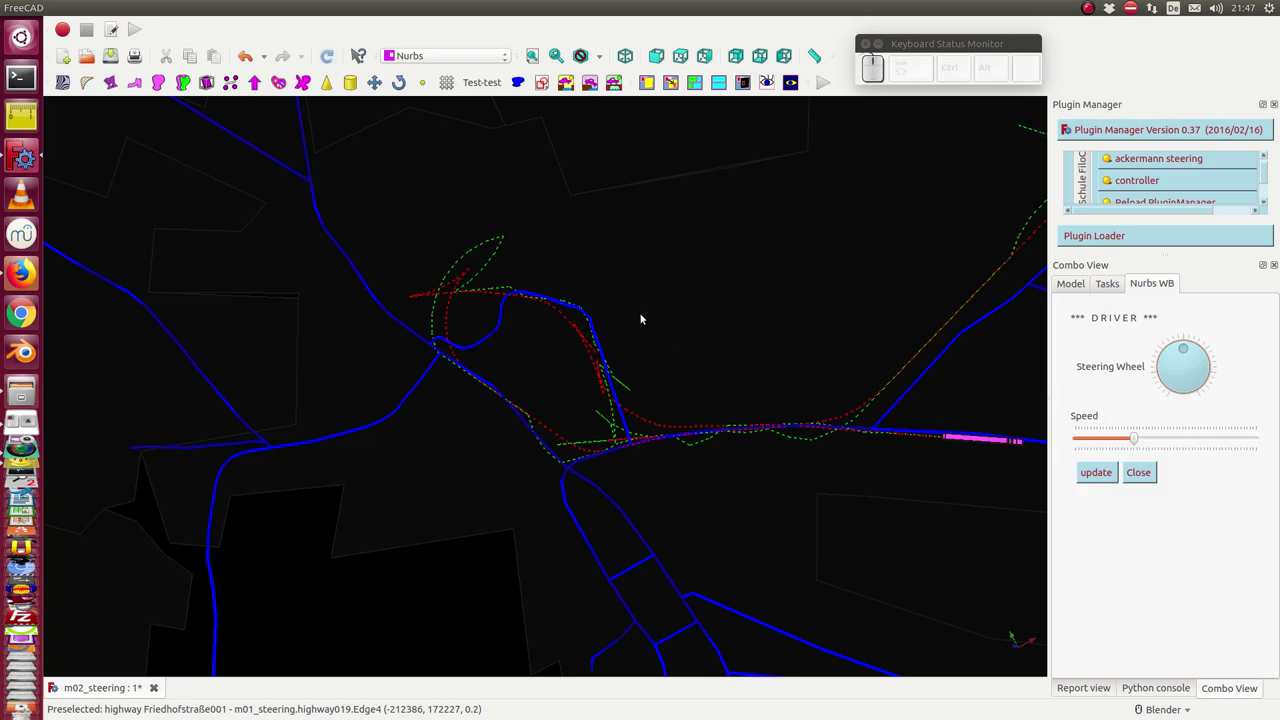
Pan the map ahead and drive the truck forward with a steering tweak onto the diagonal road
left_click_drag(743, 322, 374, 236)
key("Up")
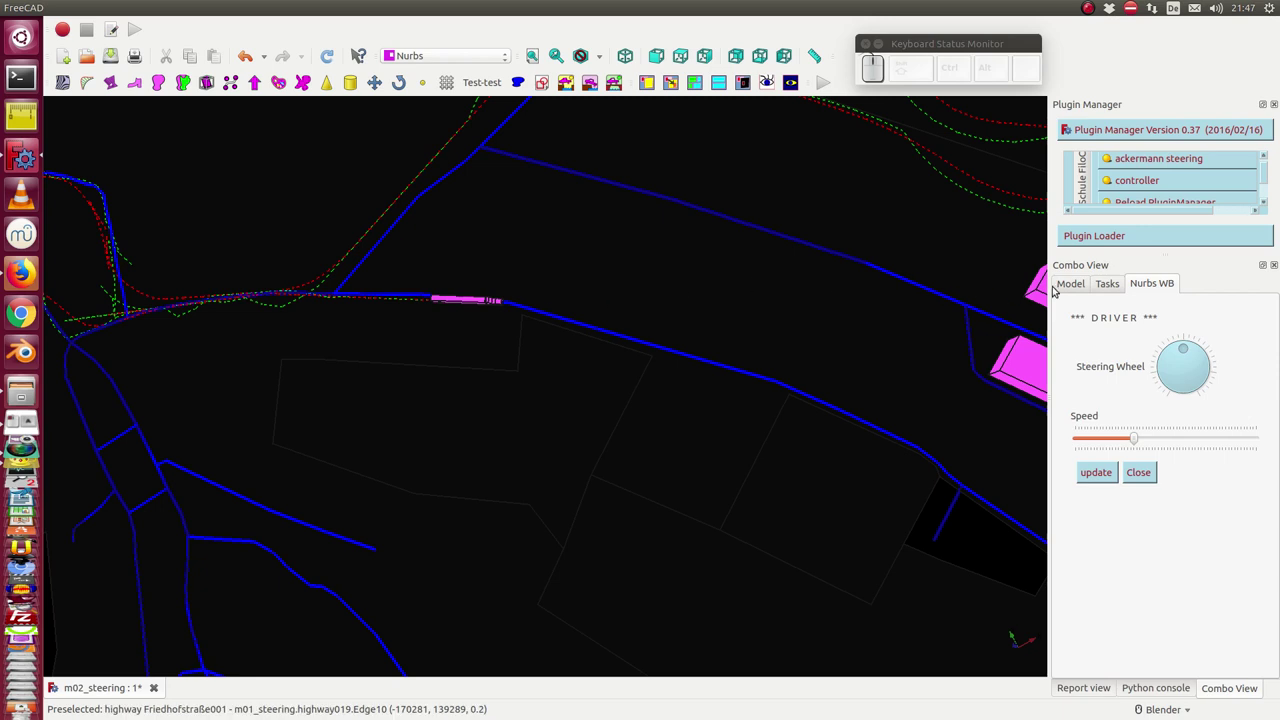
left_click(1199, 346)
key("Up")
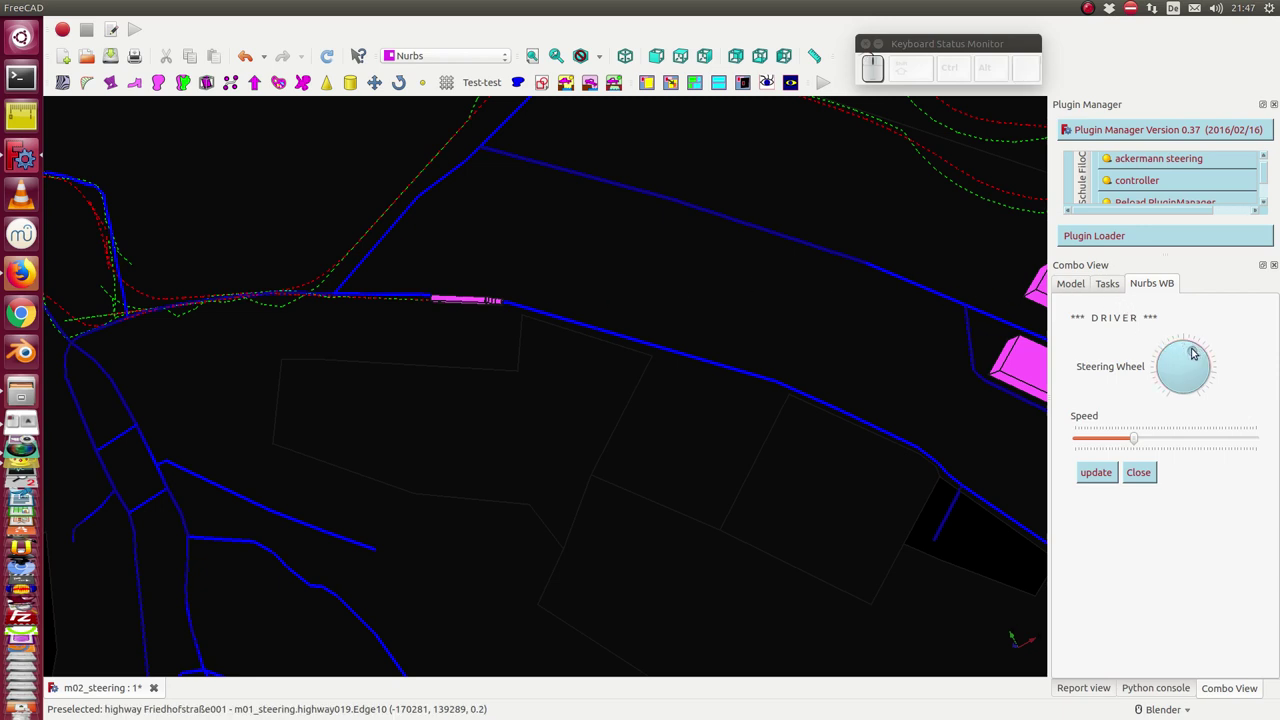
key("Up")
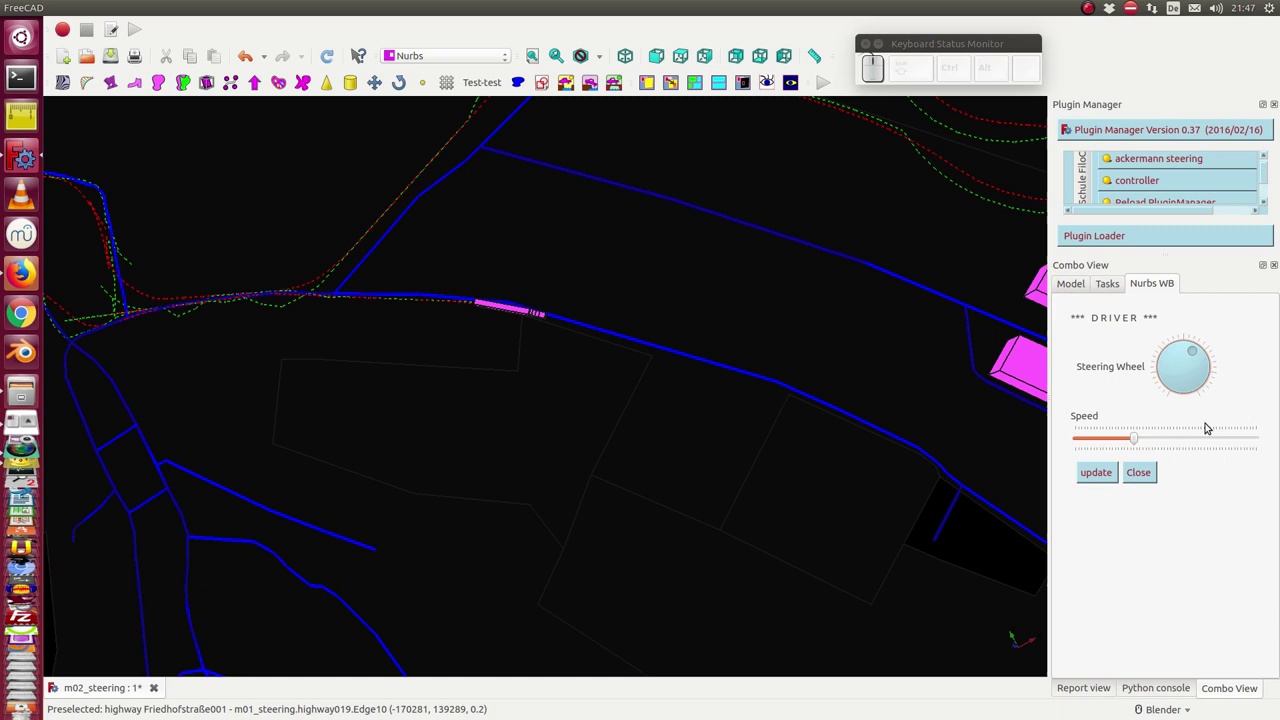
key("Down")
key("Up")
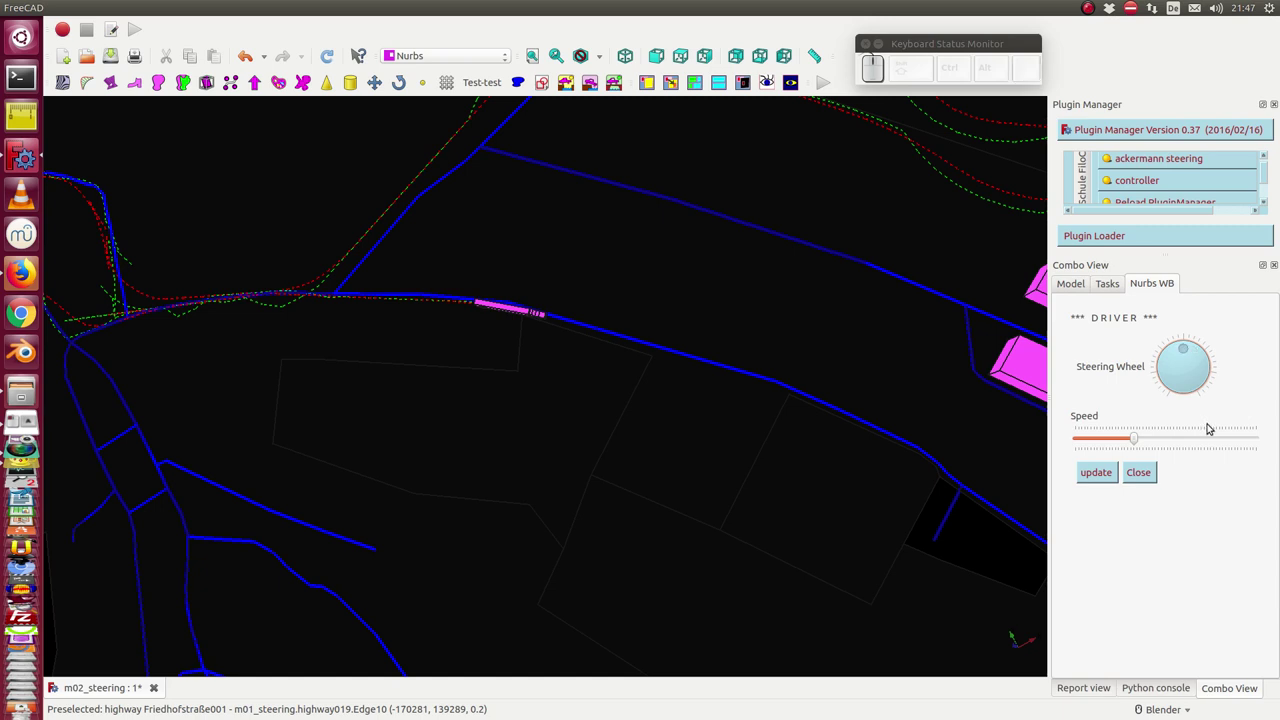
key("Up")
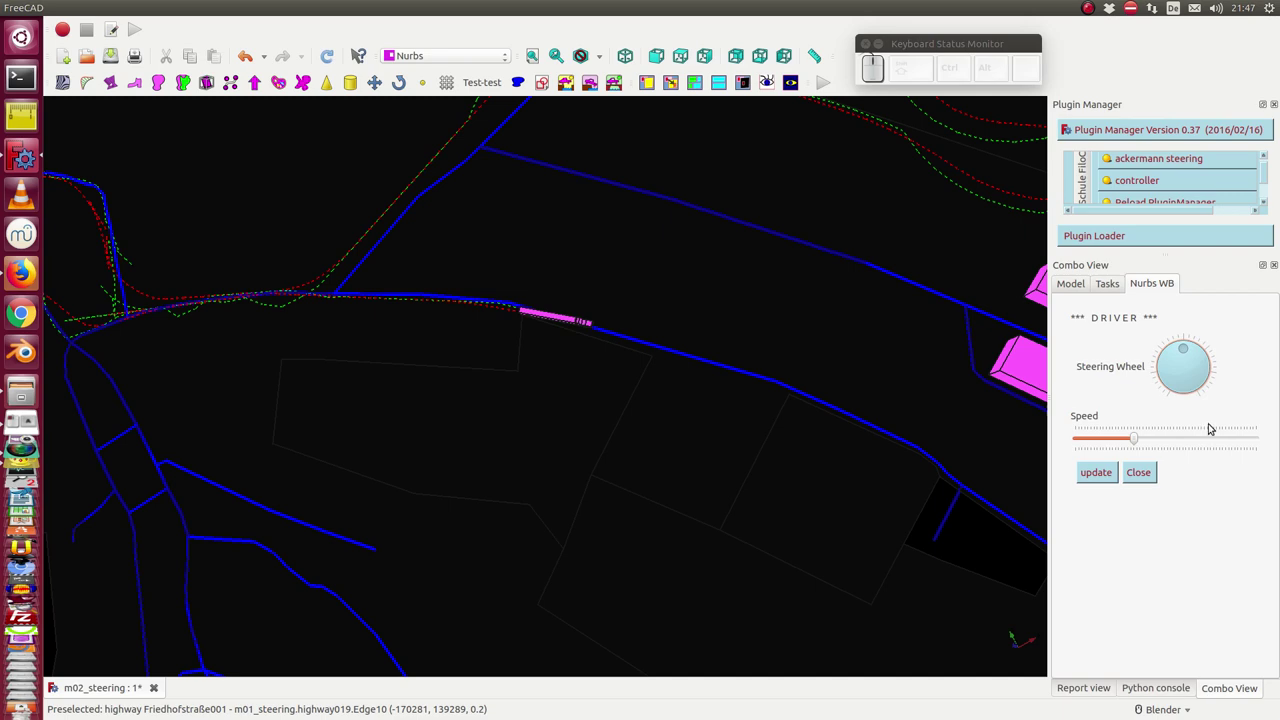
Steer right with the arrow keys, straighten, and run the truck southeast along the road
key("Right")
key("Up")
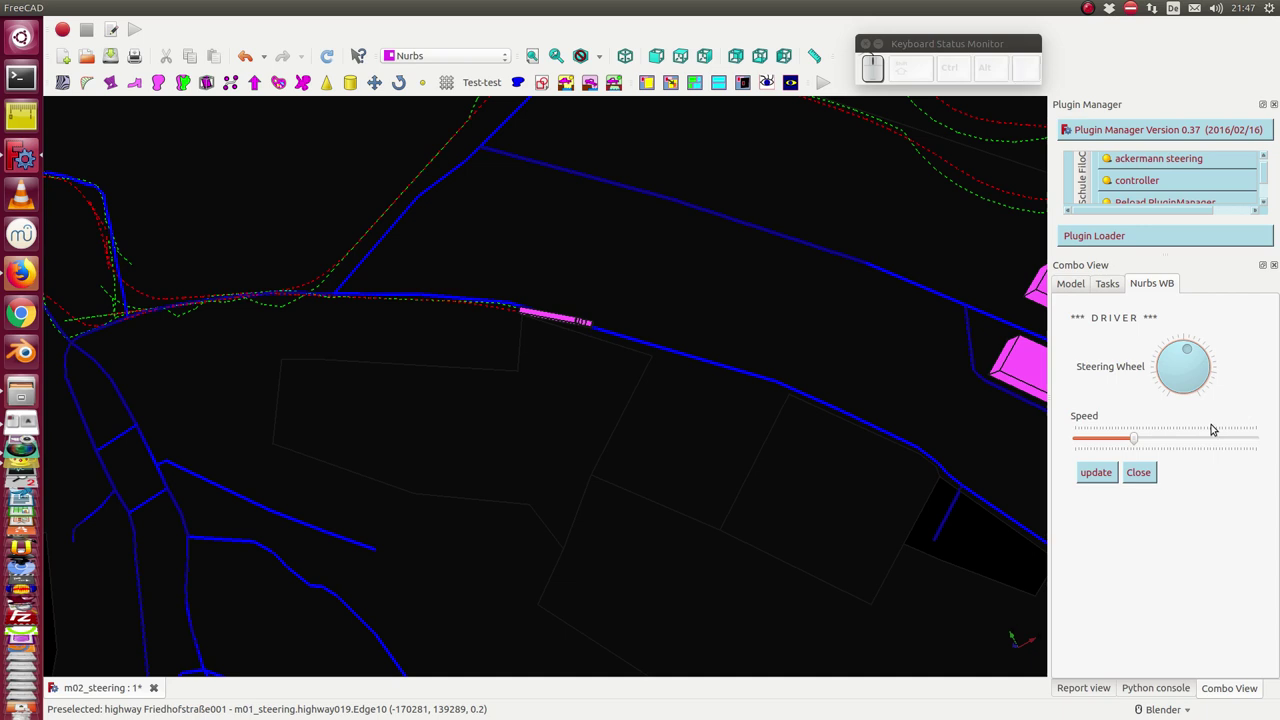
key("Right")
key("Up")
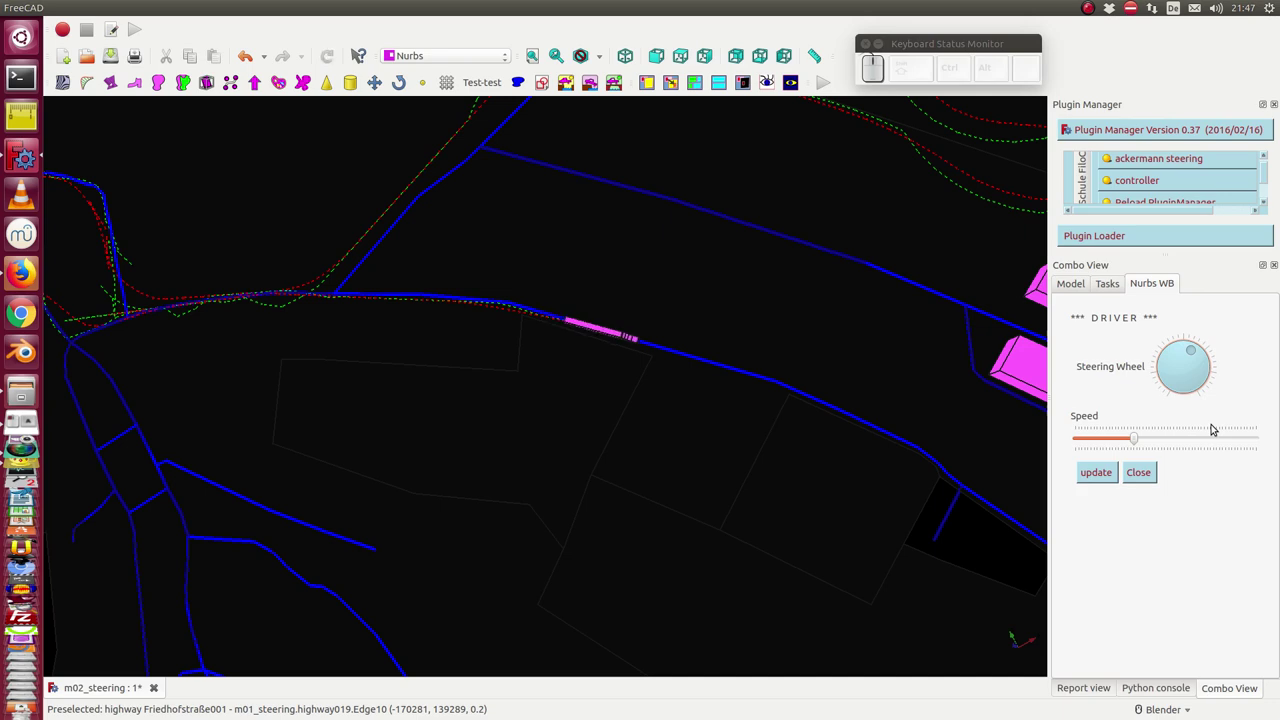
key("Down")
key("Up")
key("Up")
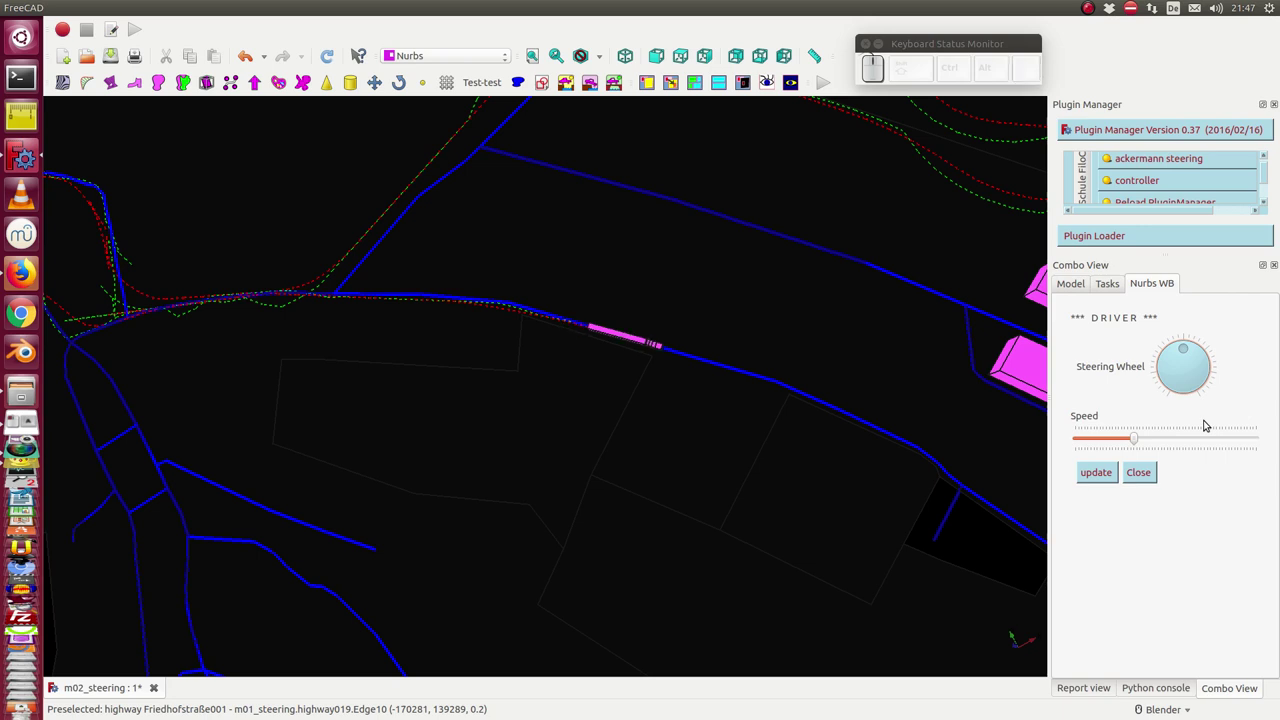
key("Up")
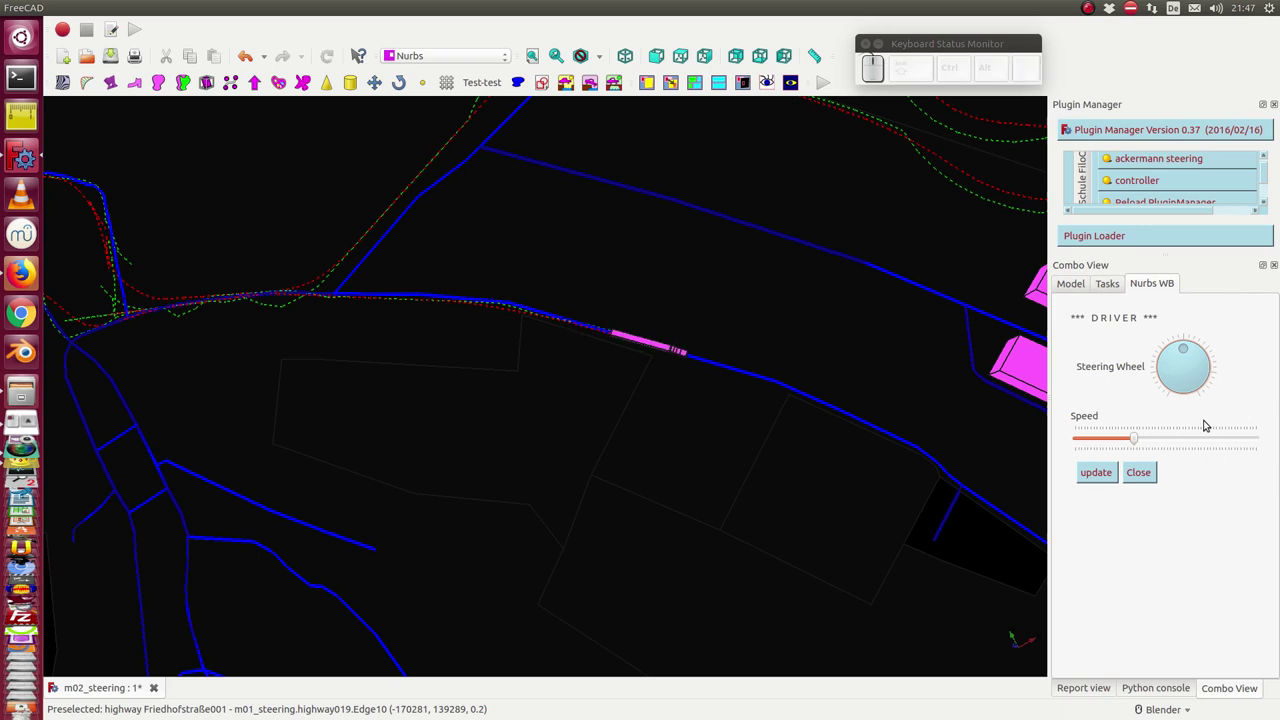
key("Up")
key("Up")
key("Up")
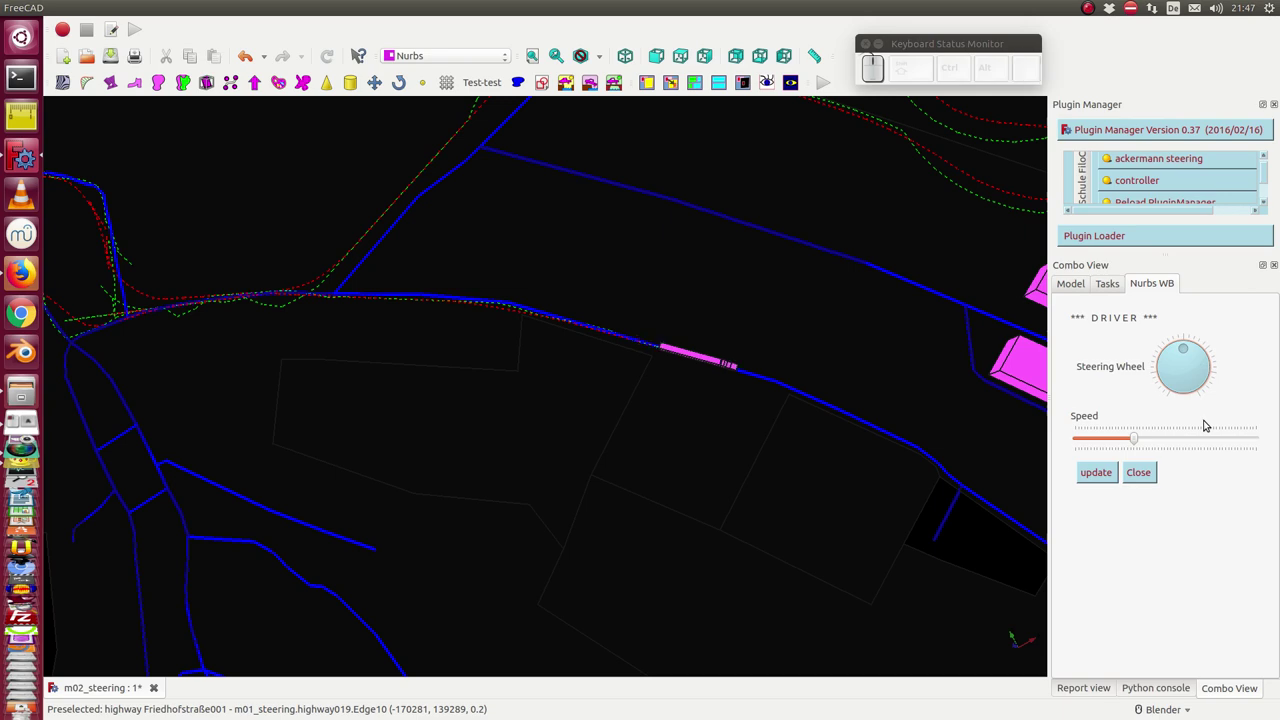
key("Up")
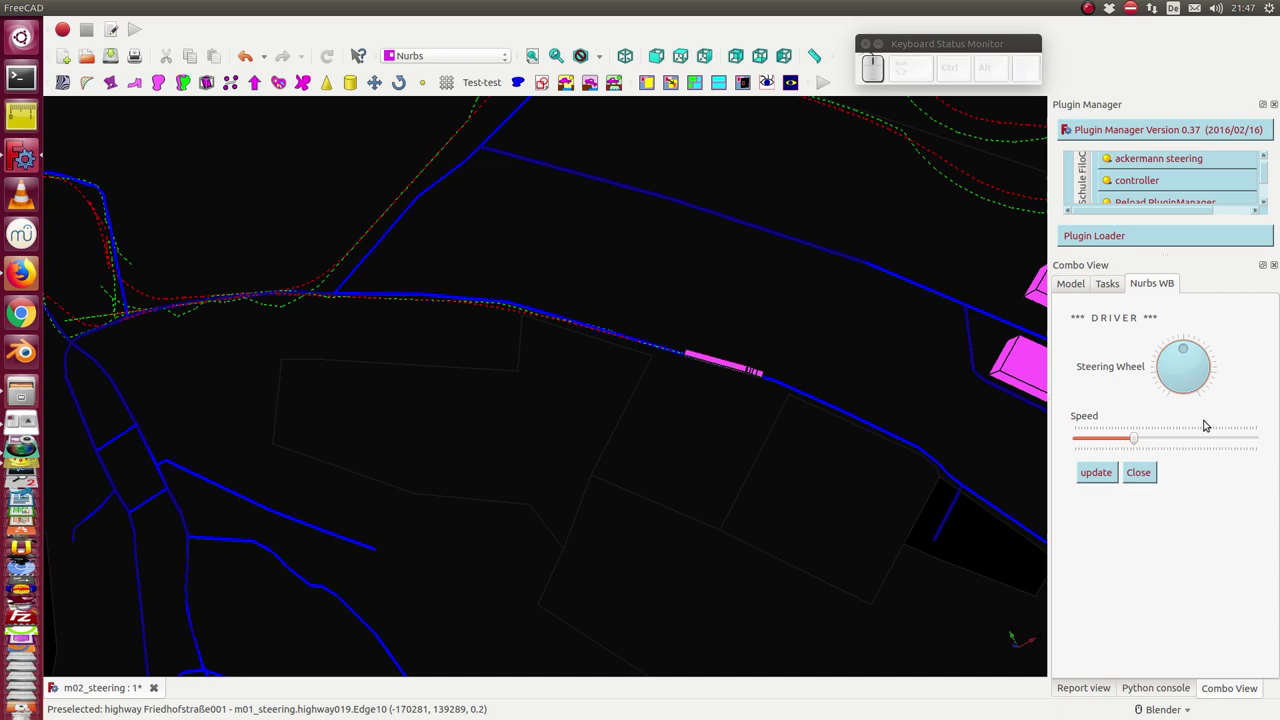
key("Up")
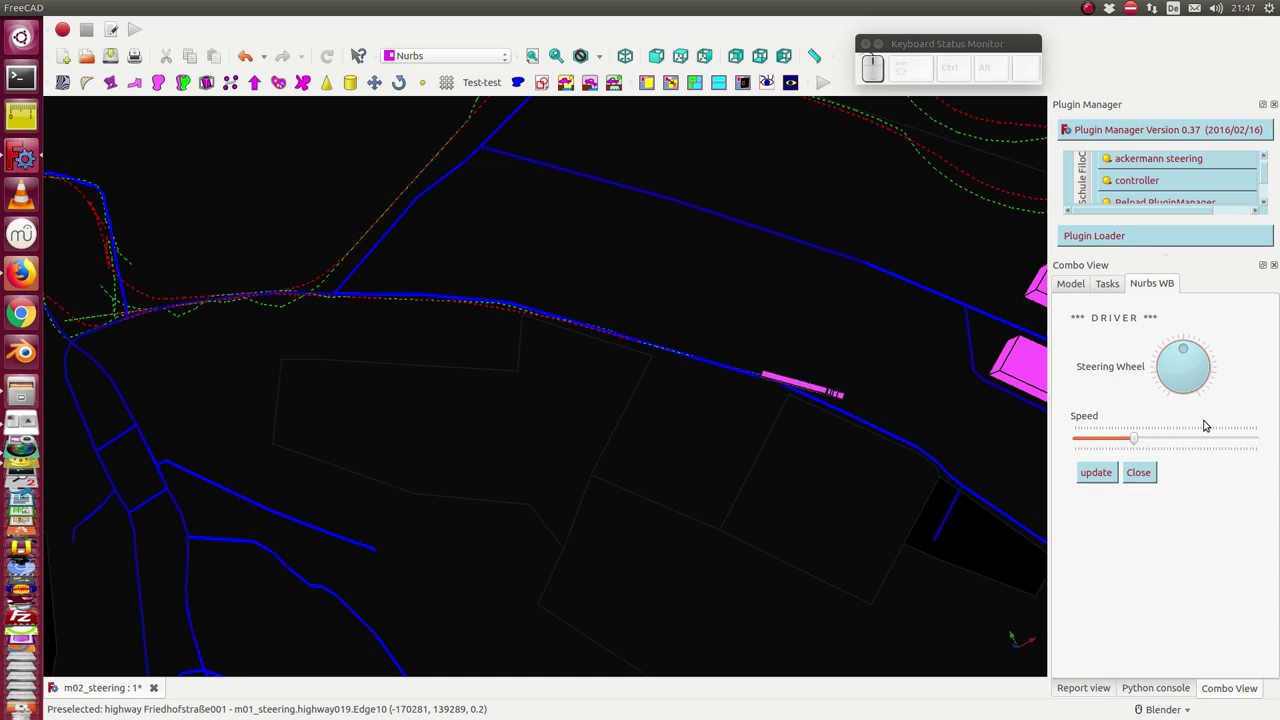
Steer right into the road's bend and drive the truck on toward the pink buildings
key("Right")
key("Up")
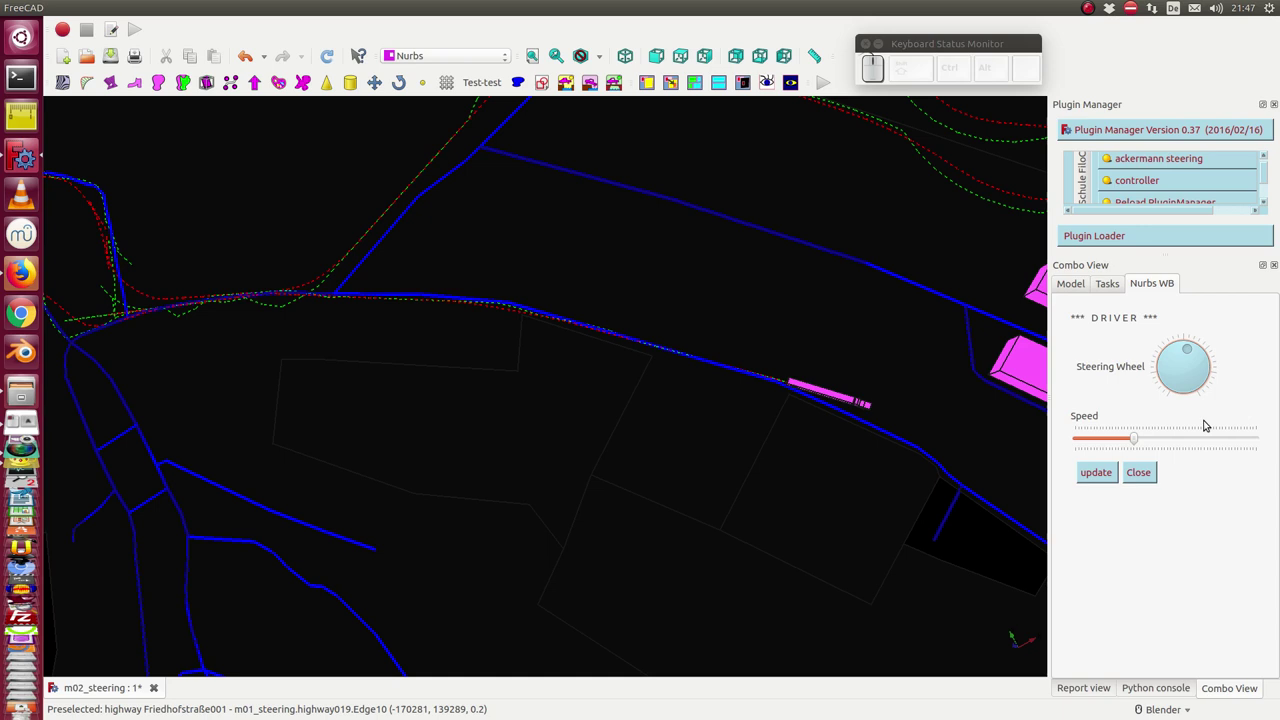
key("Right")
key("Up")
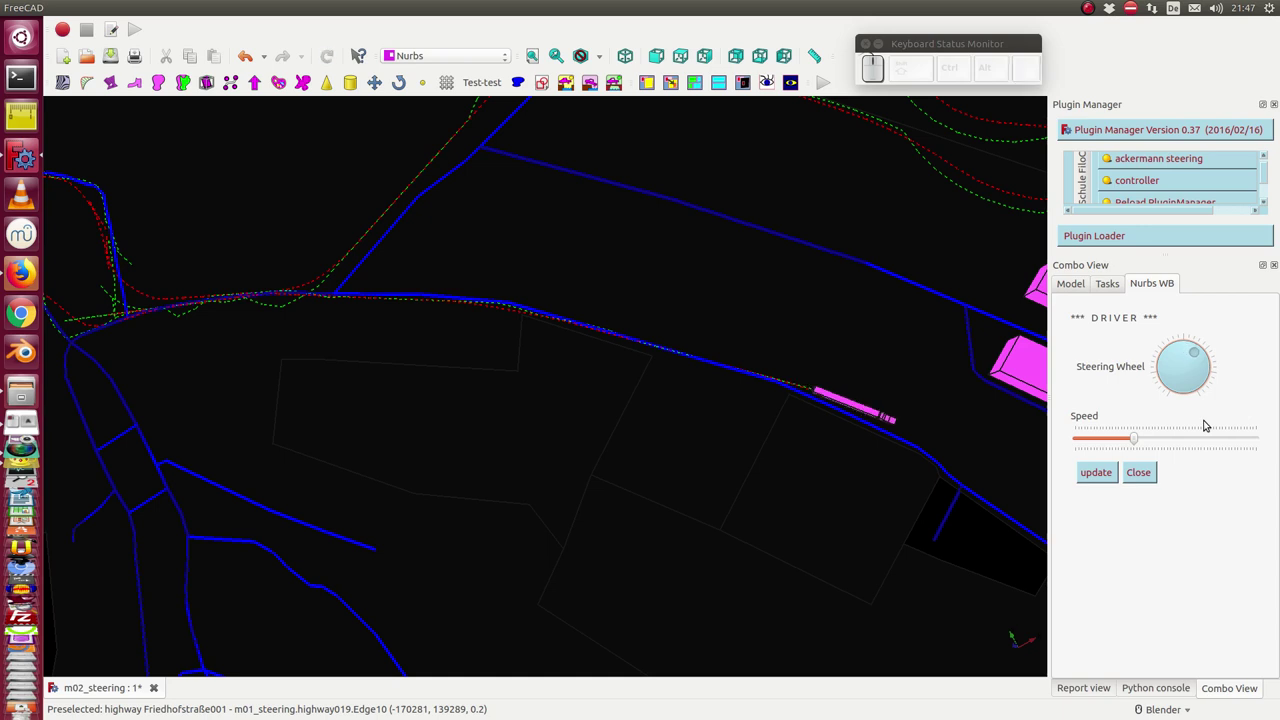
key("Right")
key("Up")
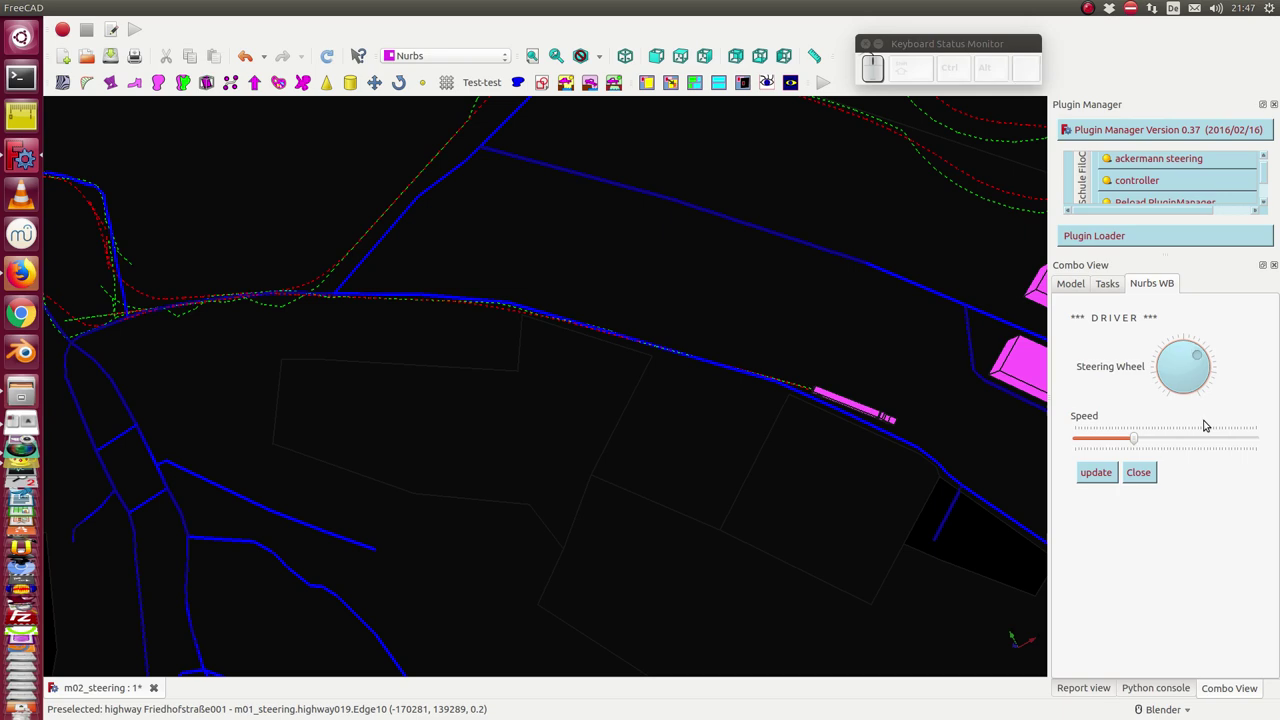
key("Up")
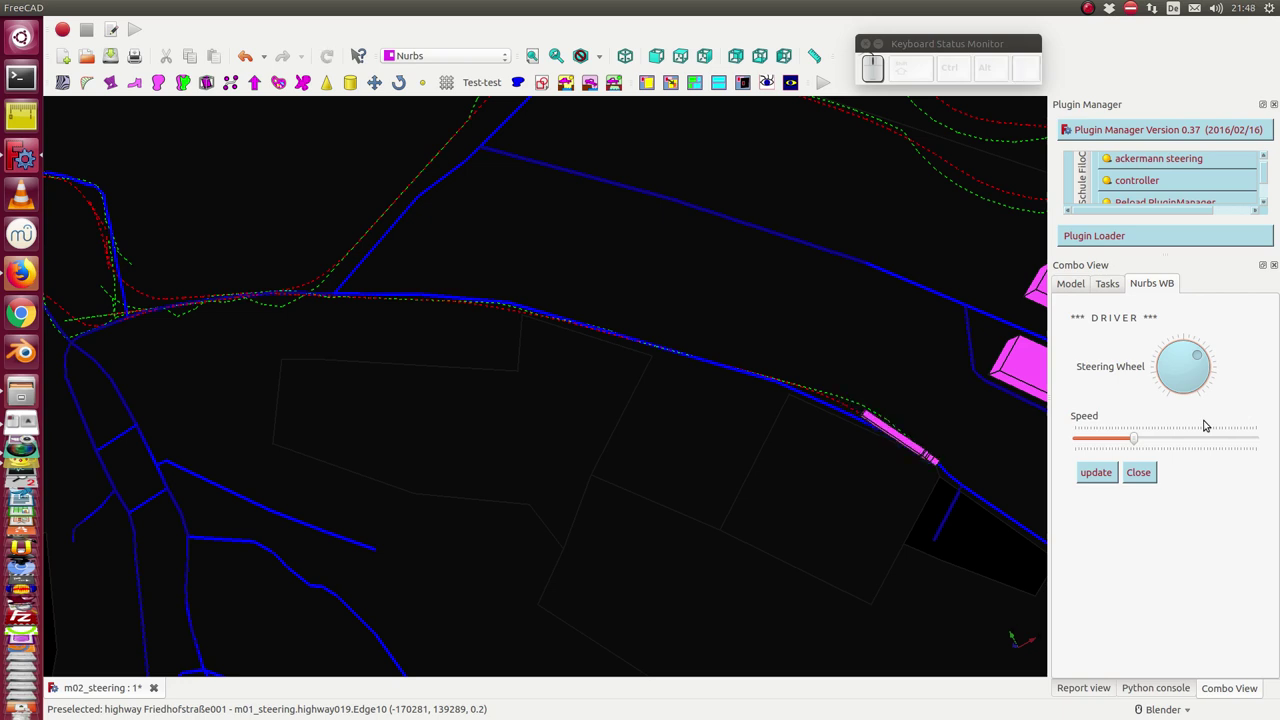
key("Up")
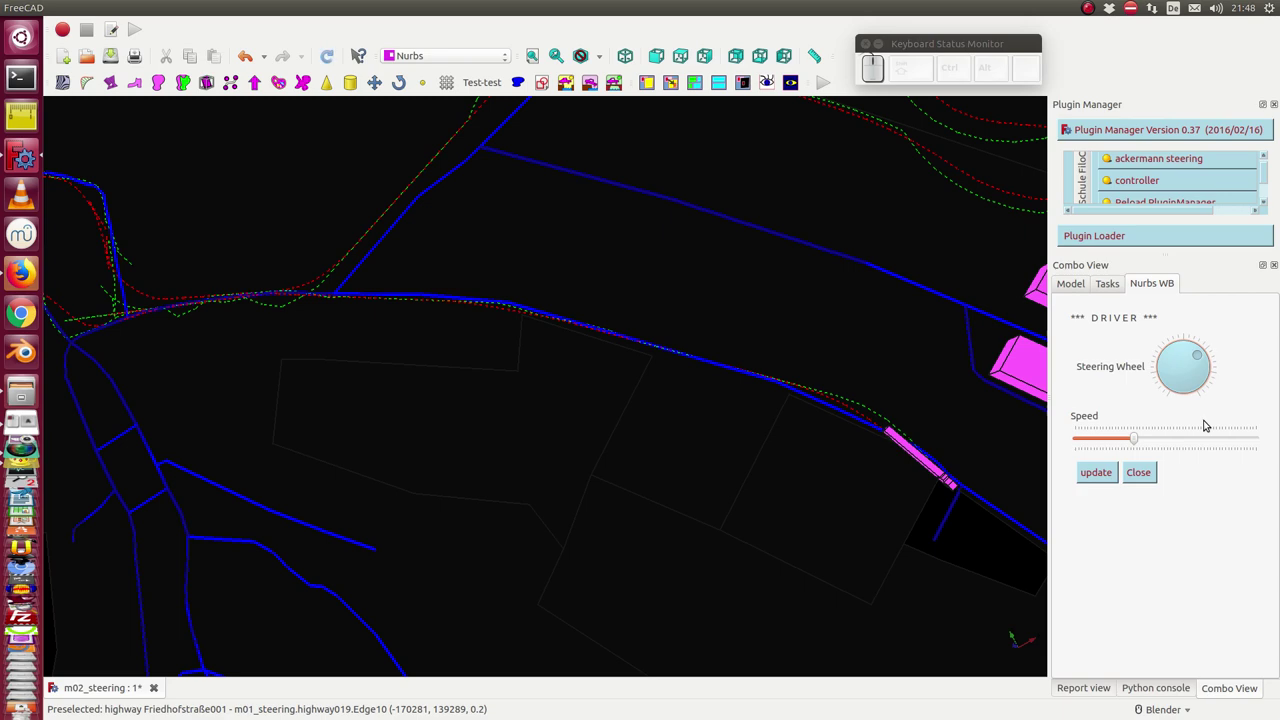
key("Down")
key("Up")
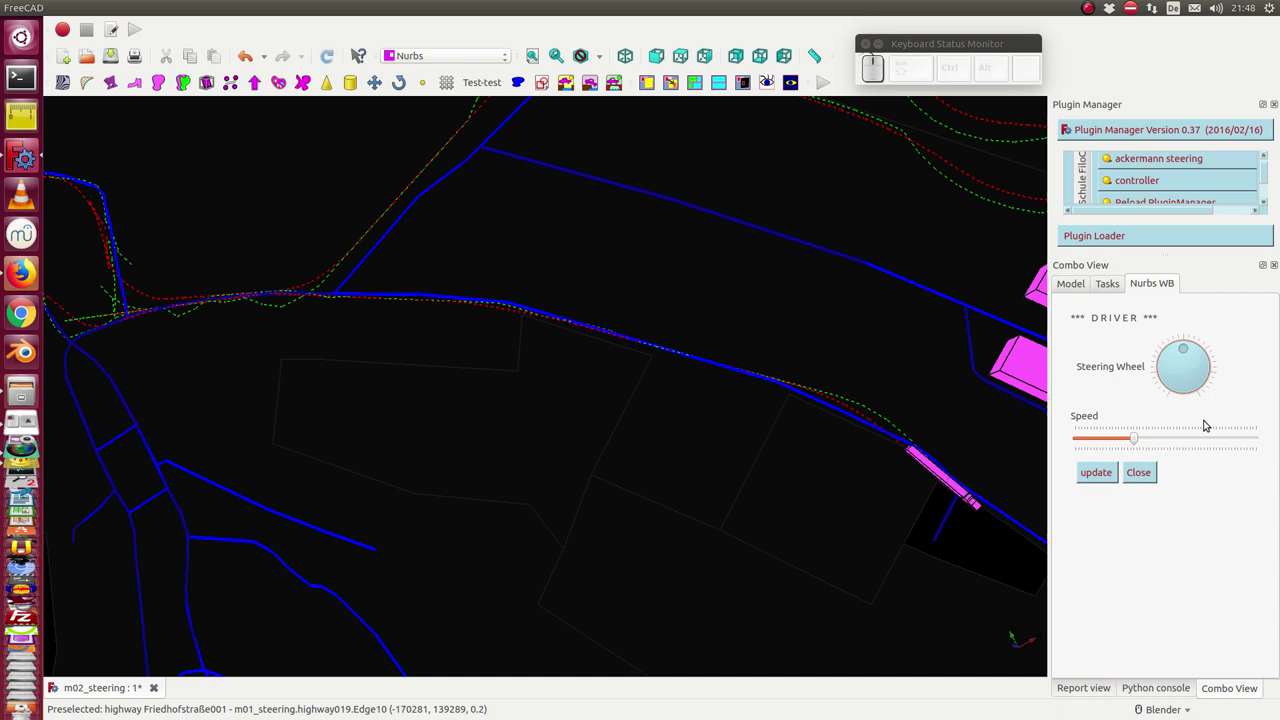
Steer left back onto the road, straighten, and drive the truck toward the lower-right corner
key("Left")
key("Left")
key("Up")
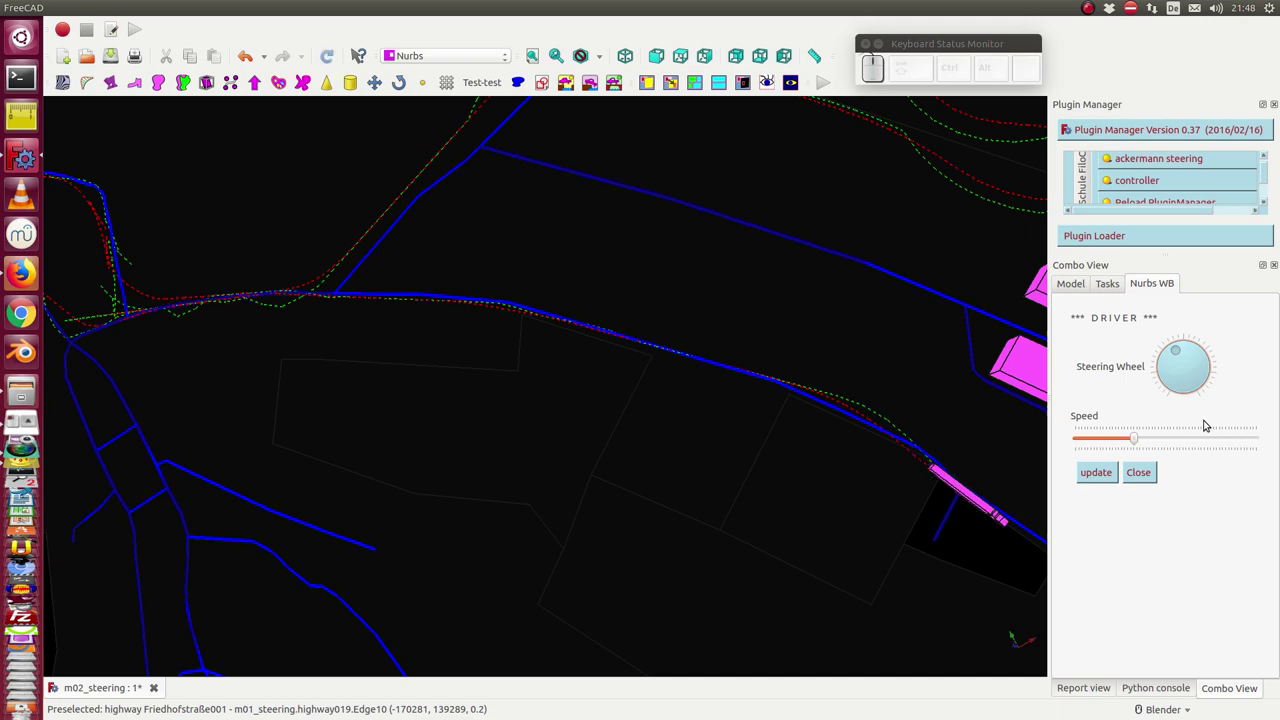
key("Left")
key("Up")
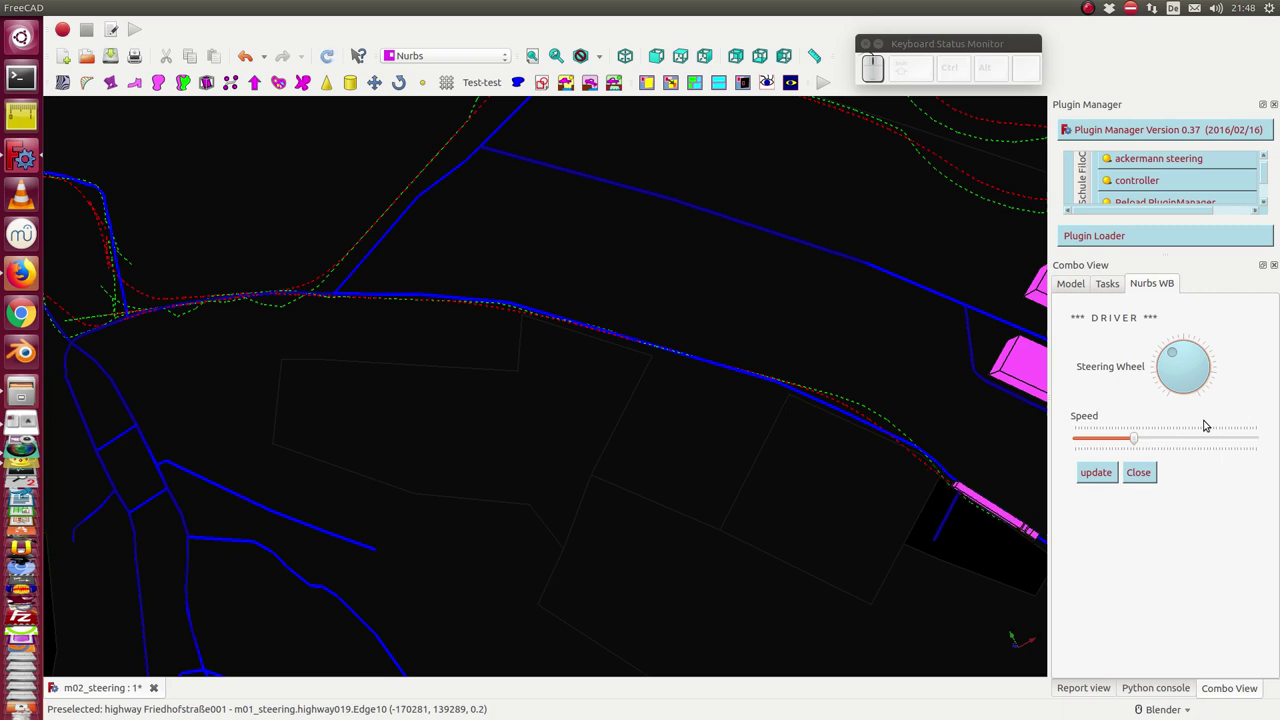
key("Down")
key("Up")
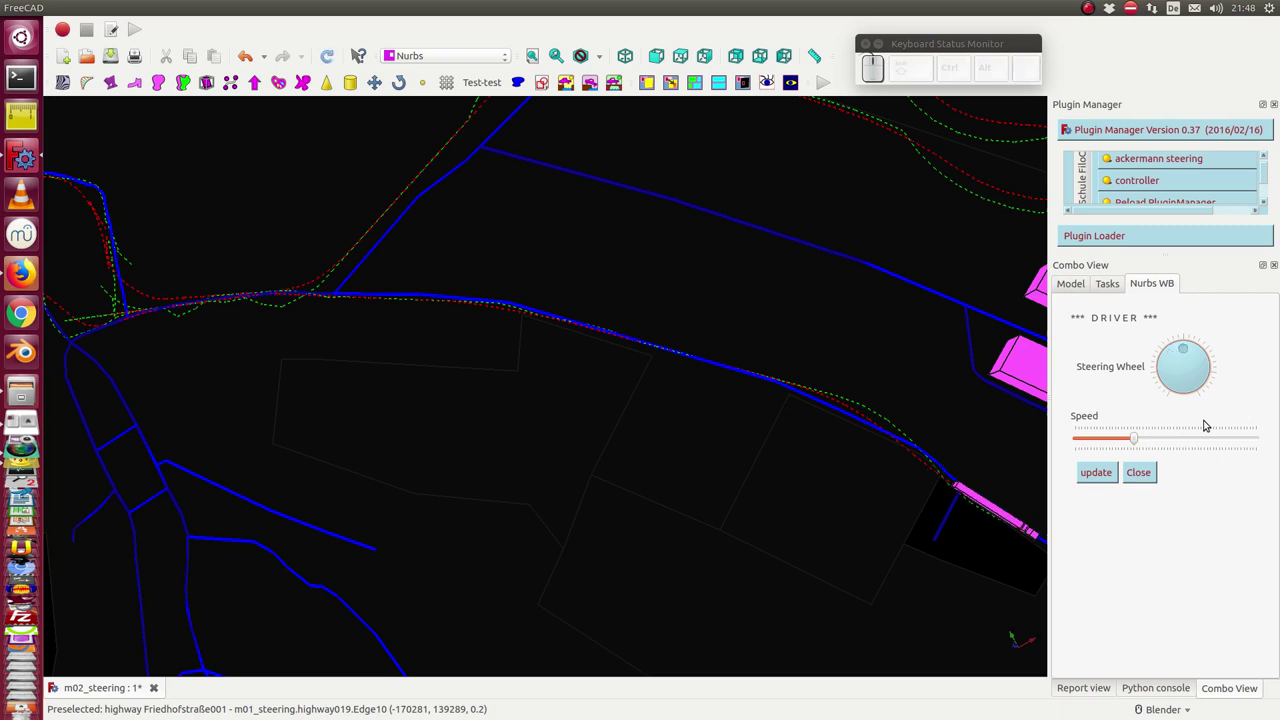
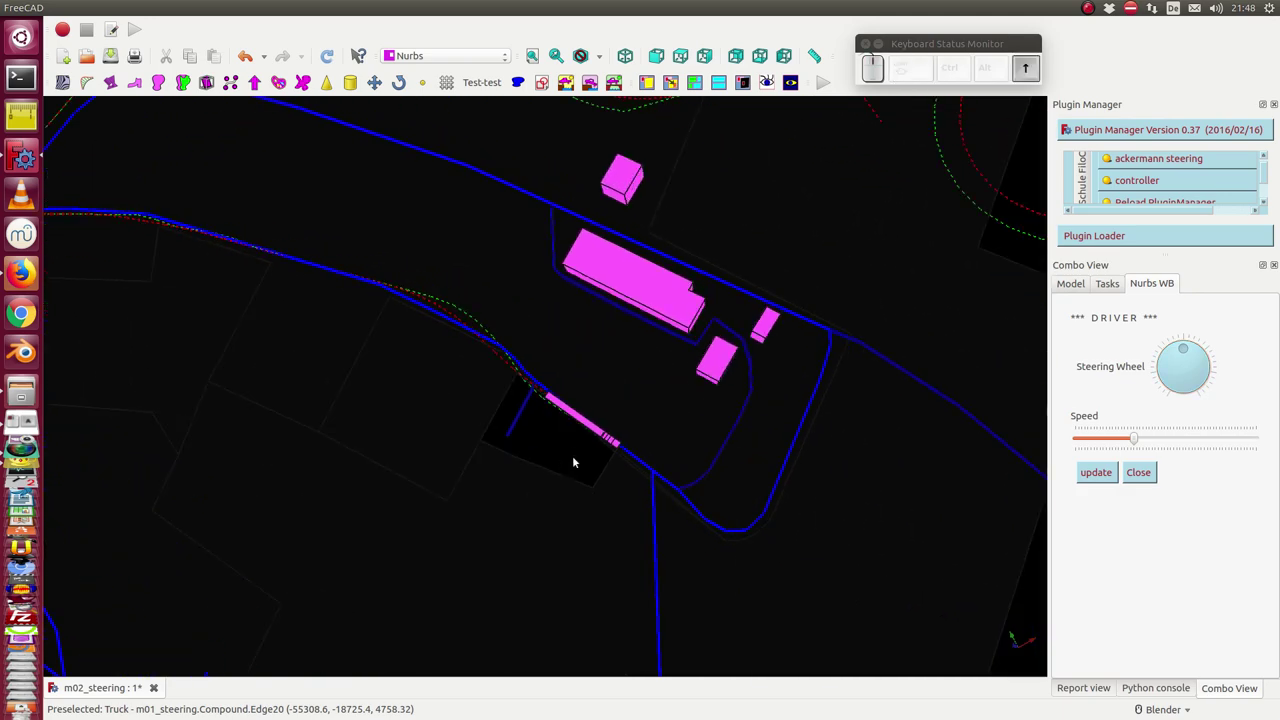
Drive the truck back along the diagonal road with the arrow keys, trailing a green dashed track
key("Up")
key("Up")
key("Up")
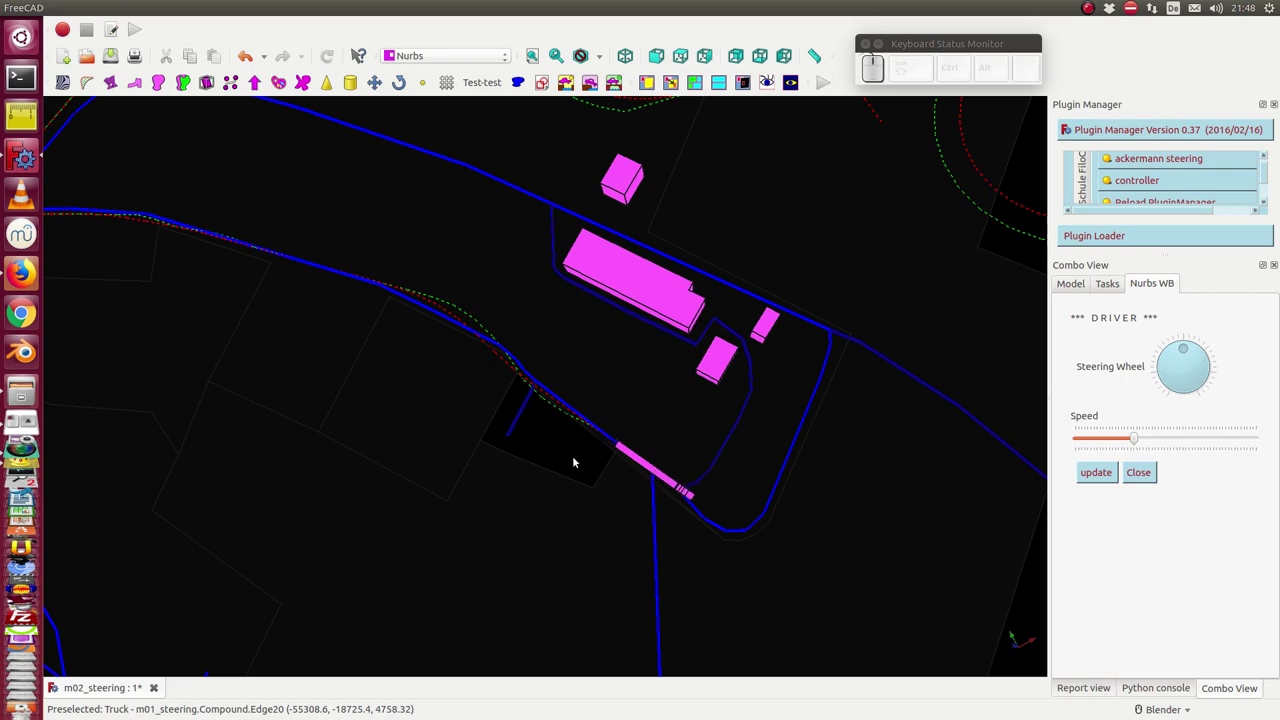
key("Up")
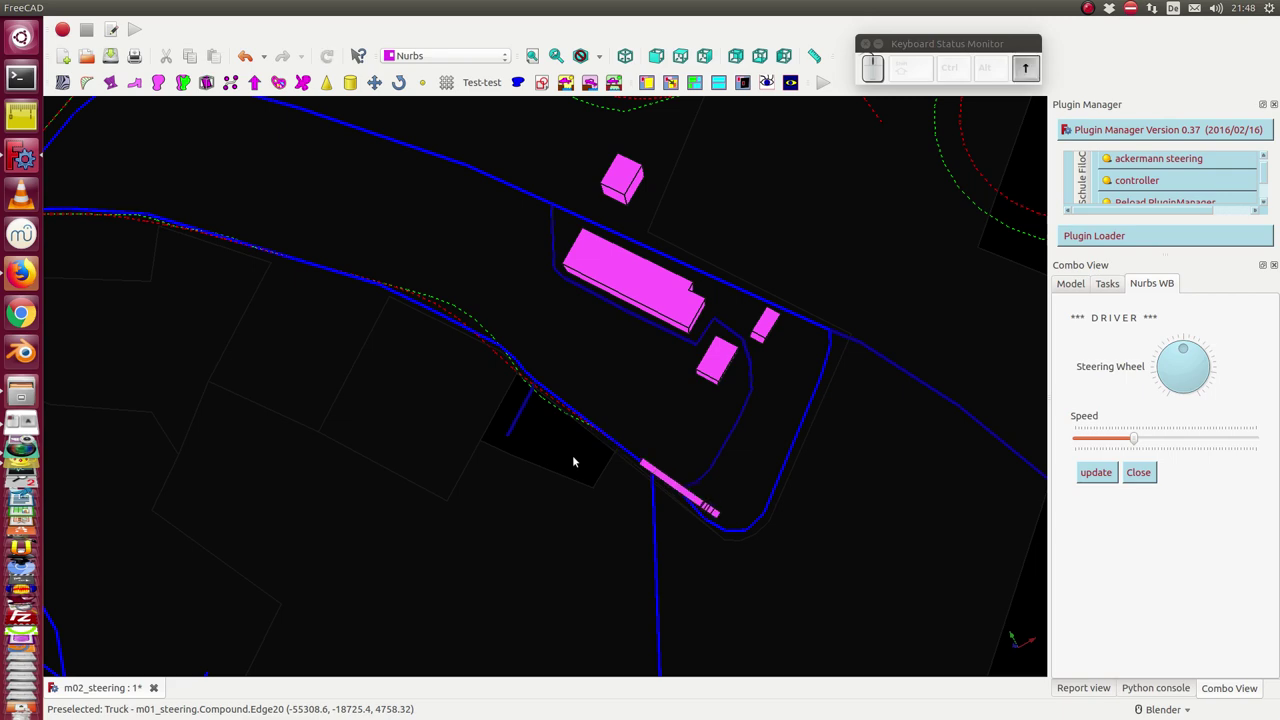
key("Left")
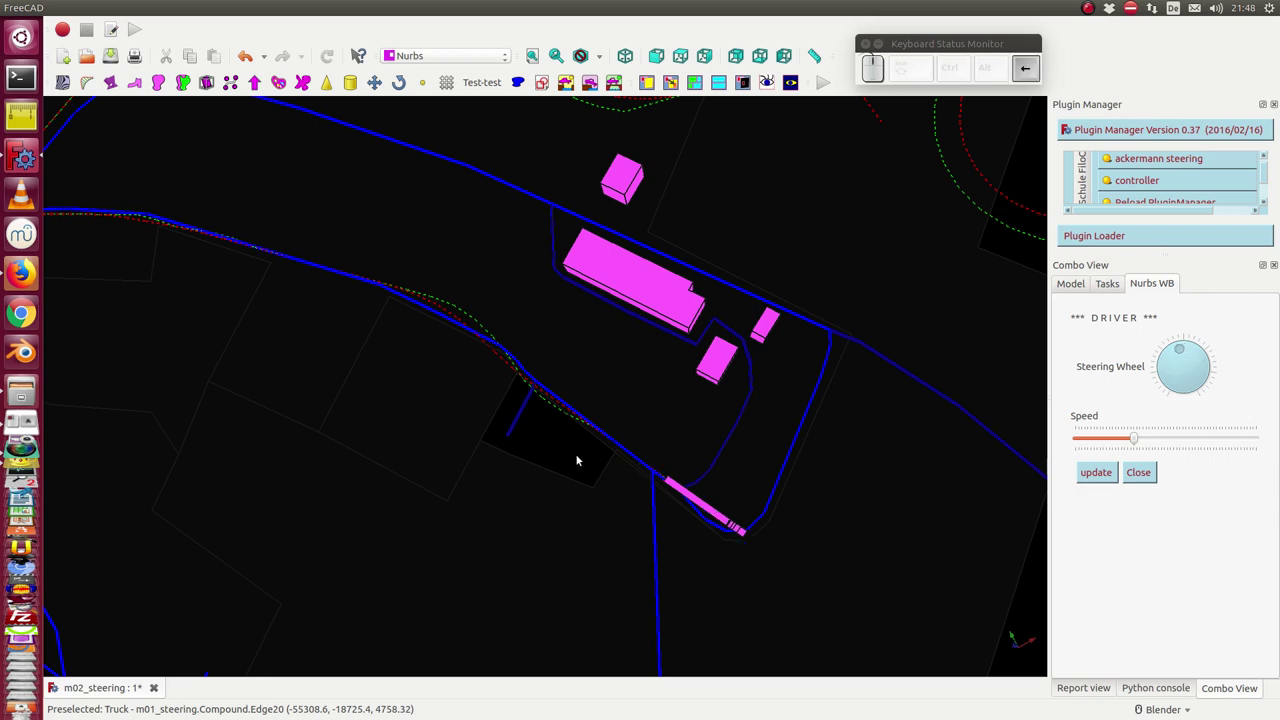
key("Up")
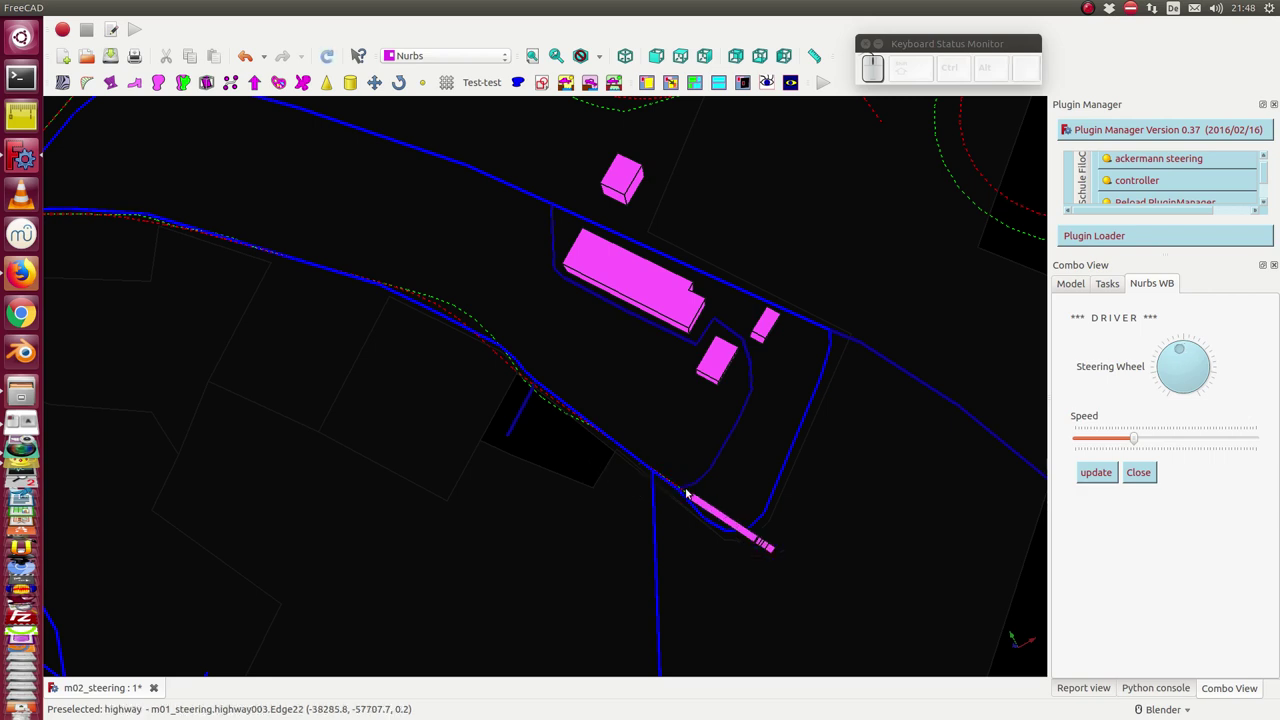
key("KP_Enter")
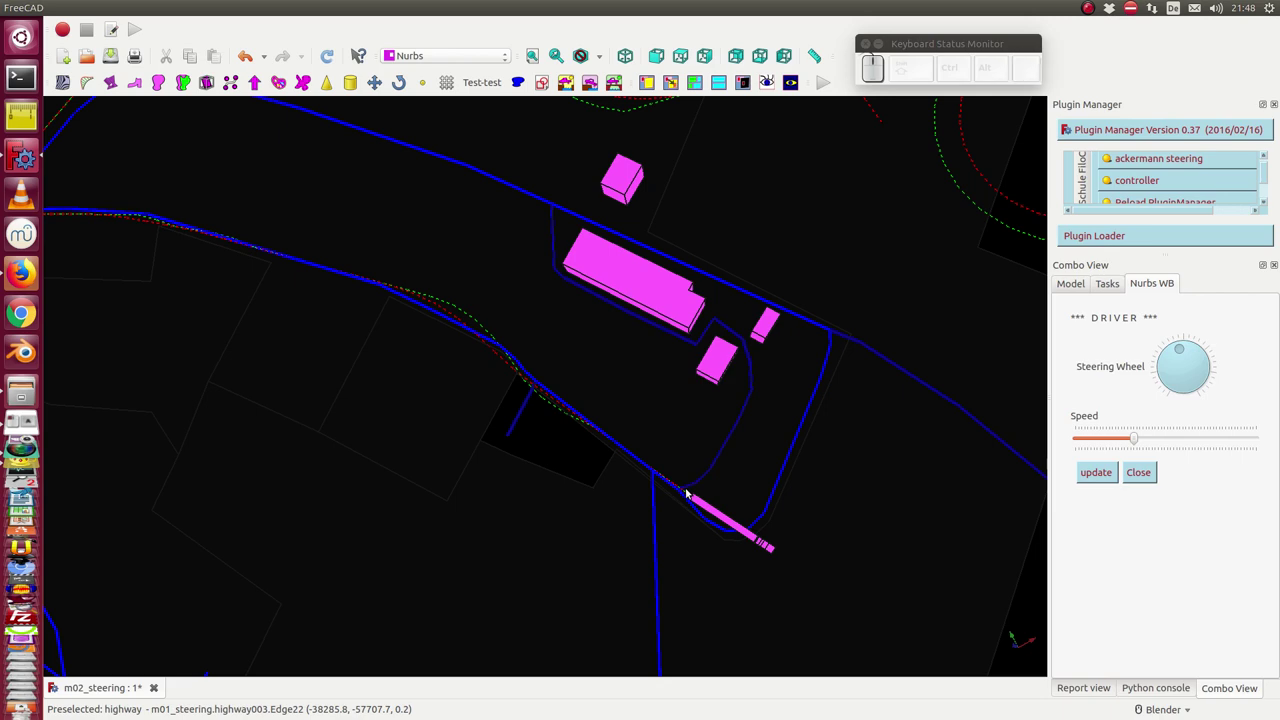
key("Up")
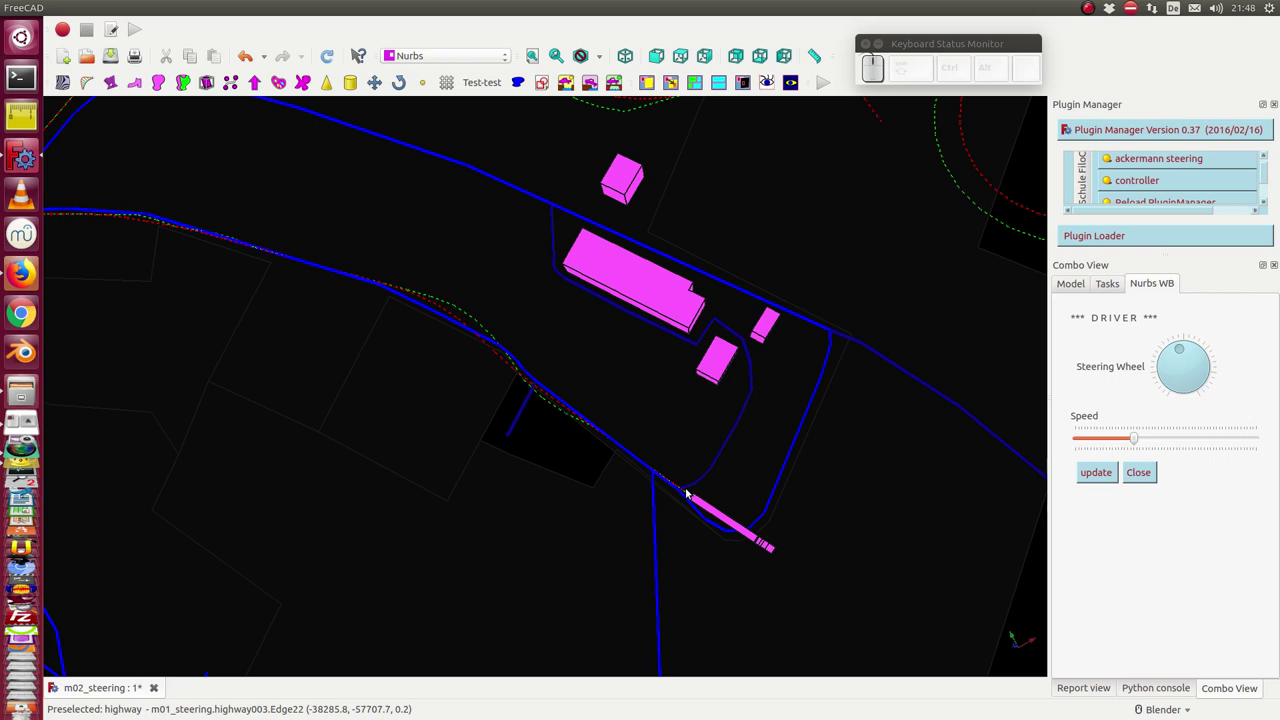
key("Up")
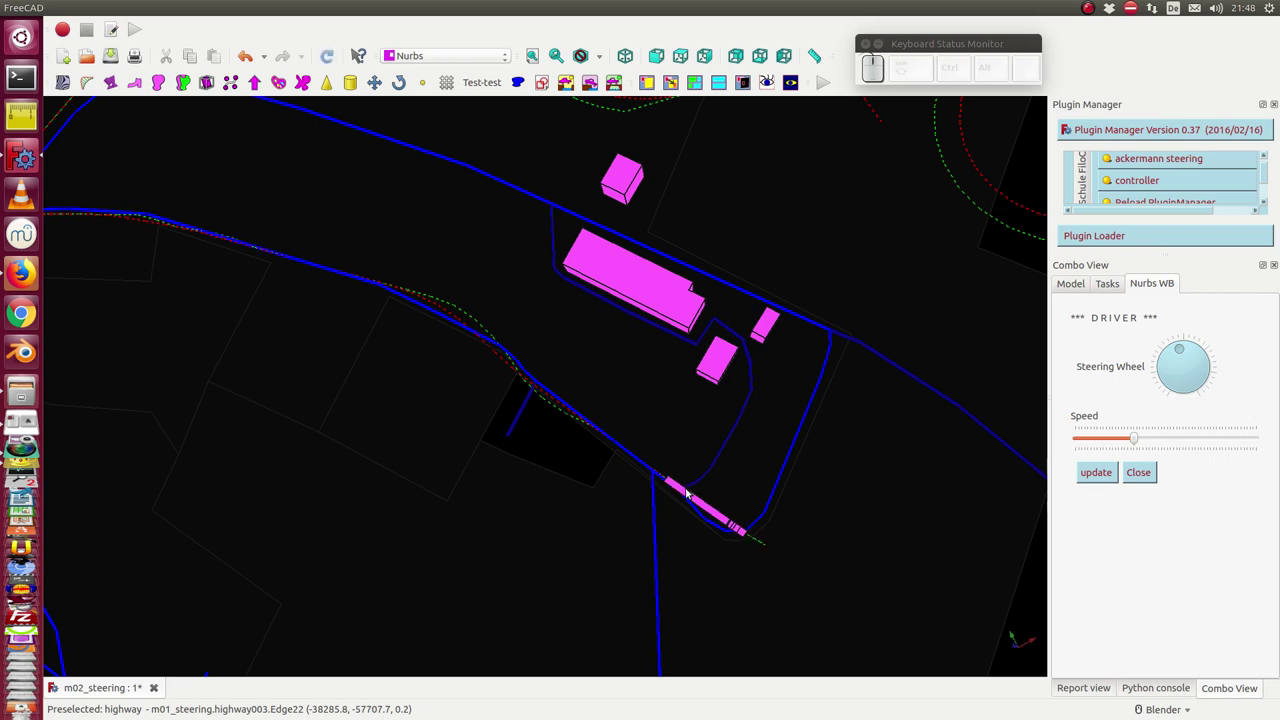
key("Up")
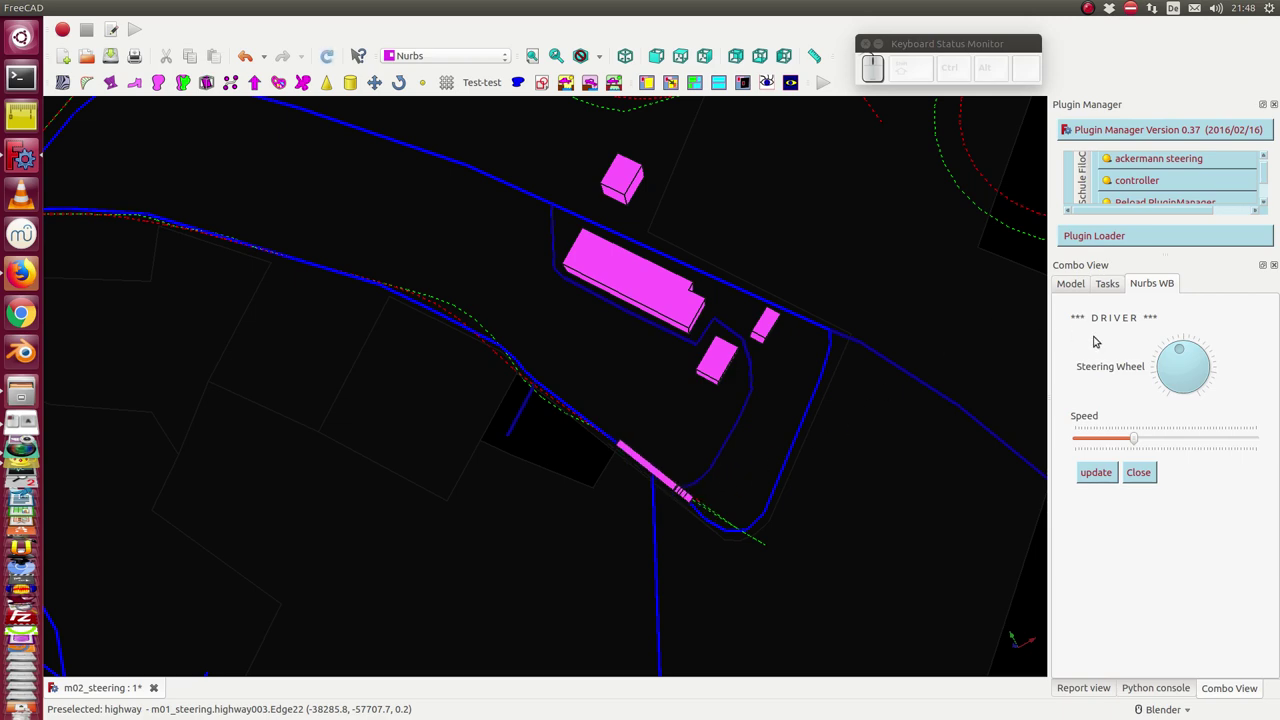
Steer left and advance the truck step by step into the bend by the buildings
left_click(1163, 370)
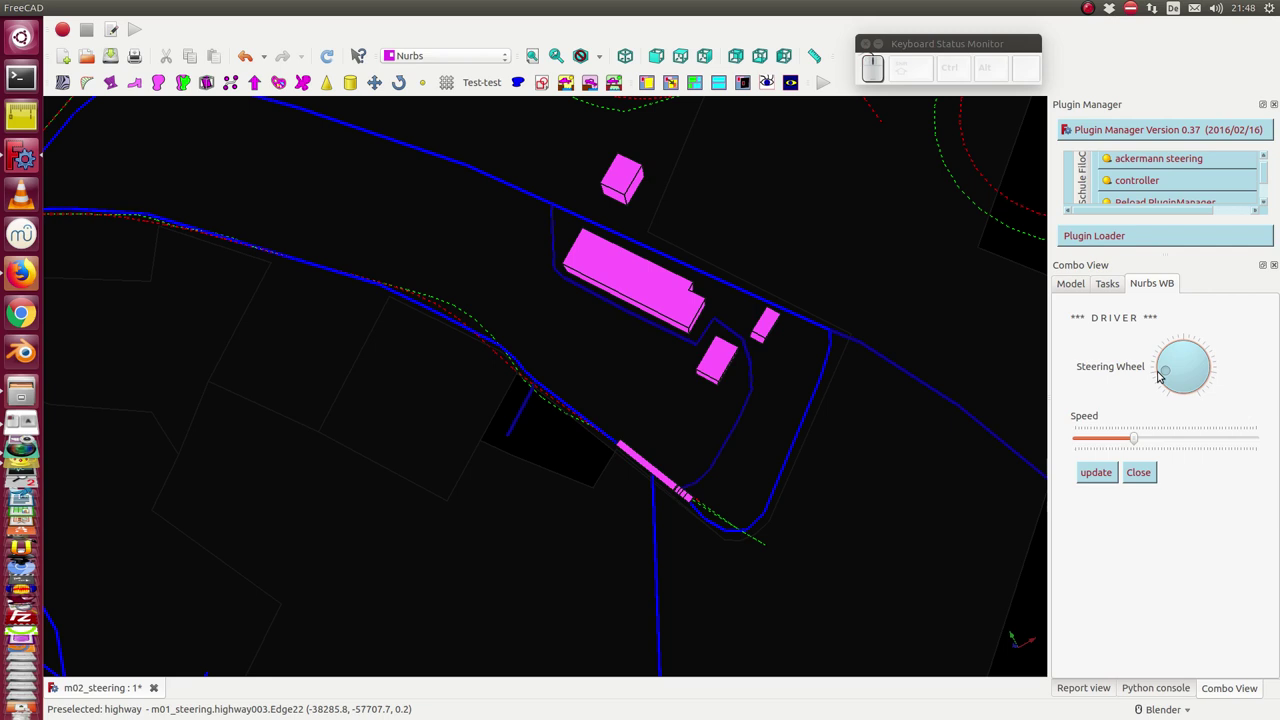
key("Return")
key("Up")
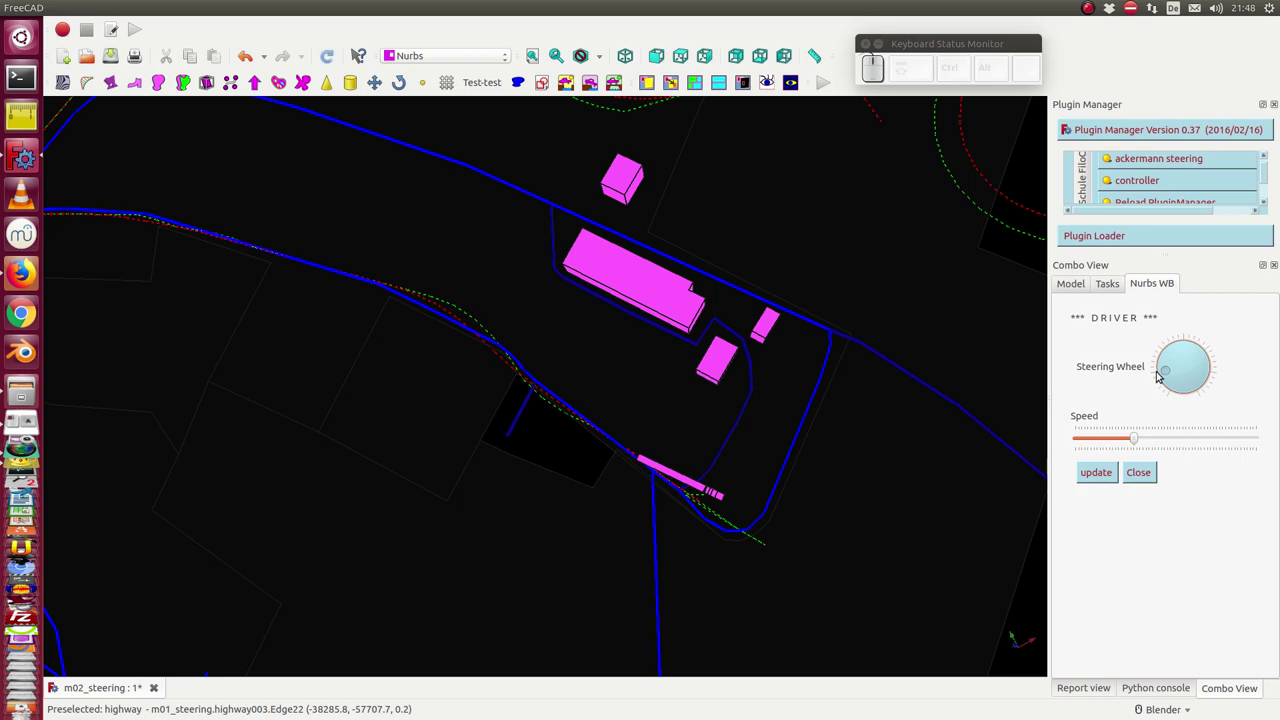
key("Up")
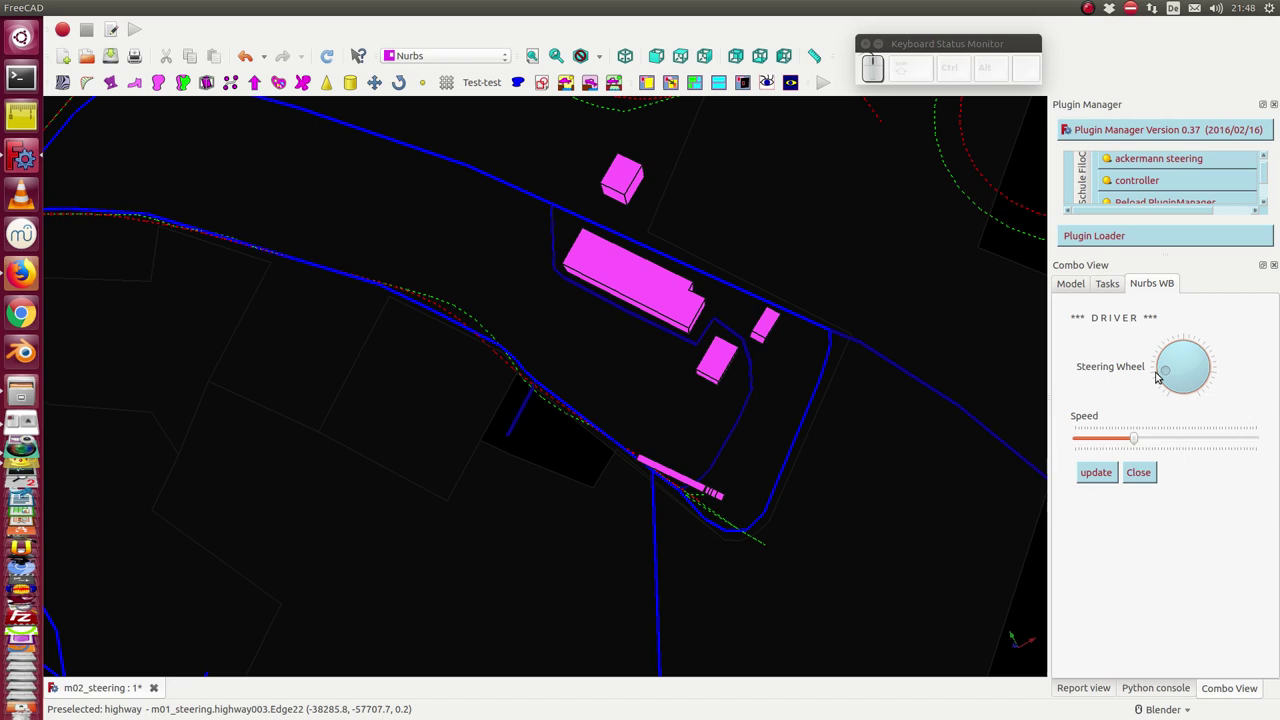
key("Up")
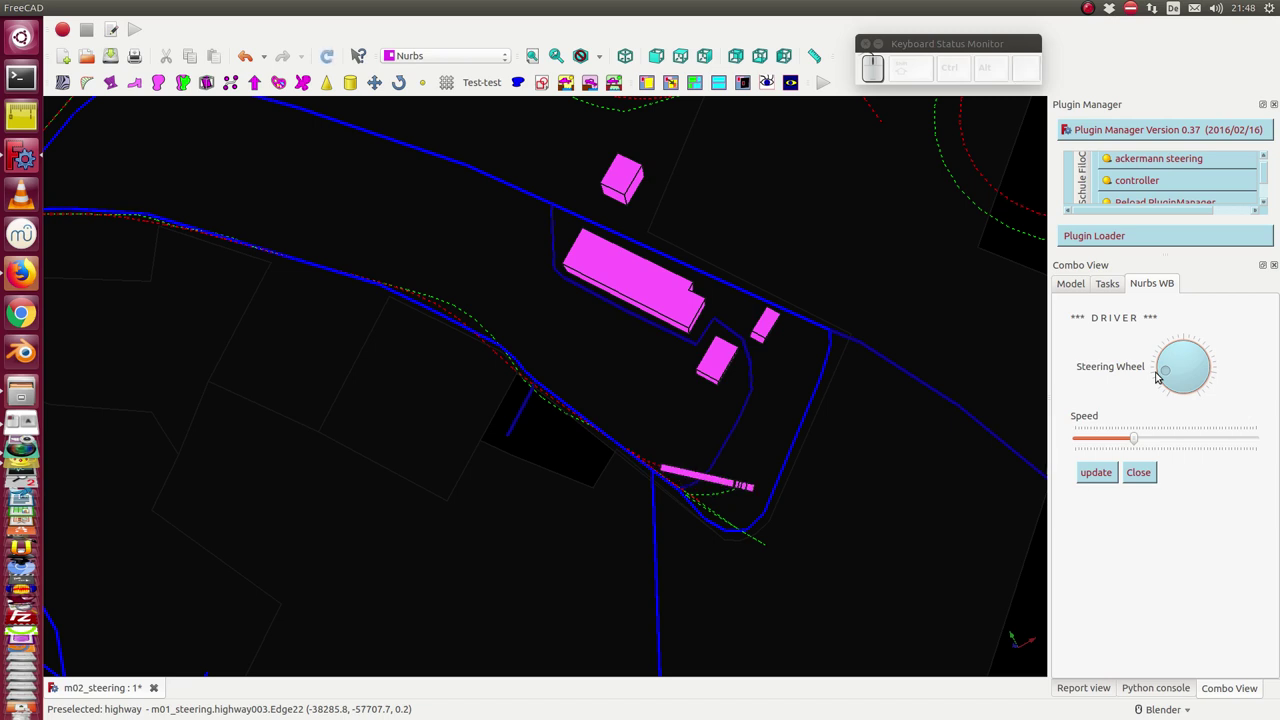
key("Up")
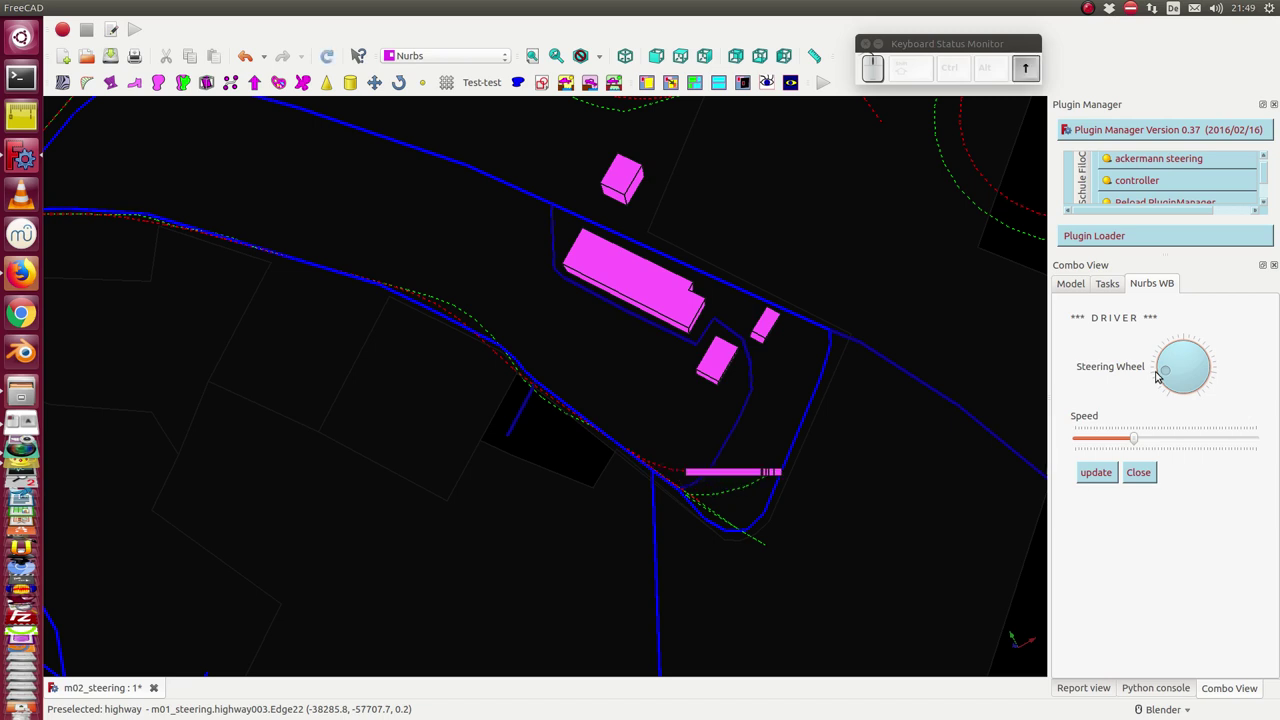
key("Up")
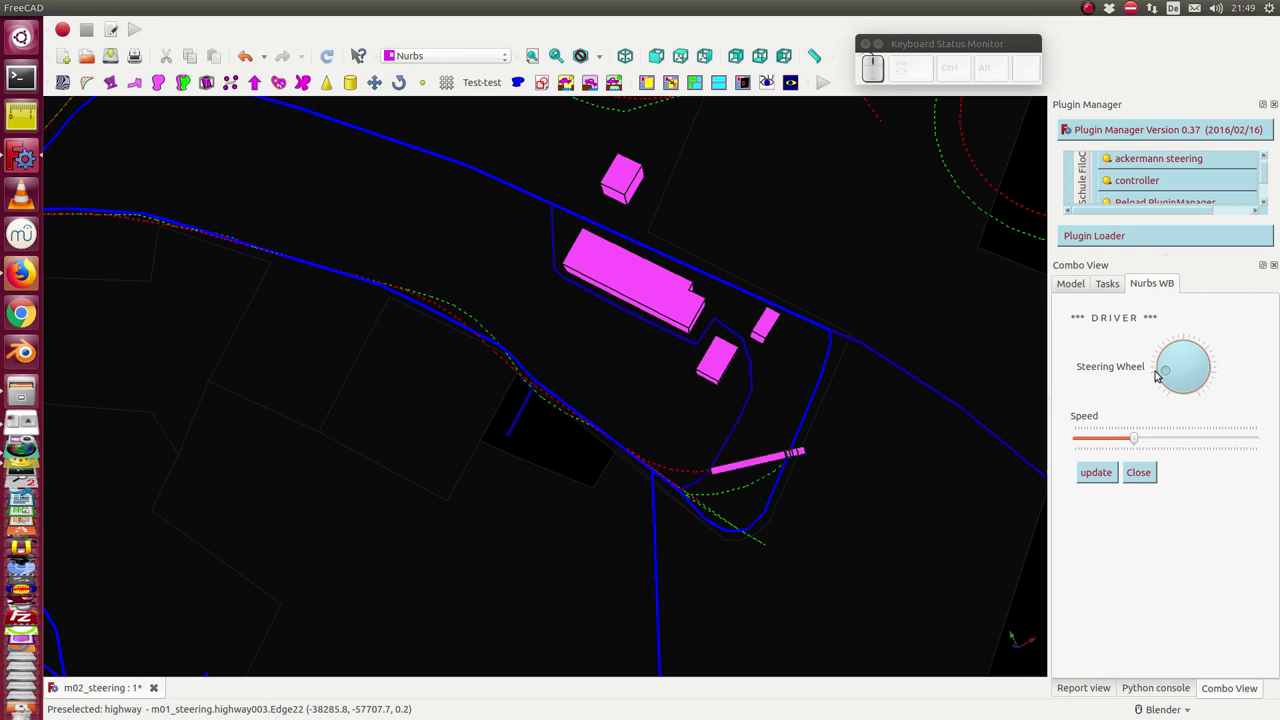
key("Up")
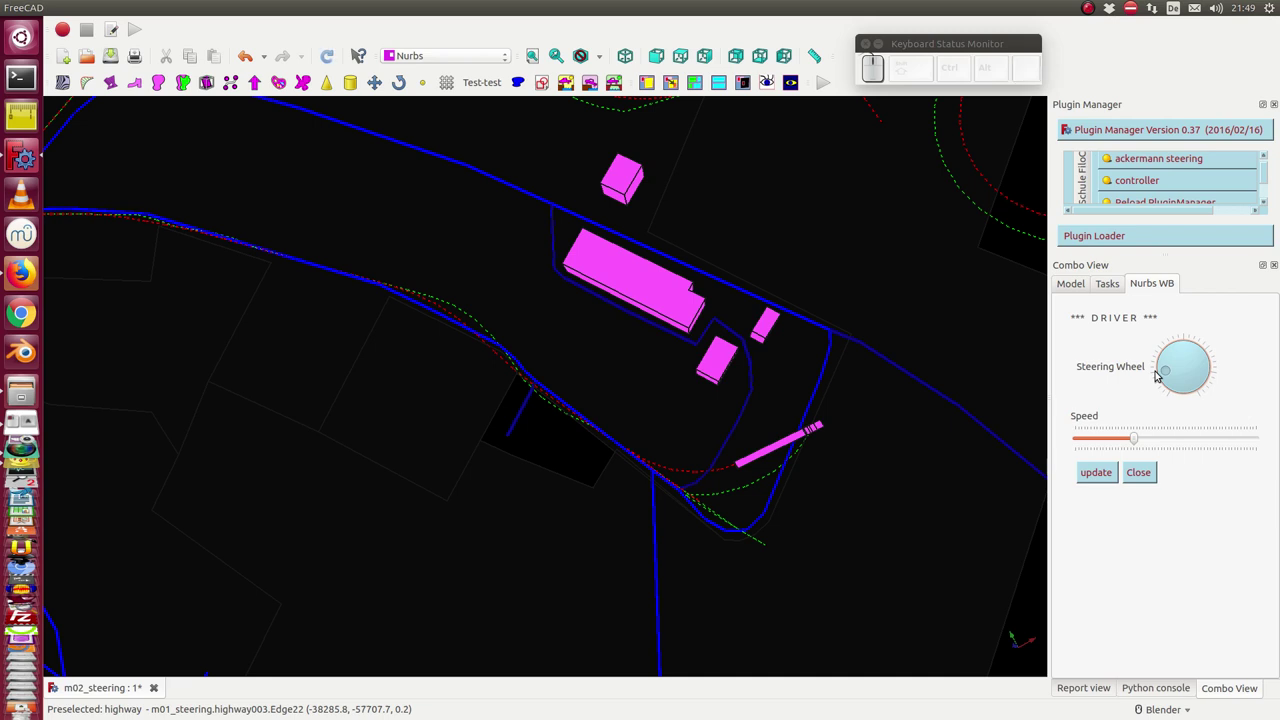
Keep advancing until the truck swings nearly level beside the pink buildings, leaving a green dashed arc
key("Up")
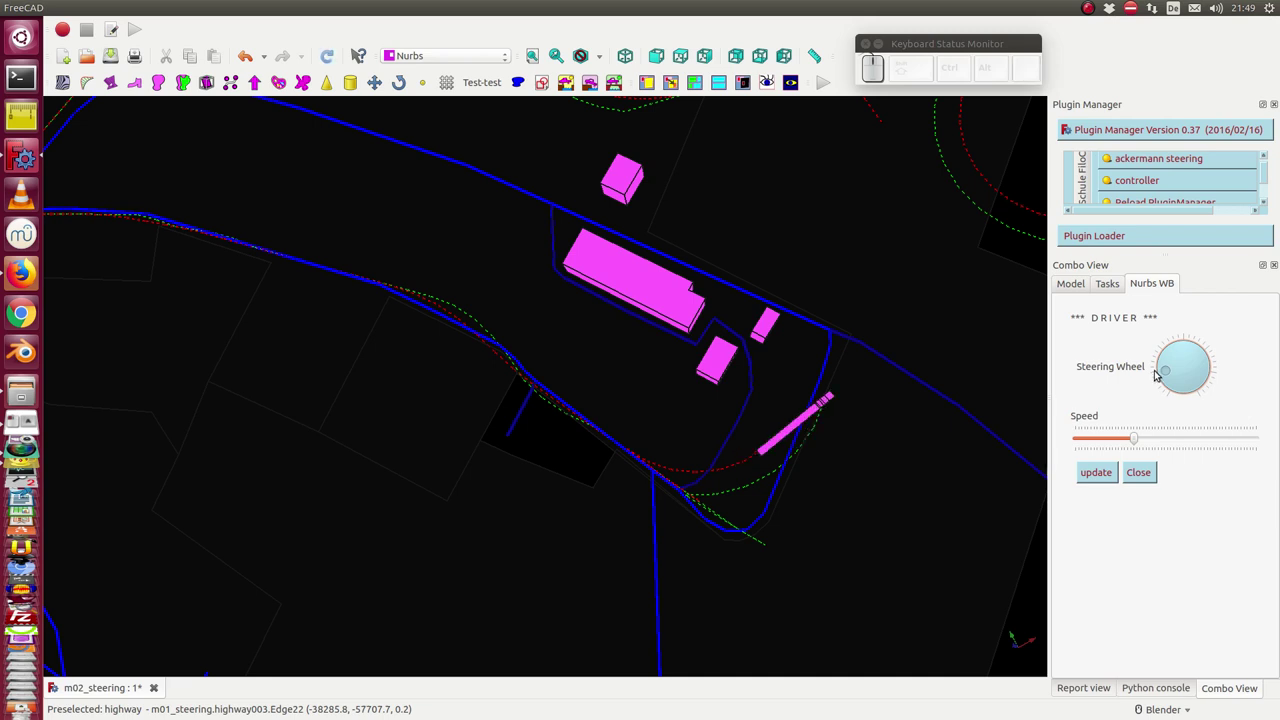
key("Up")
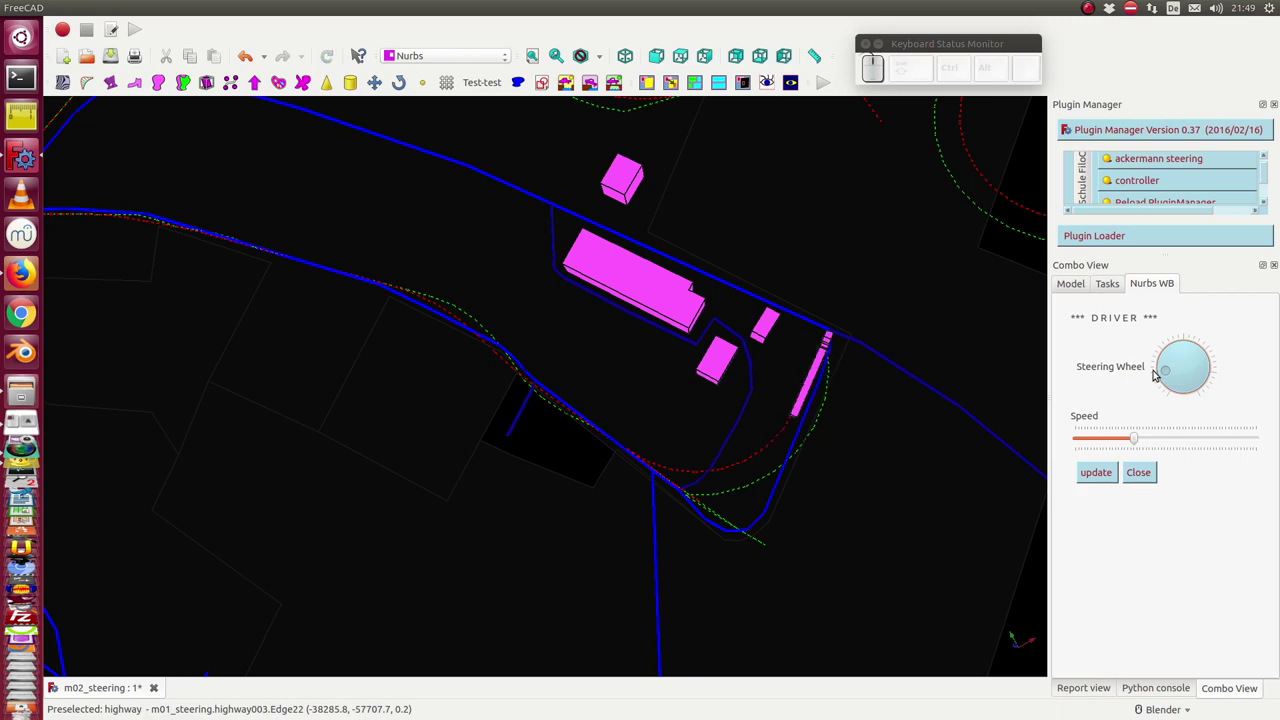
key("Up")
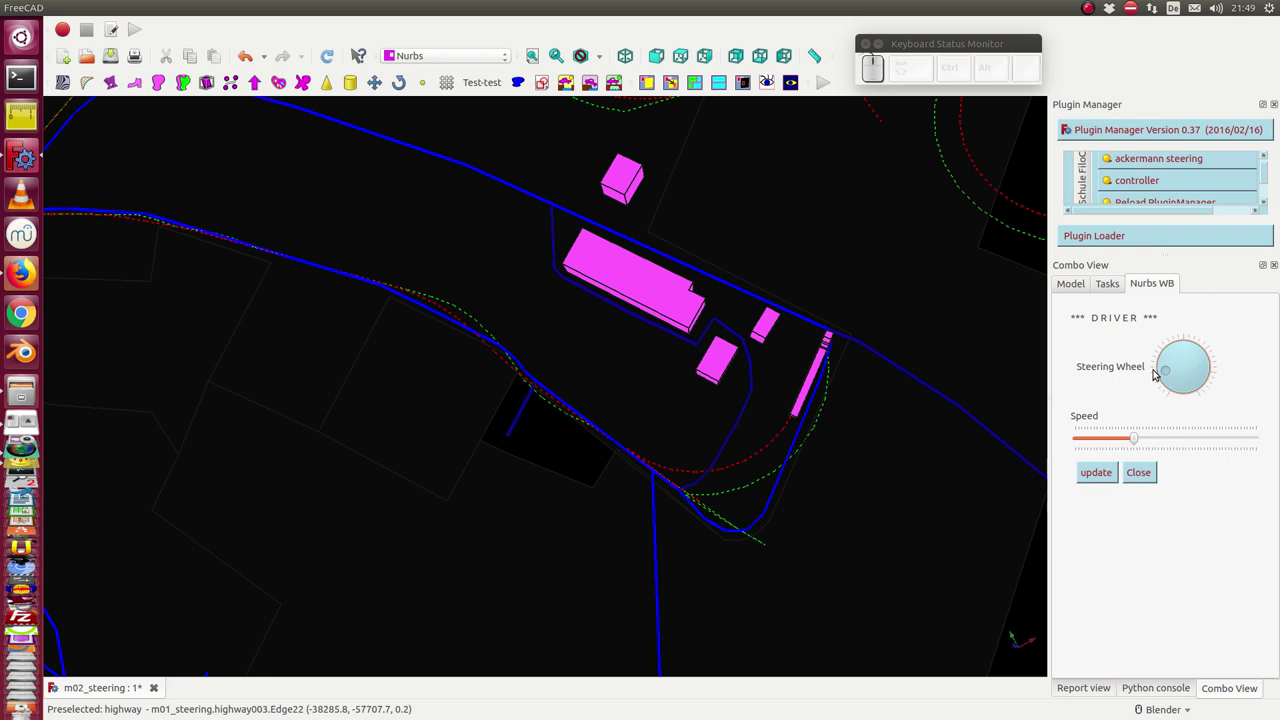
key("Up")
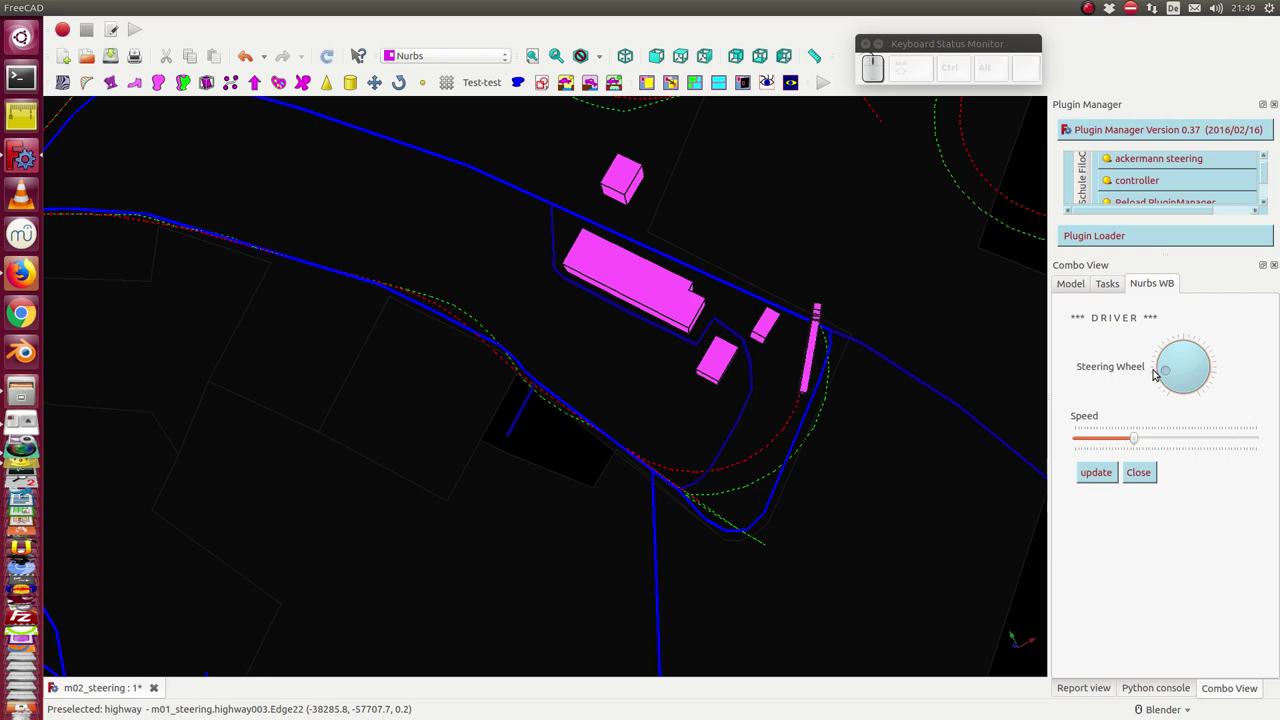
key("Up")
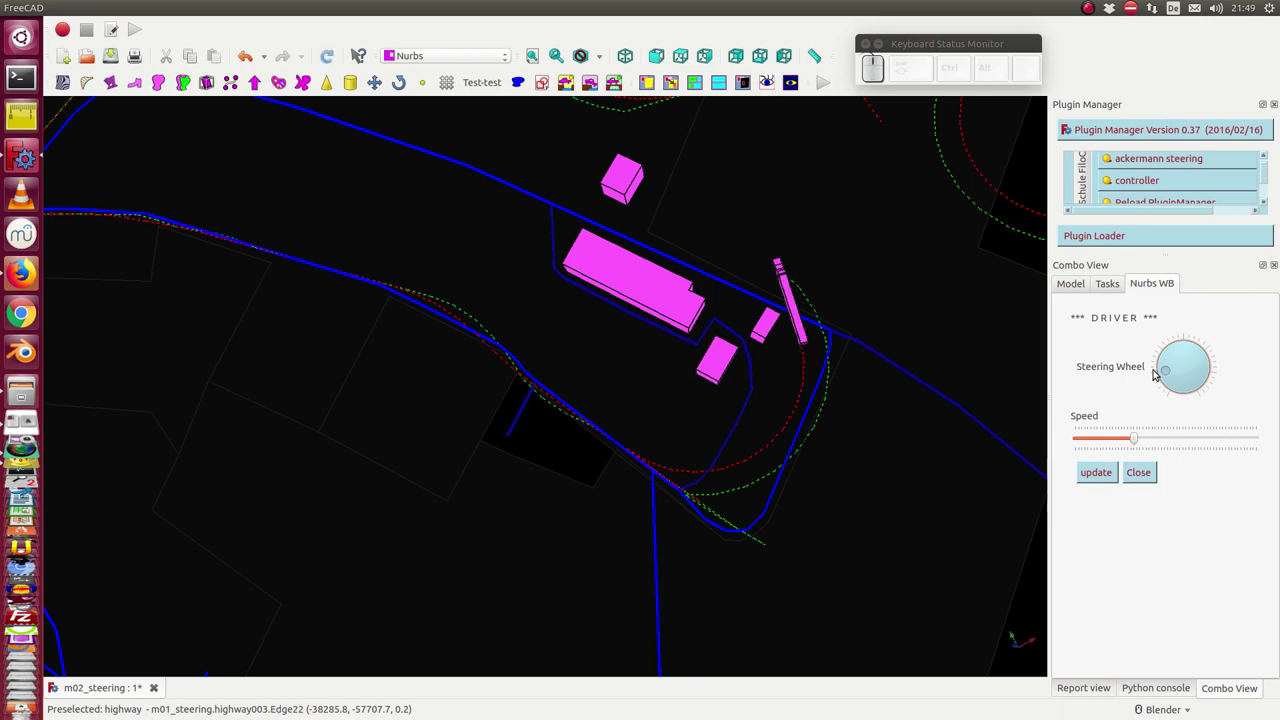
key("Up")
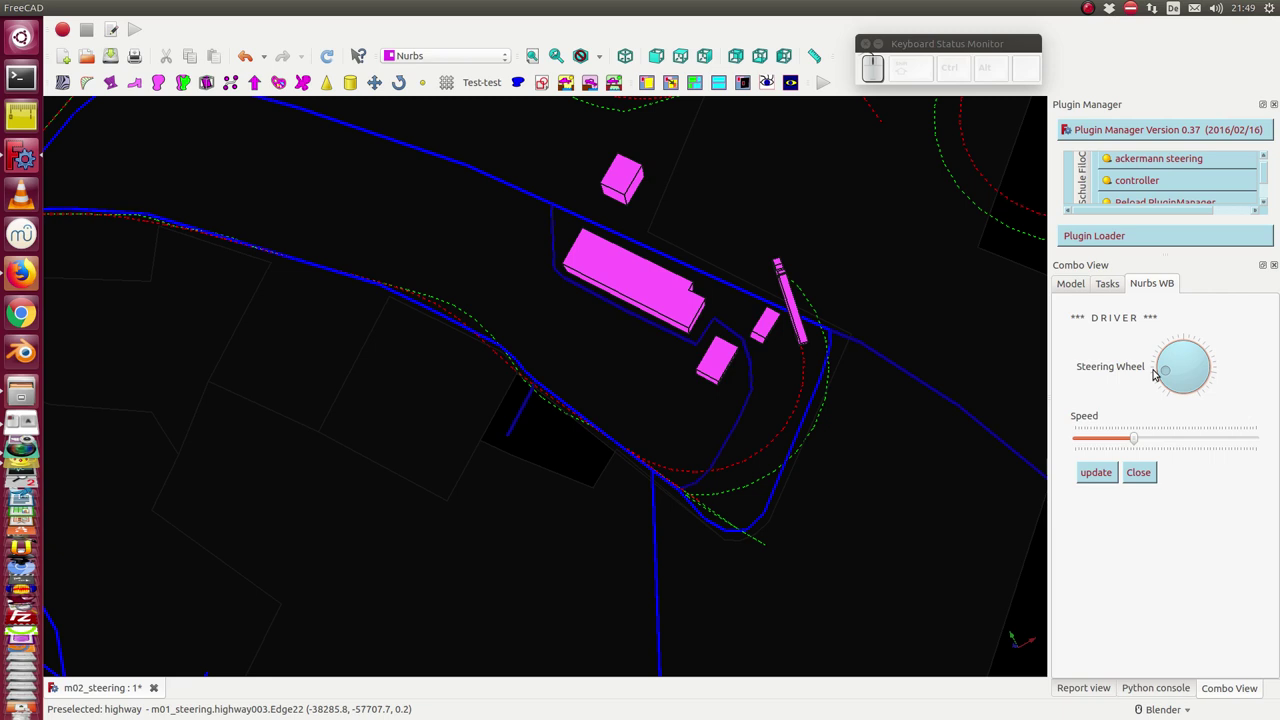
key("Up")
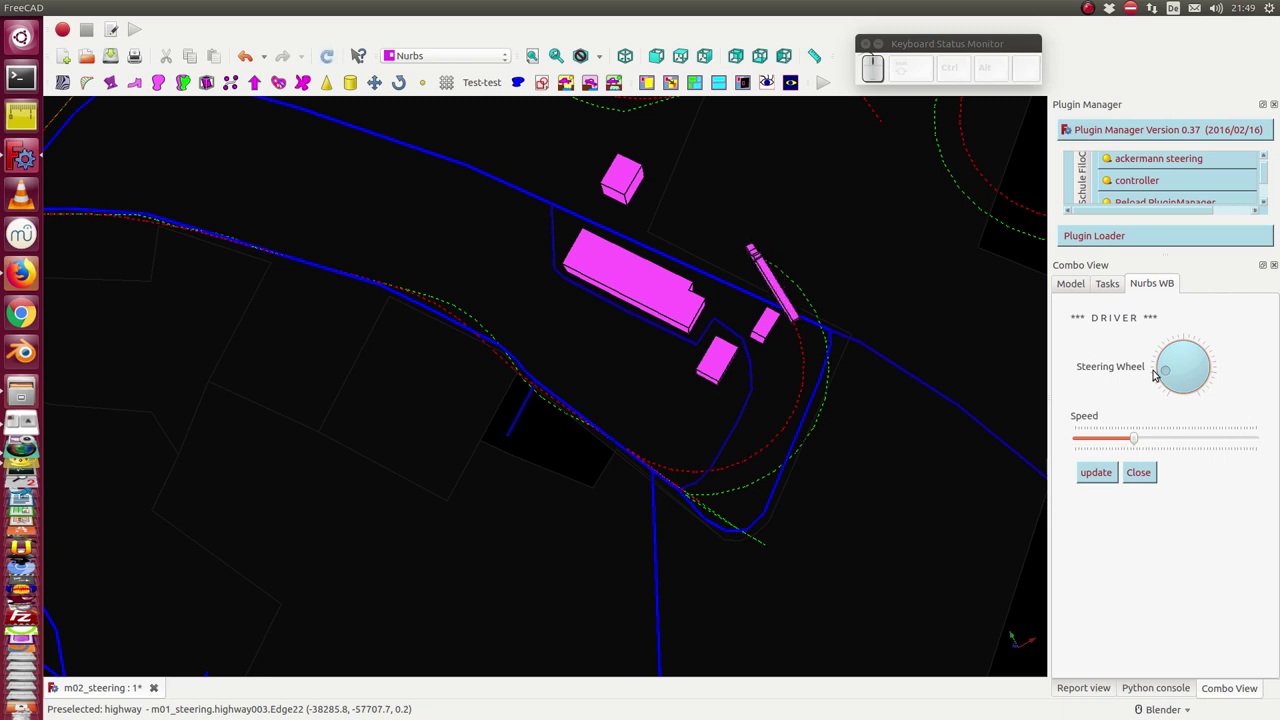
key("Up")
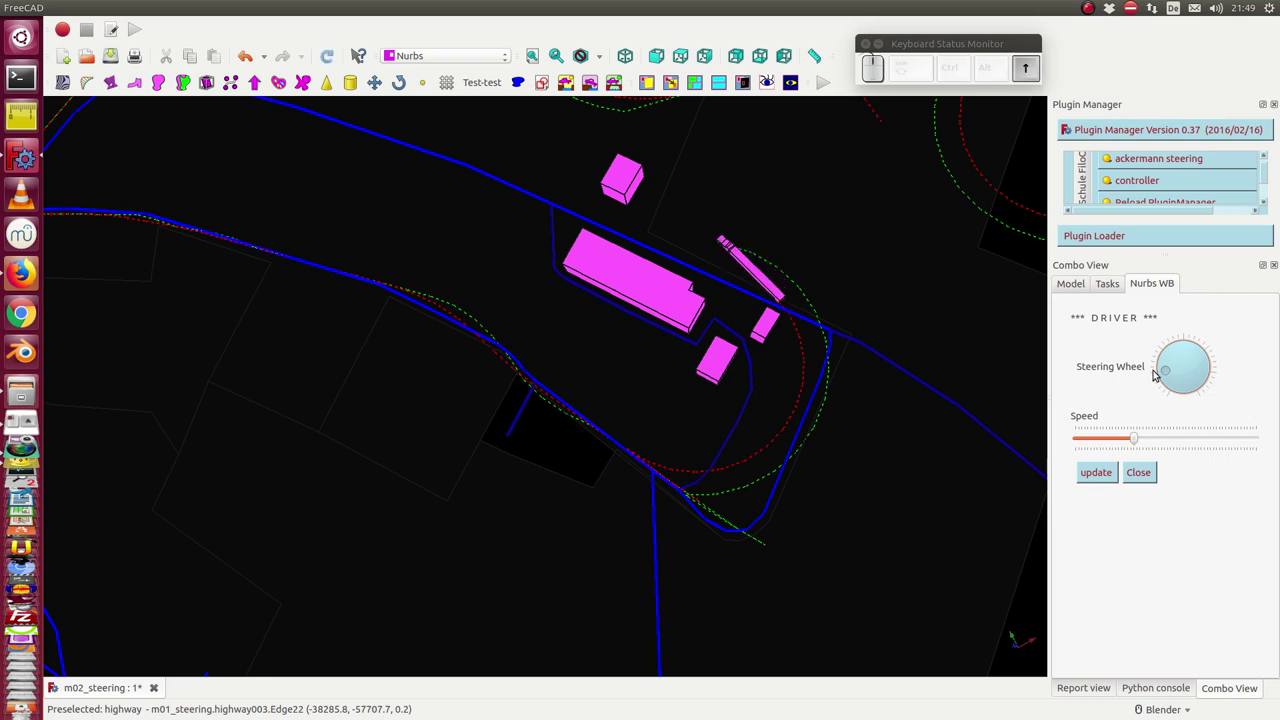
key("Up")
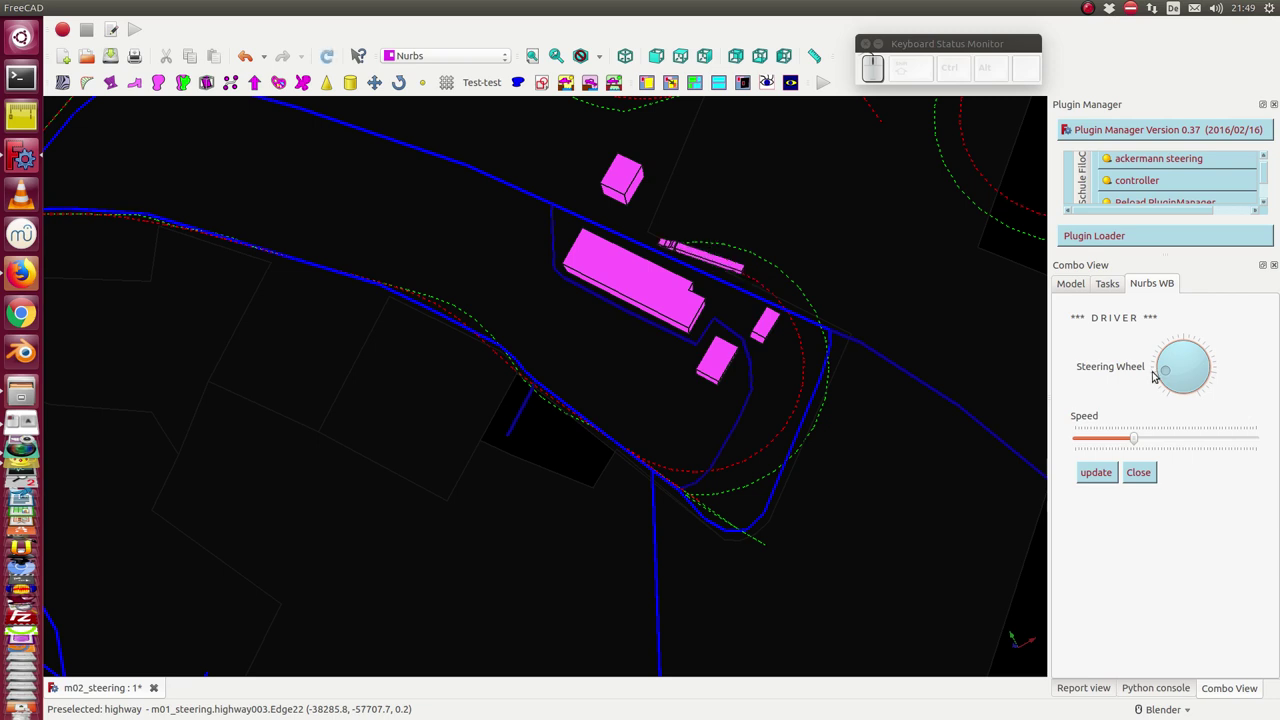
Straighten the steering and drive the truck leftward along the upper road past the buildings
key("Down")
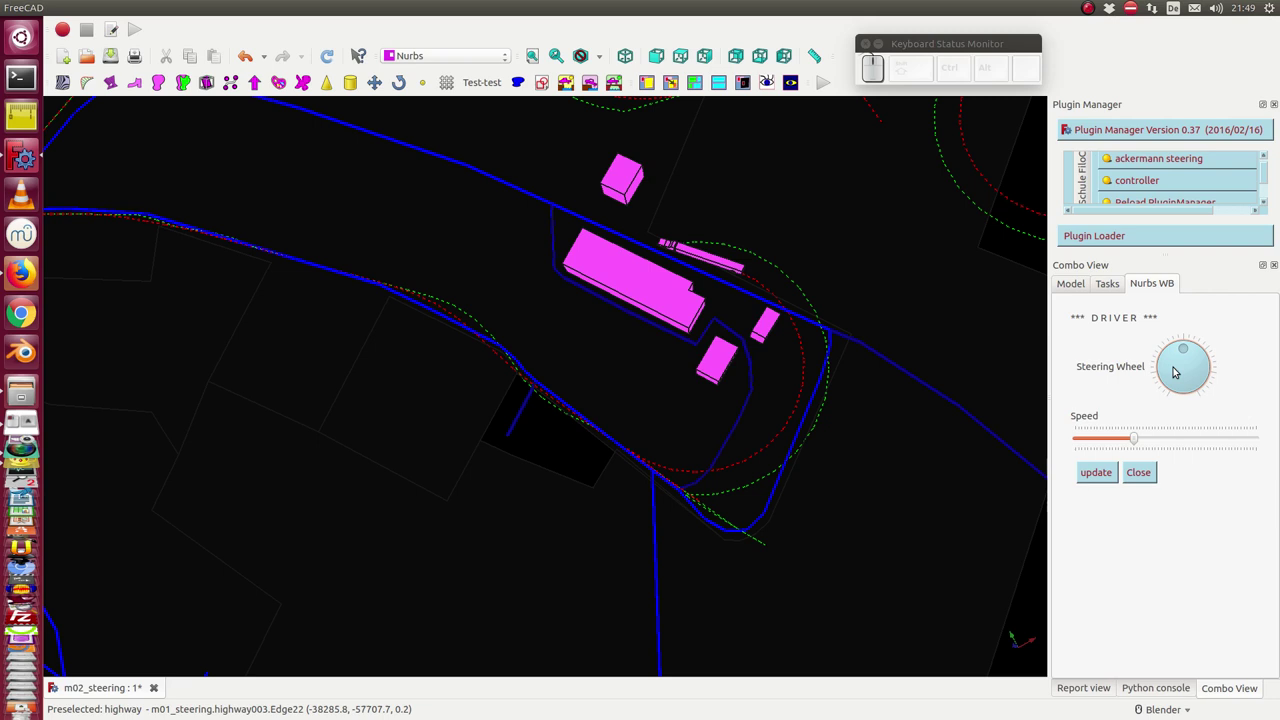
key("Up")
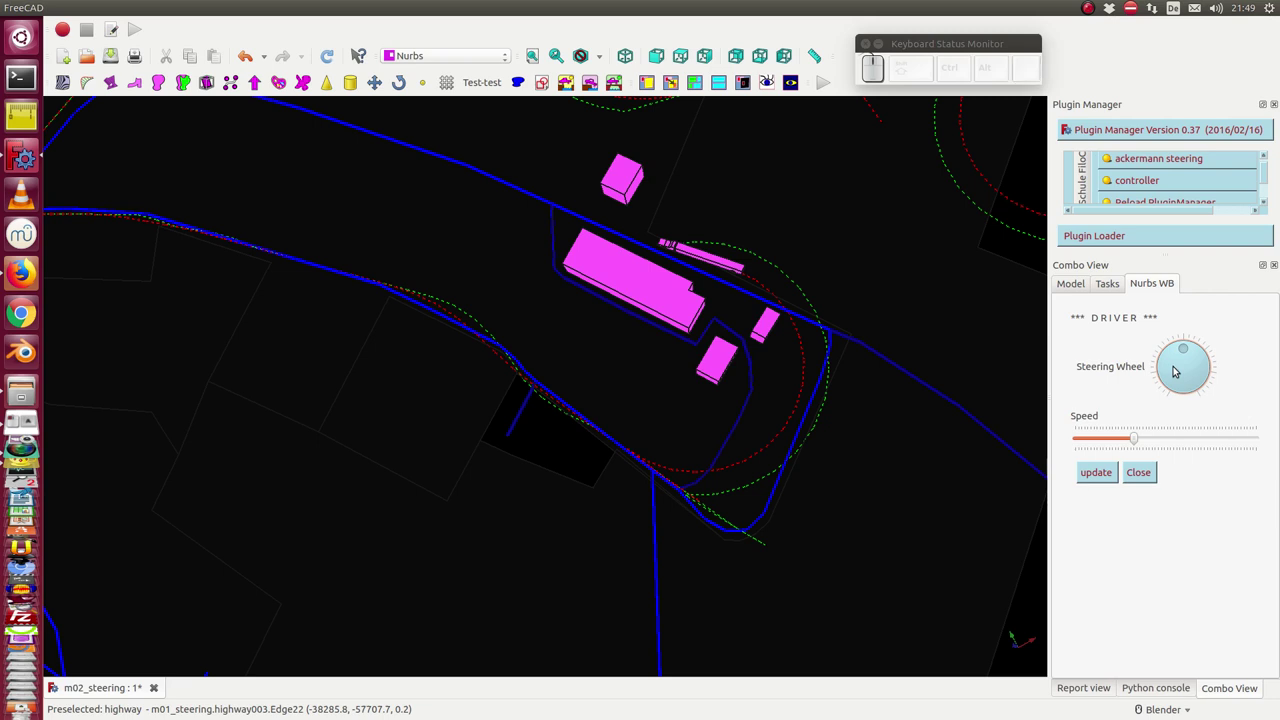
key("Up")
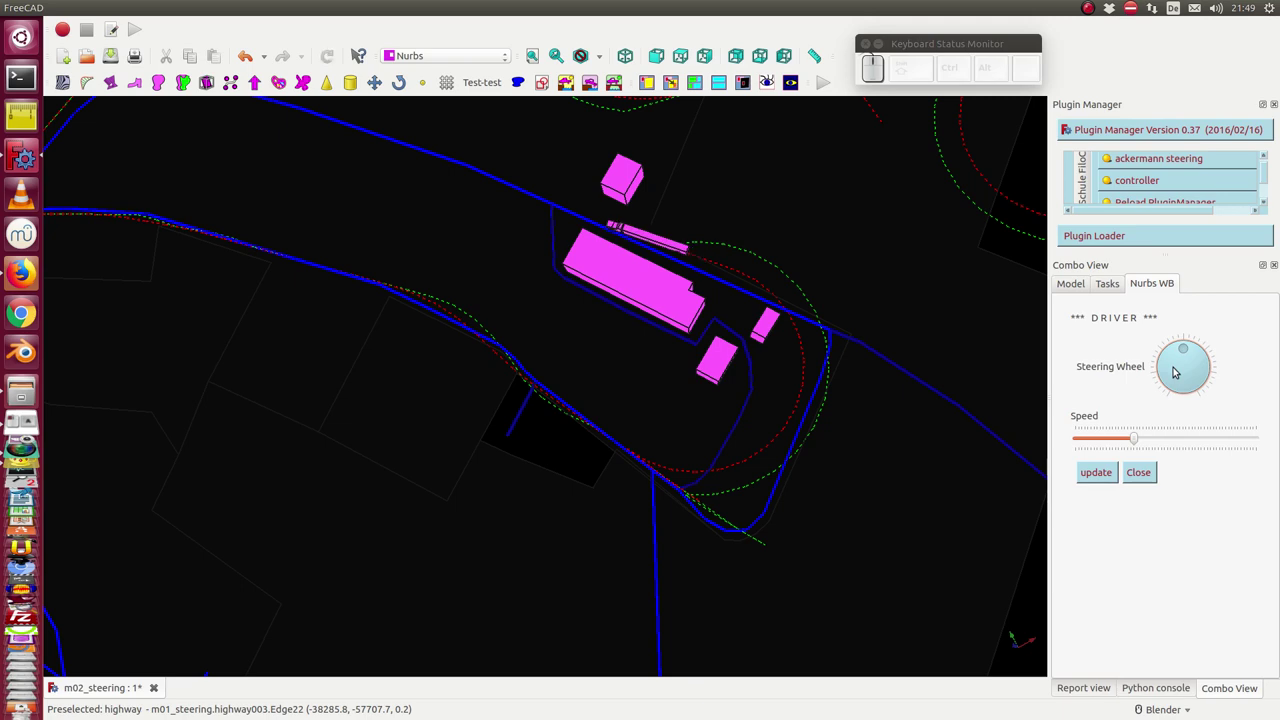
key("Left")
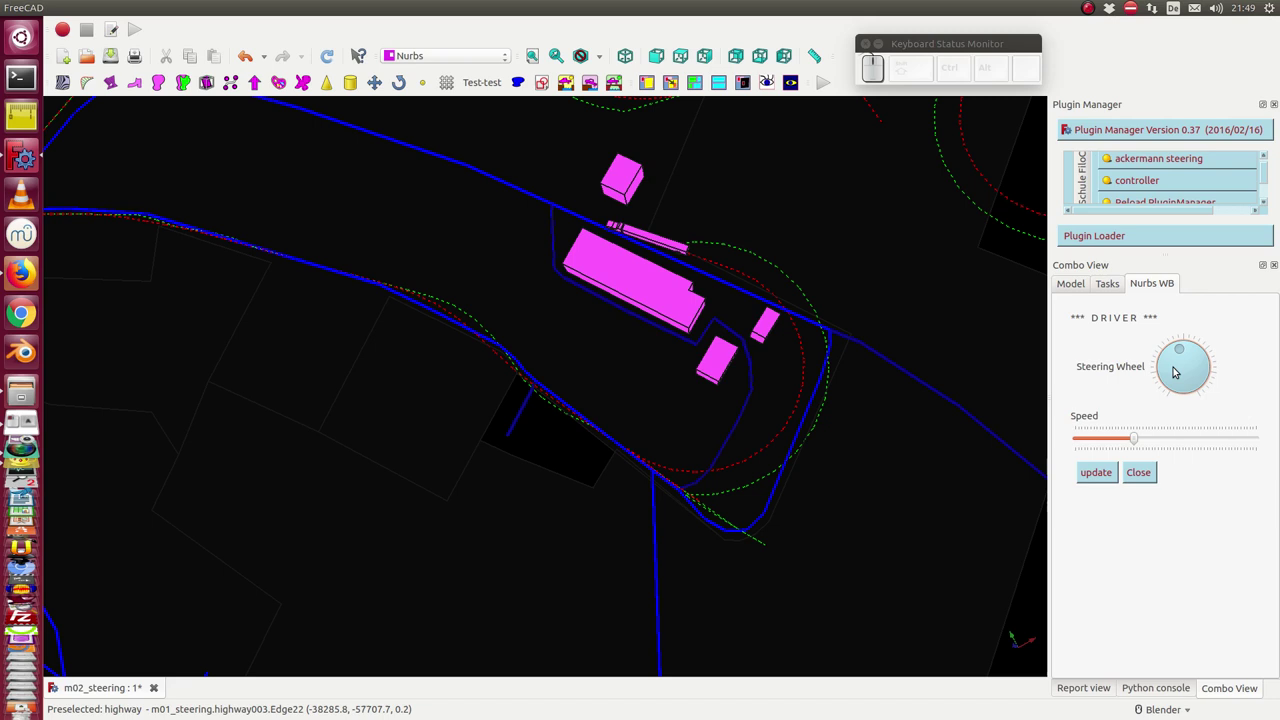
key("Up")
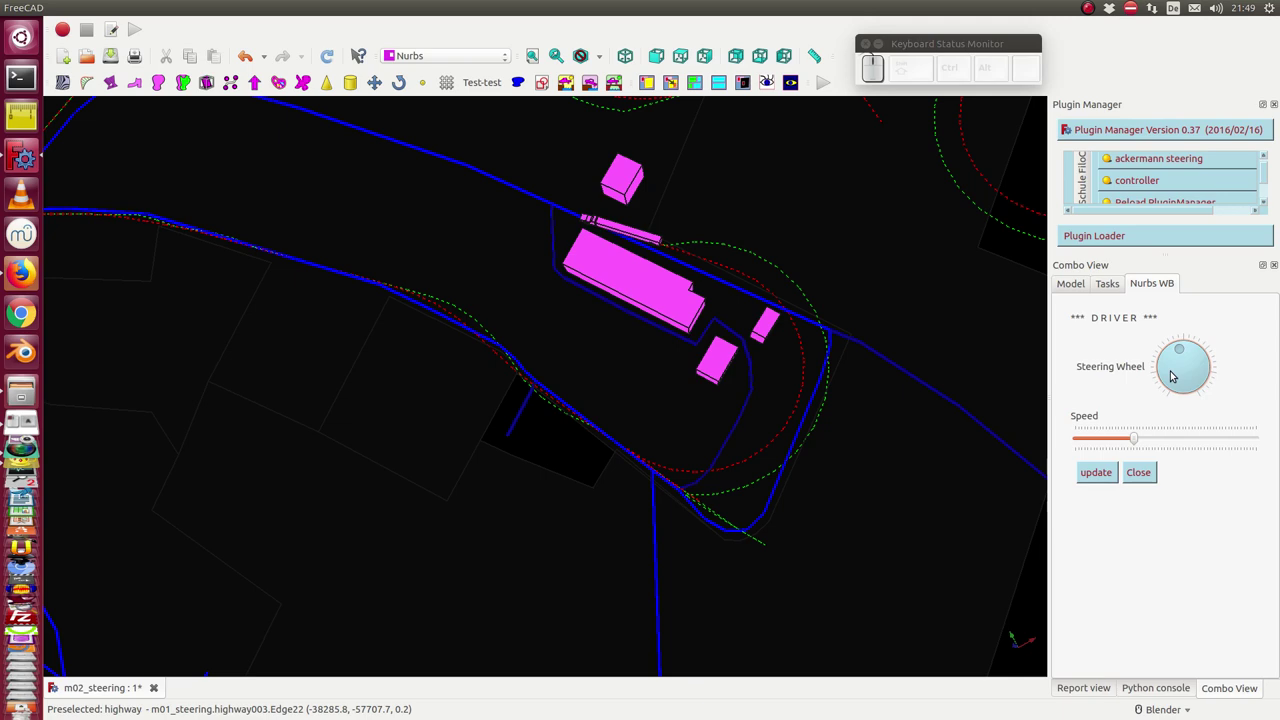
key("Down")
key("Up")
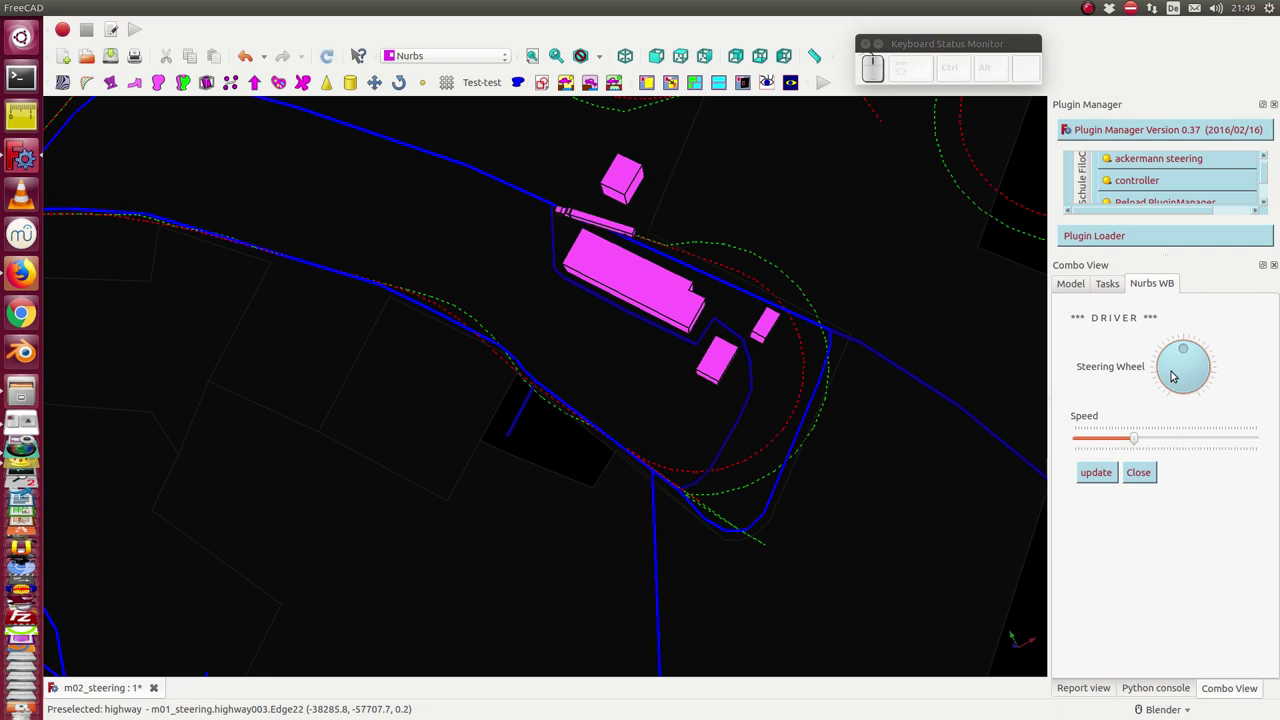
key("Right")
Finish the straight run with small steering corrections, then switch to the file manager from the launcher
key("Up")
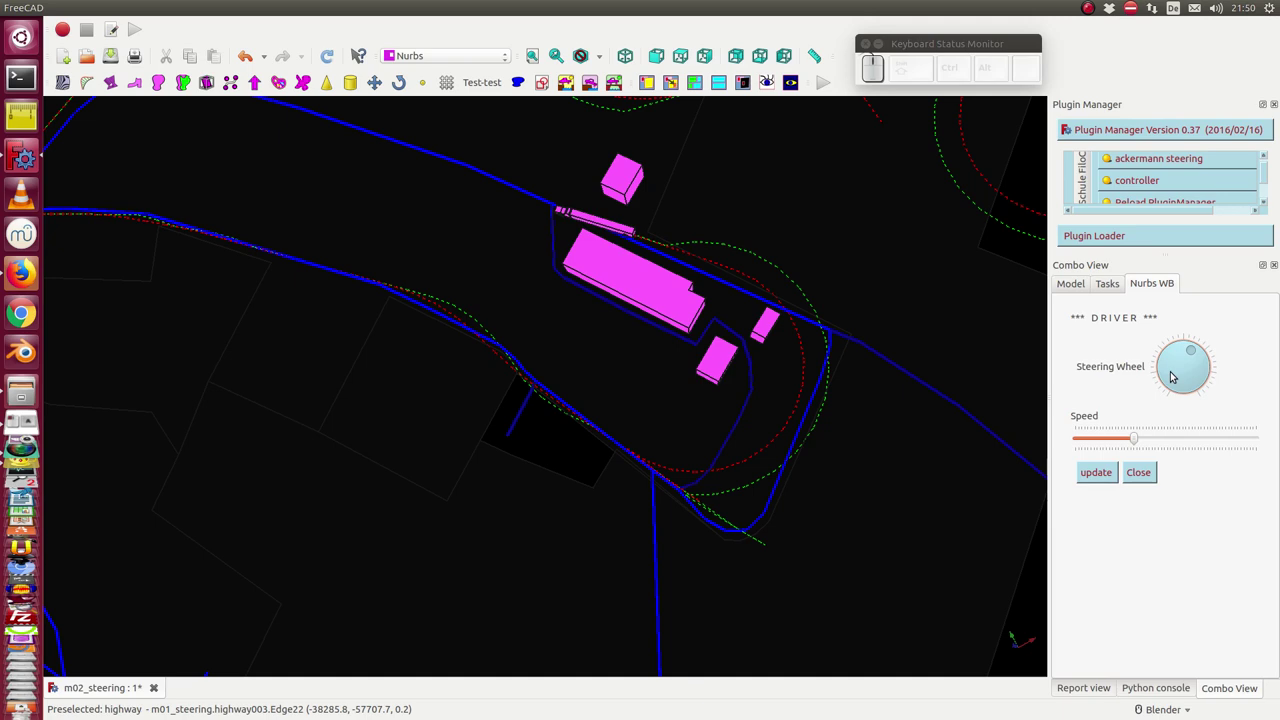
key("Down")
key("Up")
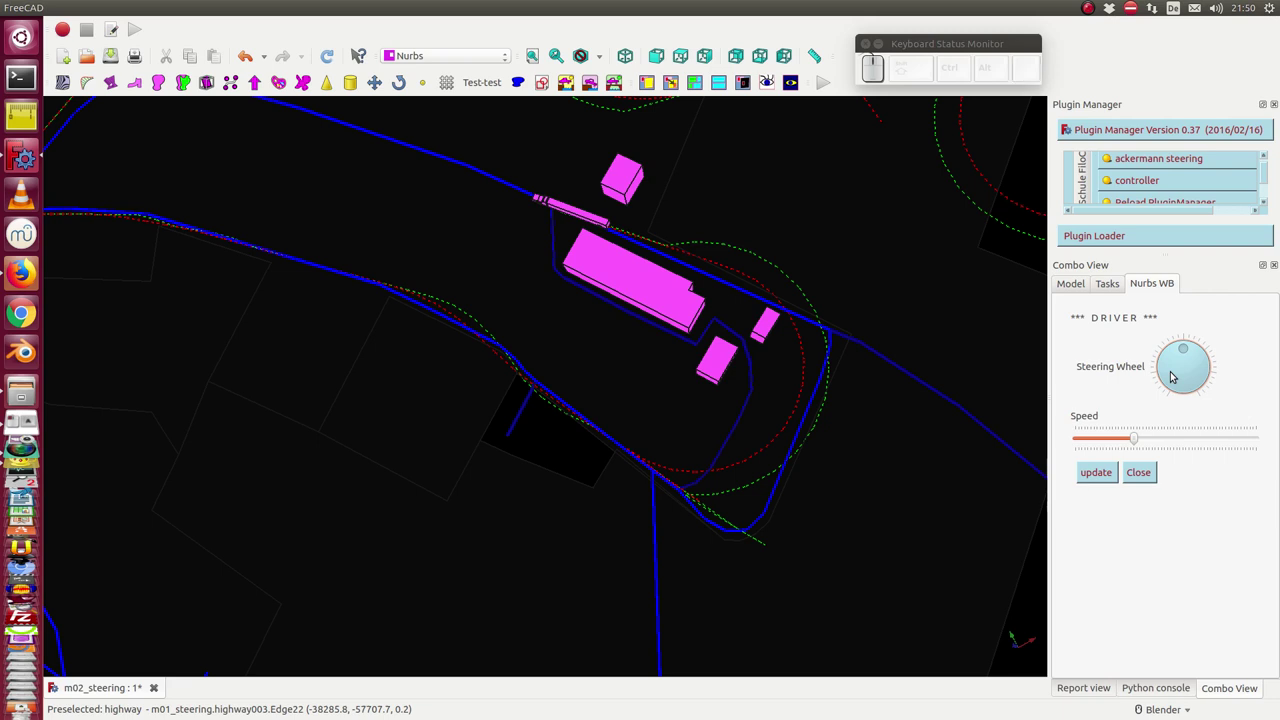
key("Right")
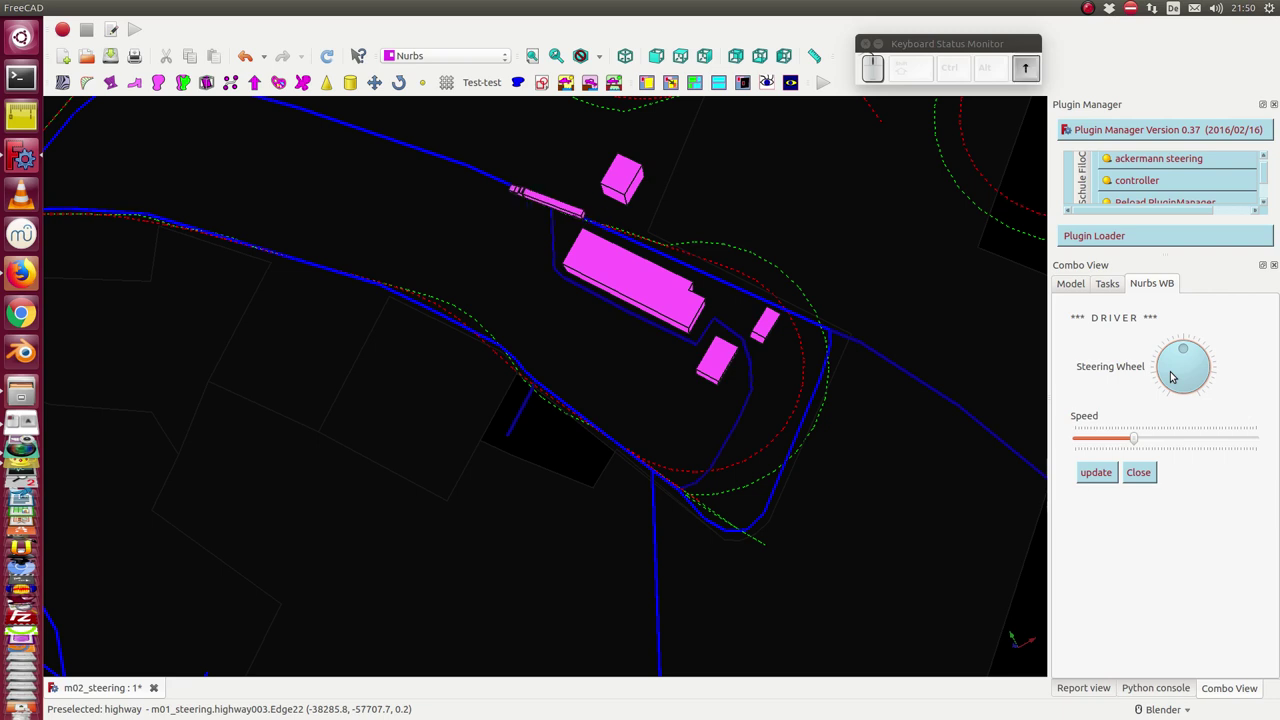
key("Right")
key("Up")
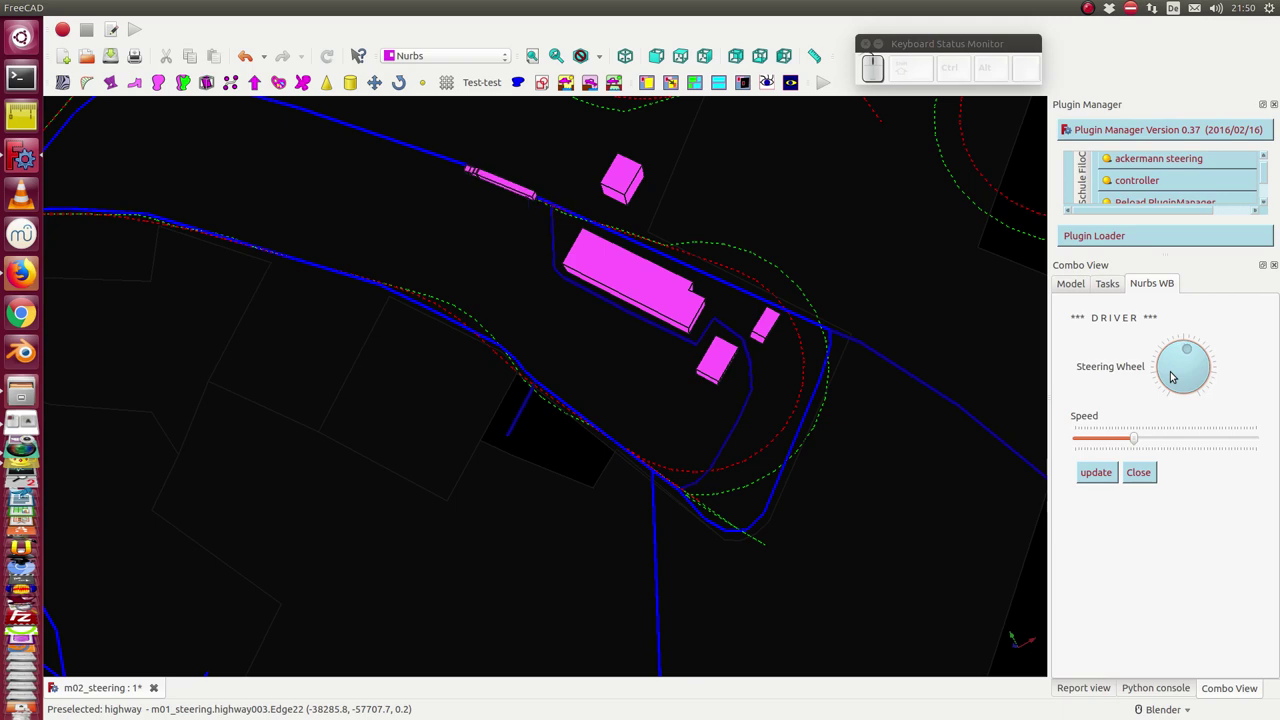
key("Up")
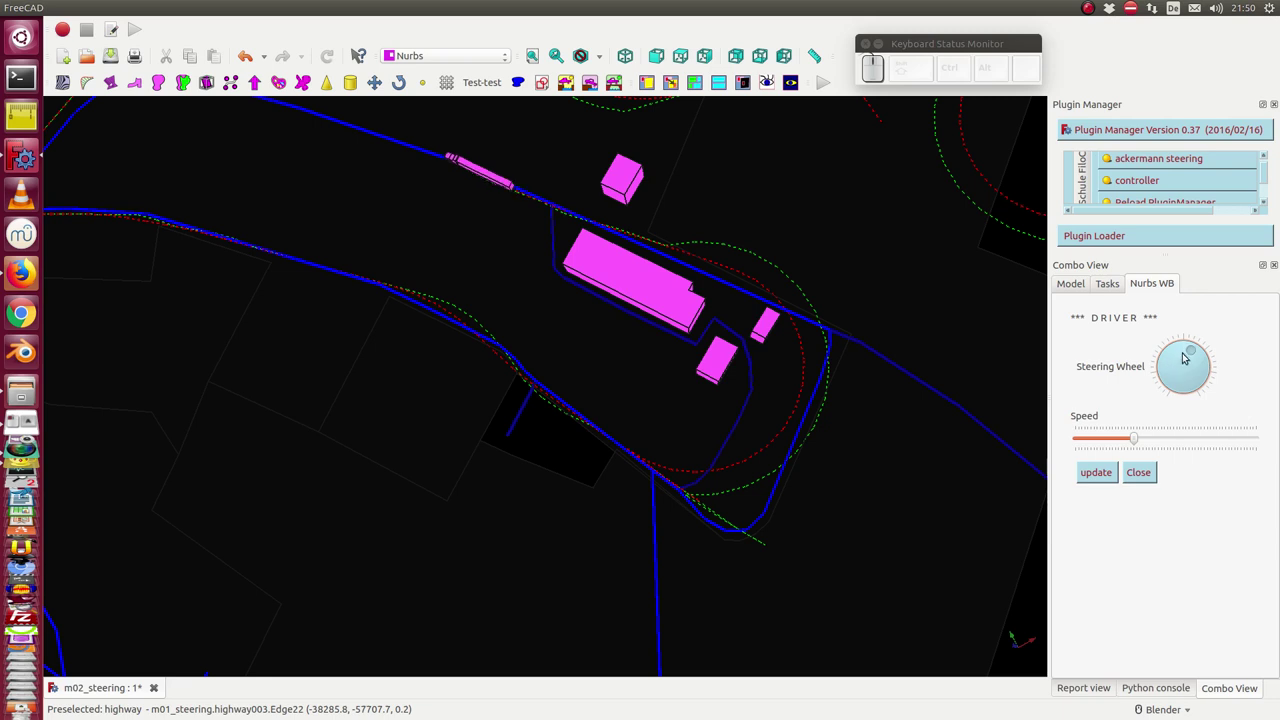
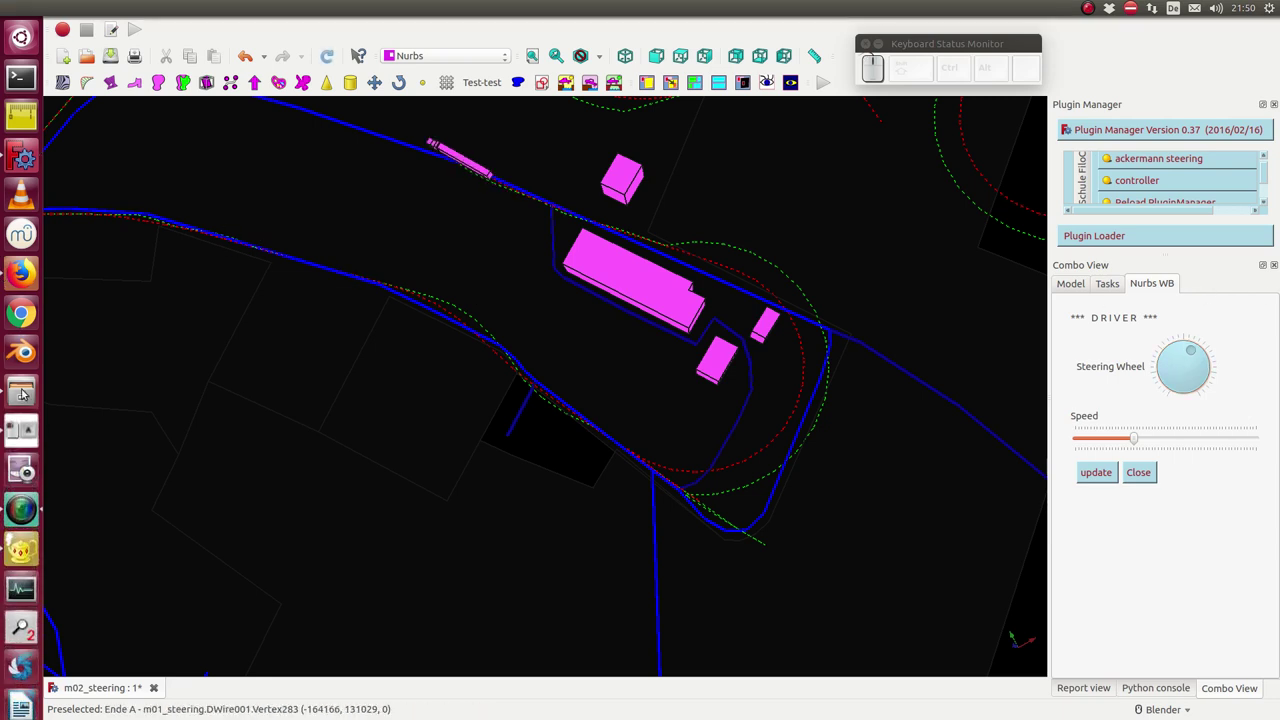
left_click(32, 397)
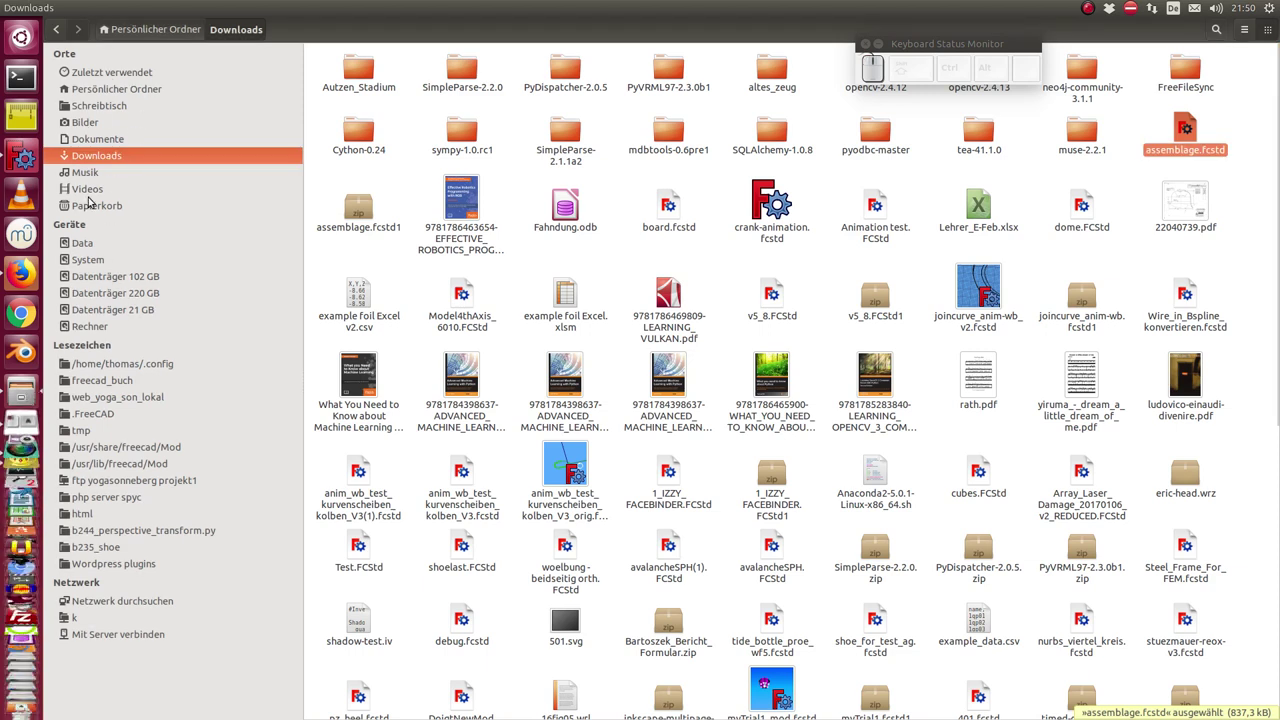